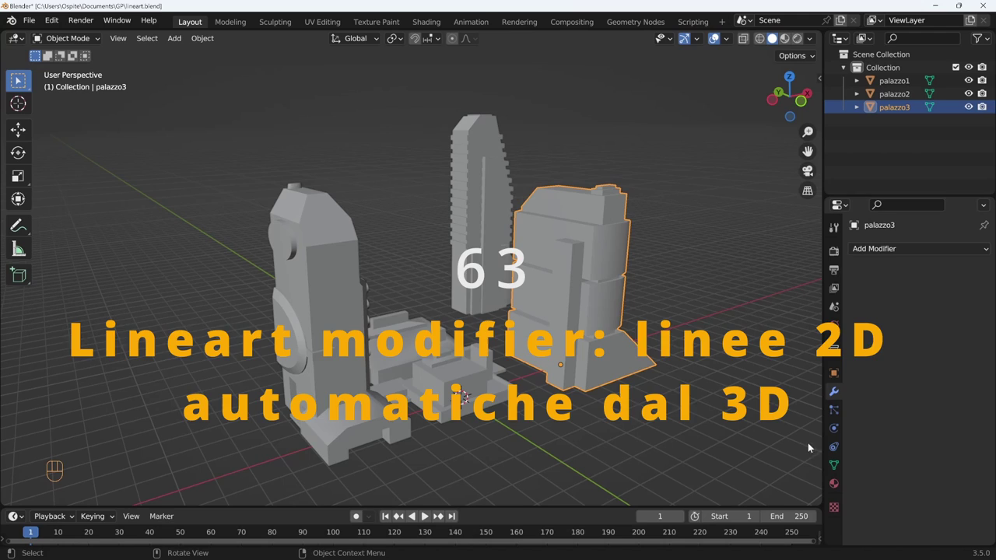
Add a Scene Line Art grease pencil object drawing the whole scene on layer Lines in Black.
left_click(893, 252)
middle_click(662, 394)
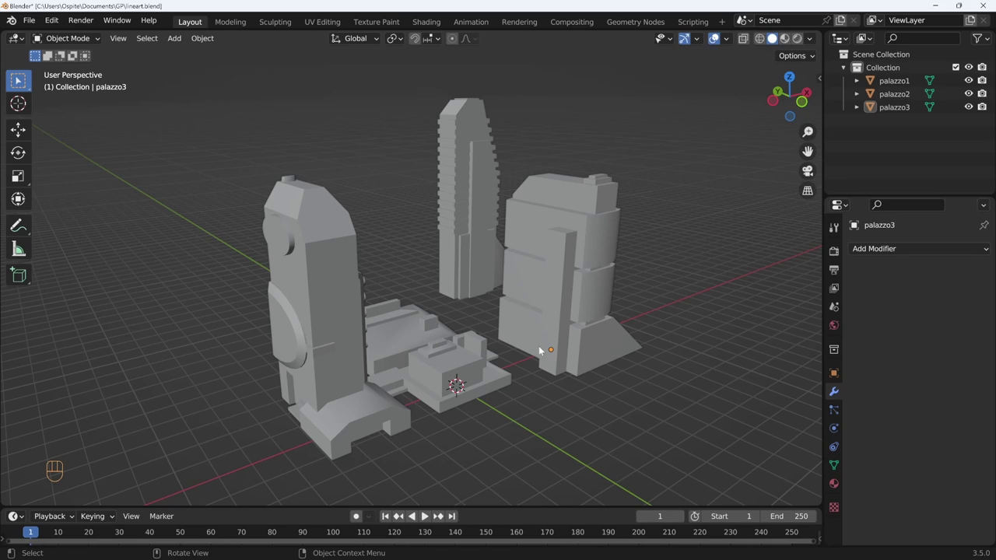
key("shift+a")
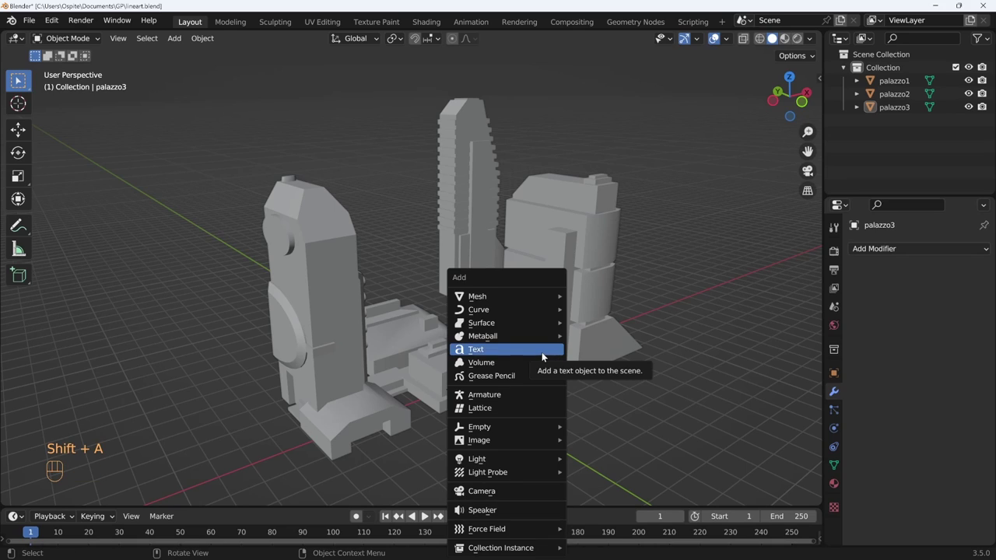
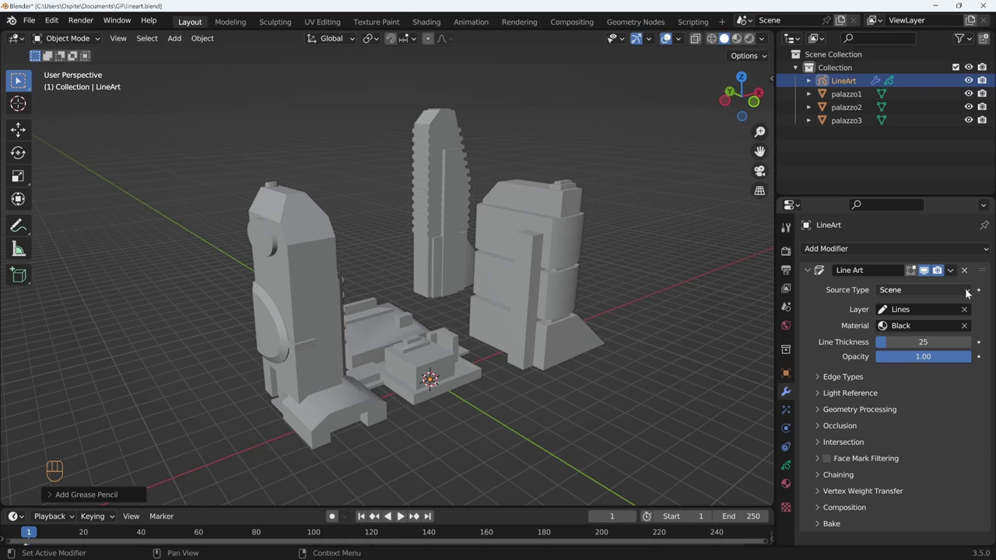
left_click_drag(970, 295, 605, 360)
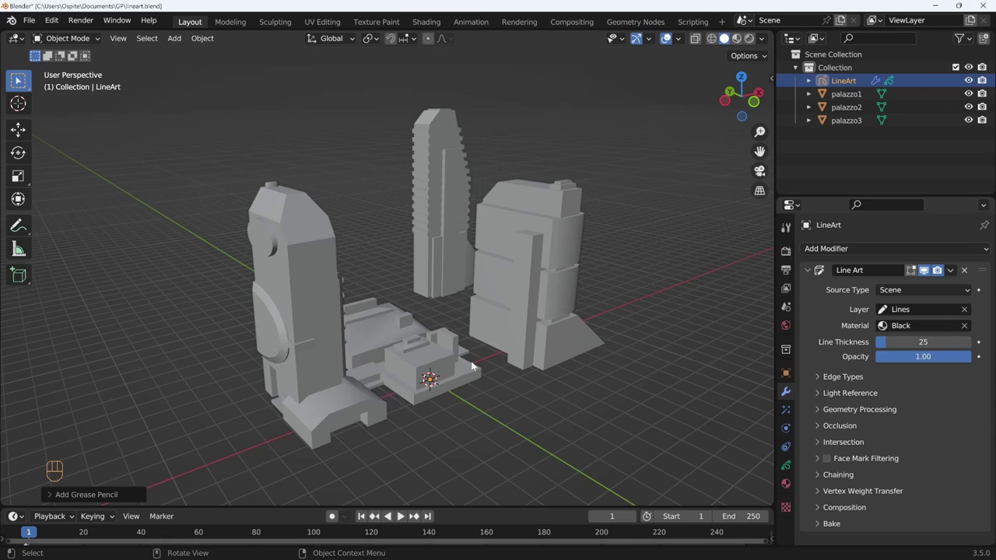
Delete the first LineArt, add a blank GPencil object, and add a fresh Scene Line Art object.
key("shift+a")
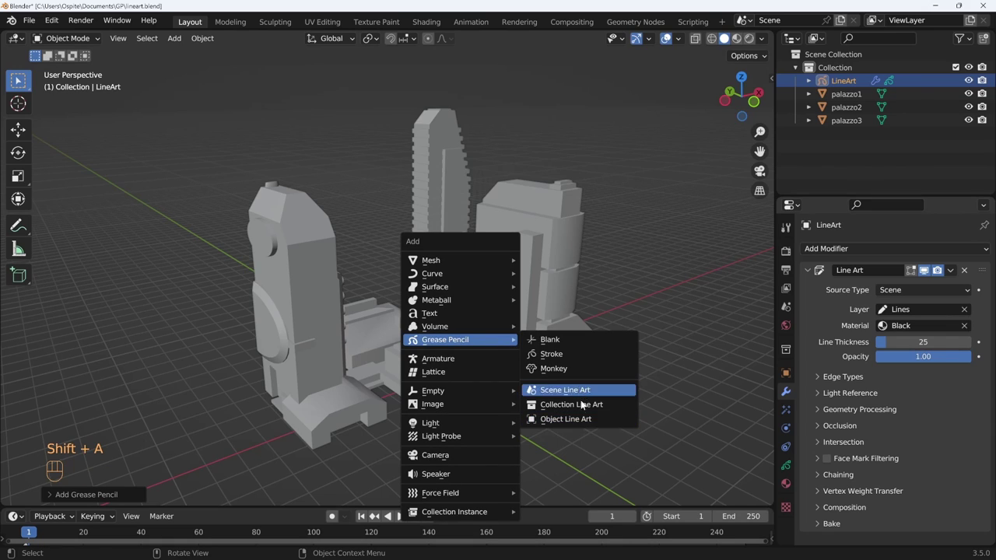
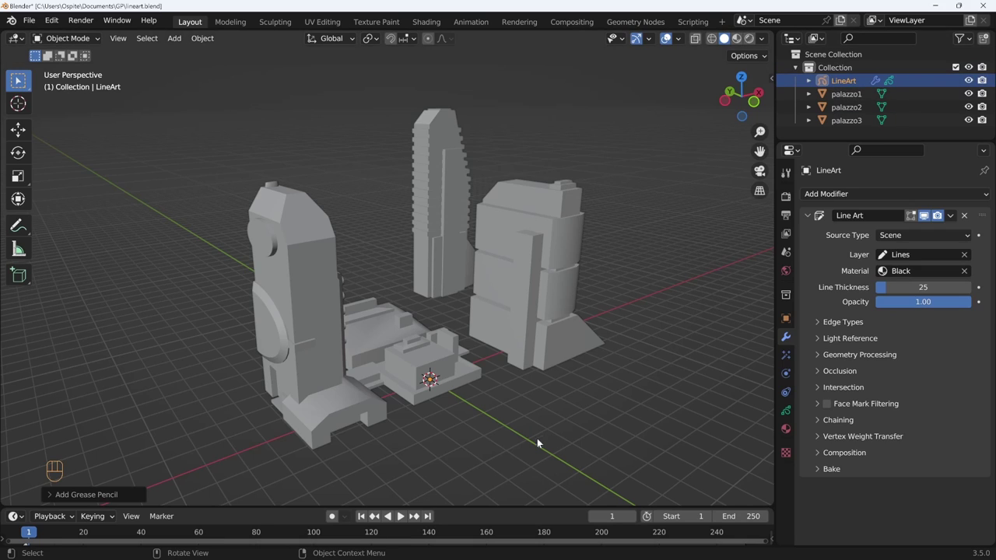
key("Delete")
key("shift+a")
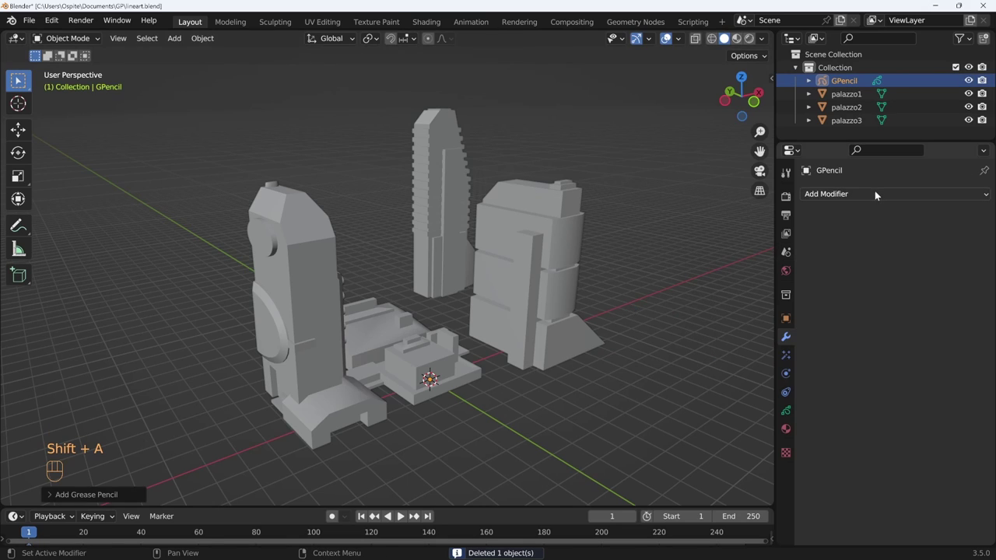
left_click_drag(879, 196, 776, 309)
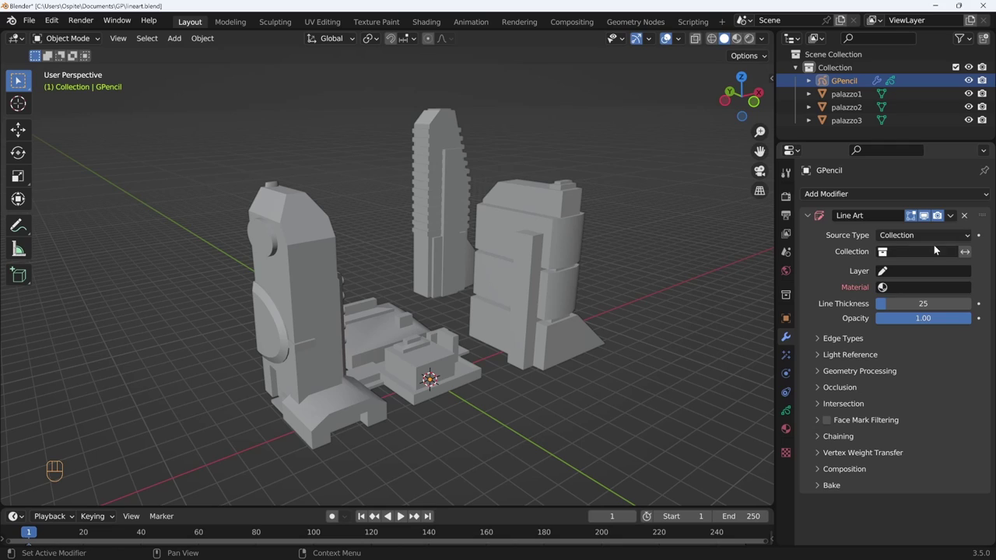
left_click_drag(940, 237, 919, 281)
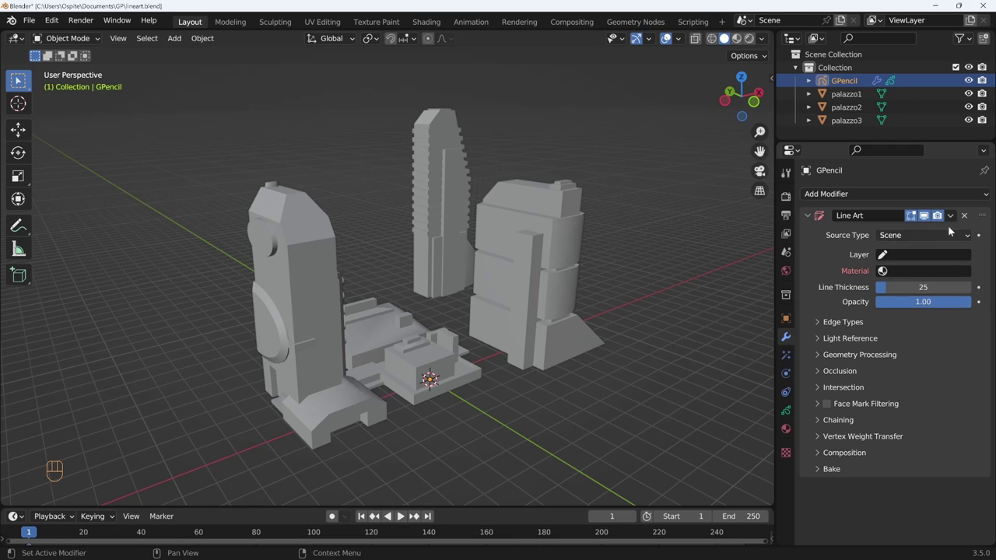
key("shift+a")
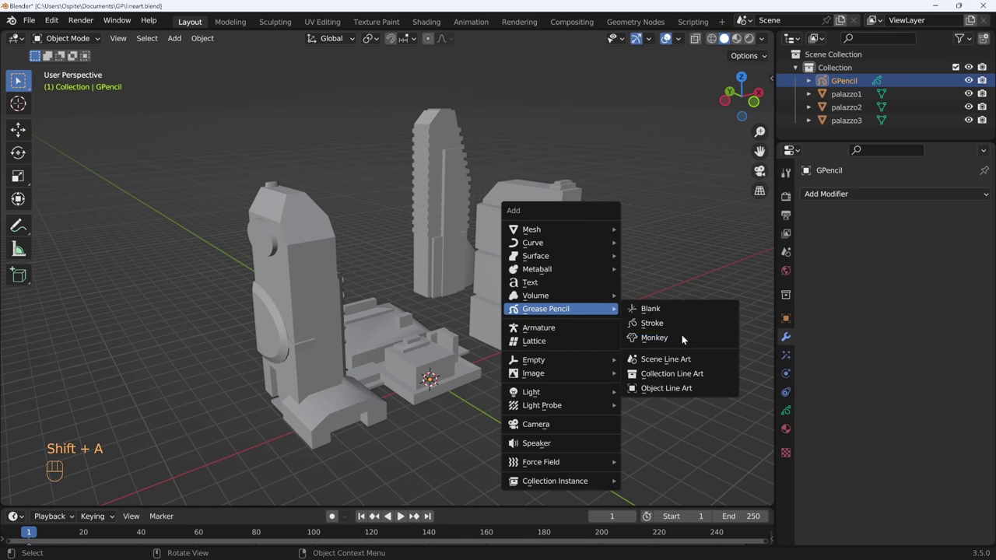
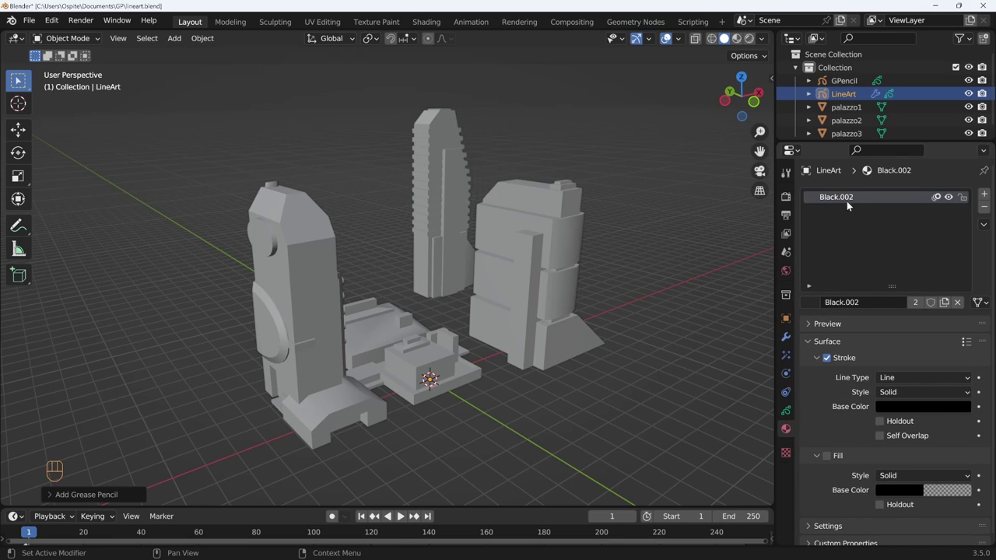
Assign the existing Black material to the new LineArt and add a second empty material slot.
left_click(814, 308)
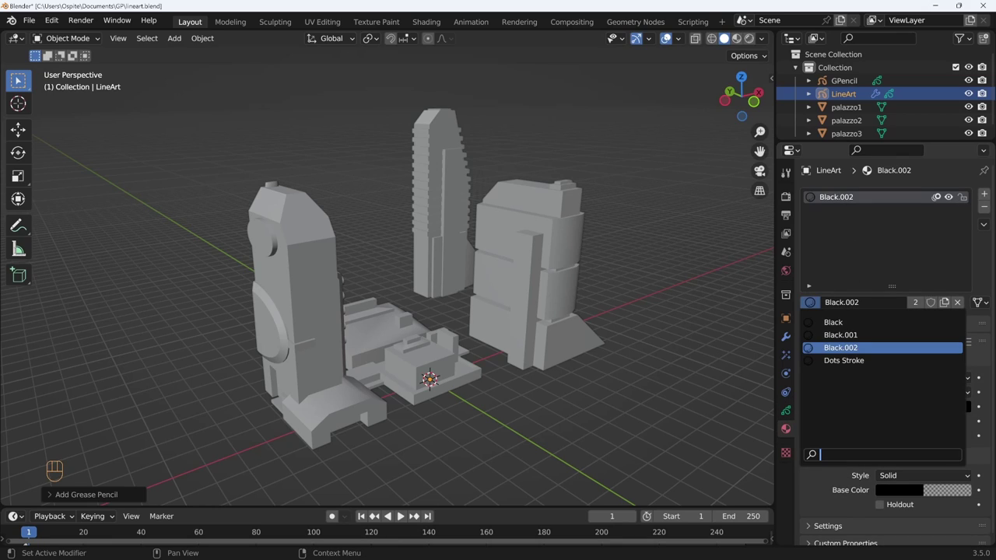
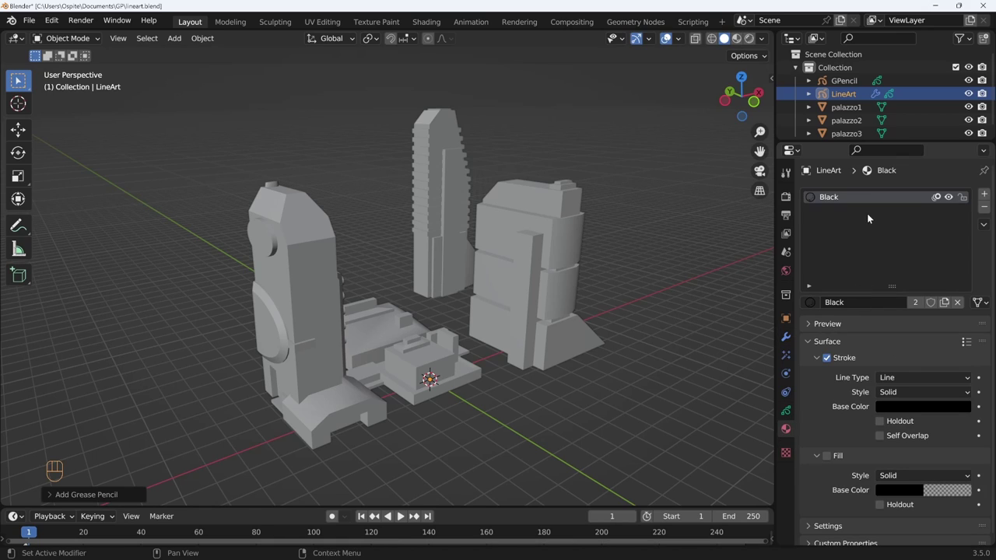
left_click(986, 196)
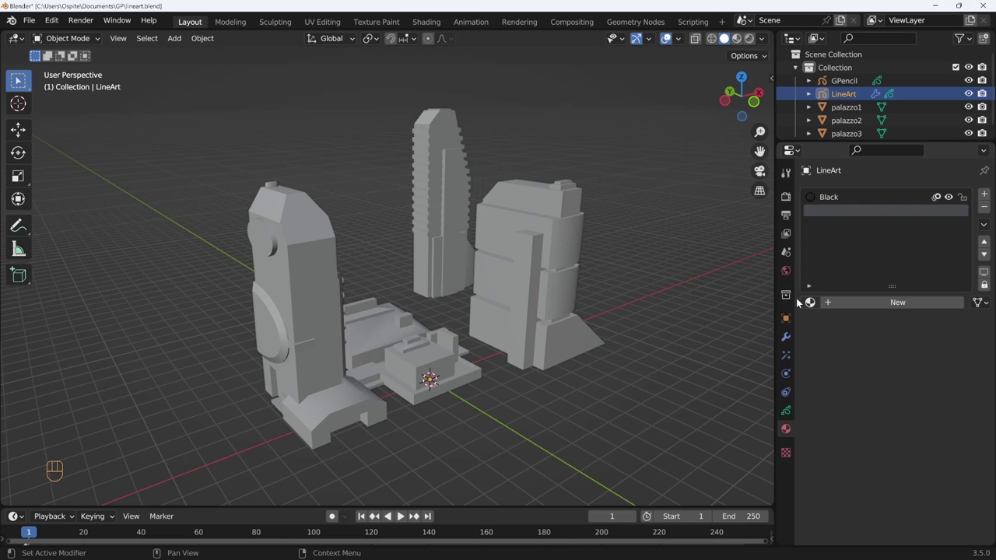
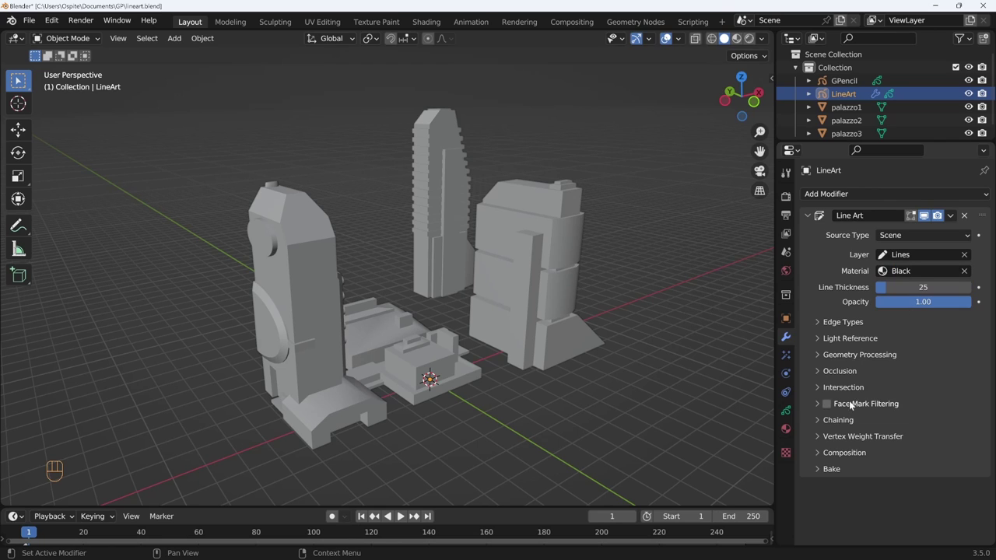
Delete the unused GPencil object, leaving LineArt with palazzo1–3, and select palazzo1.
left_click_drag(610, 382, 598, 387)
middle_click(597, 383)
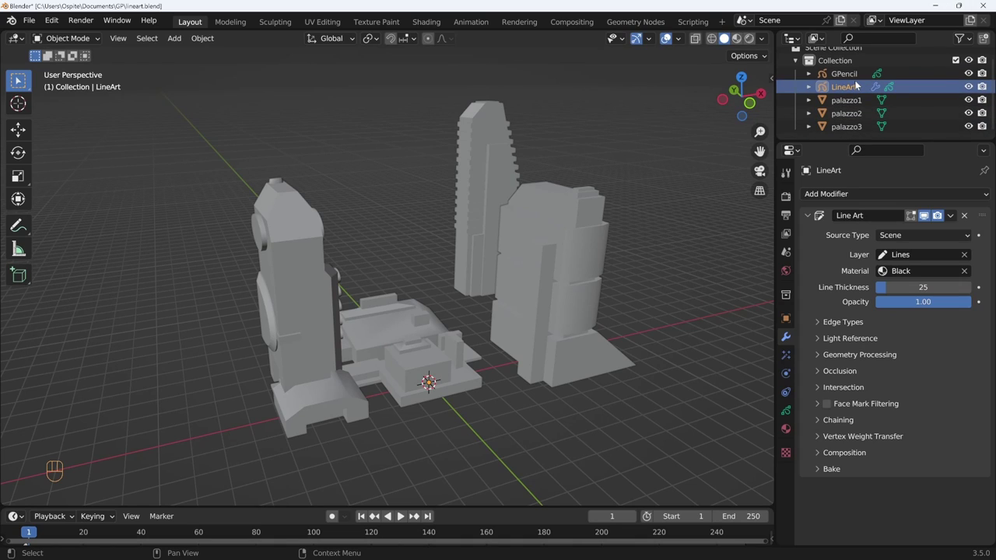
left_click(854, 78)
key("Delete")
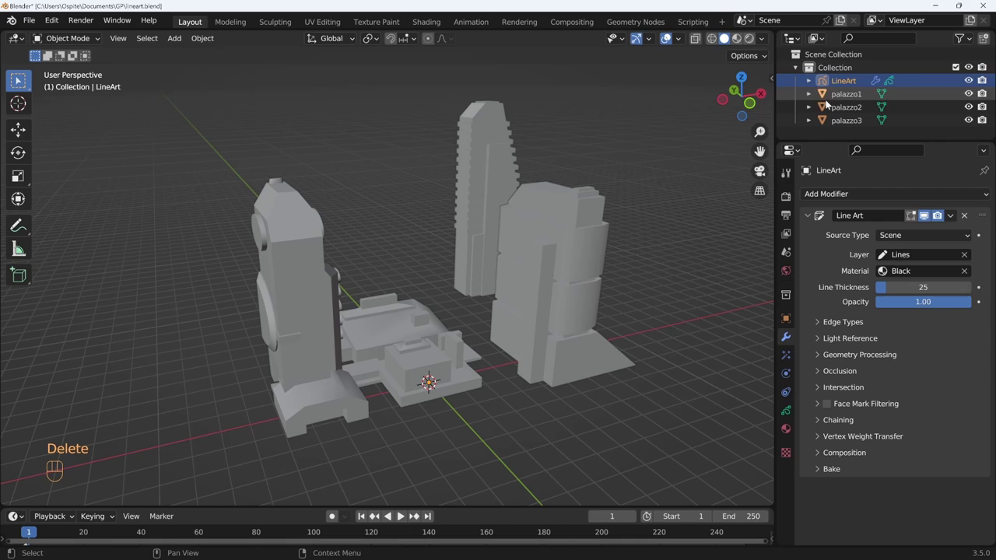
middle_click(641, 240)
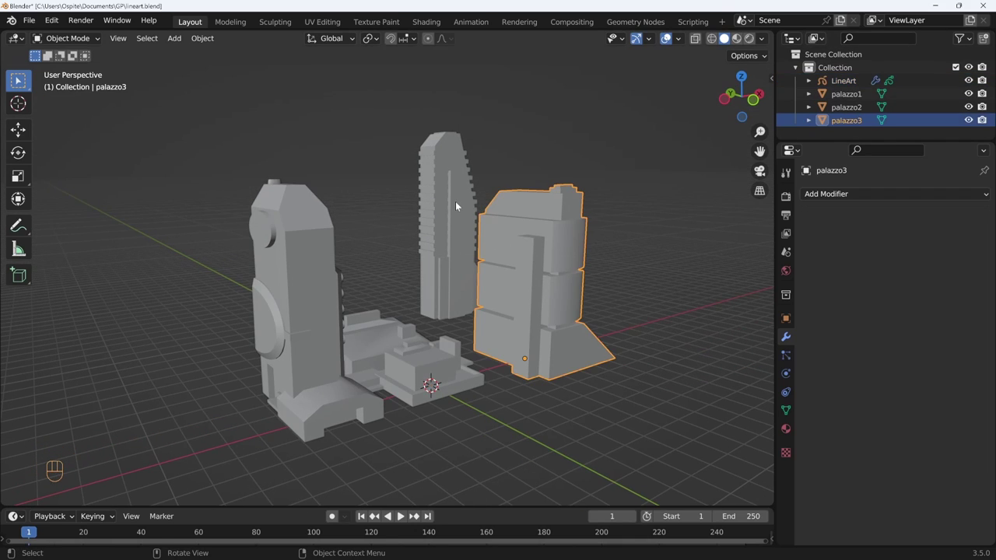
left_click(347, 357)
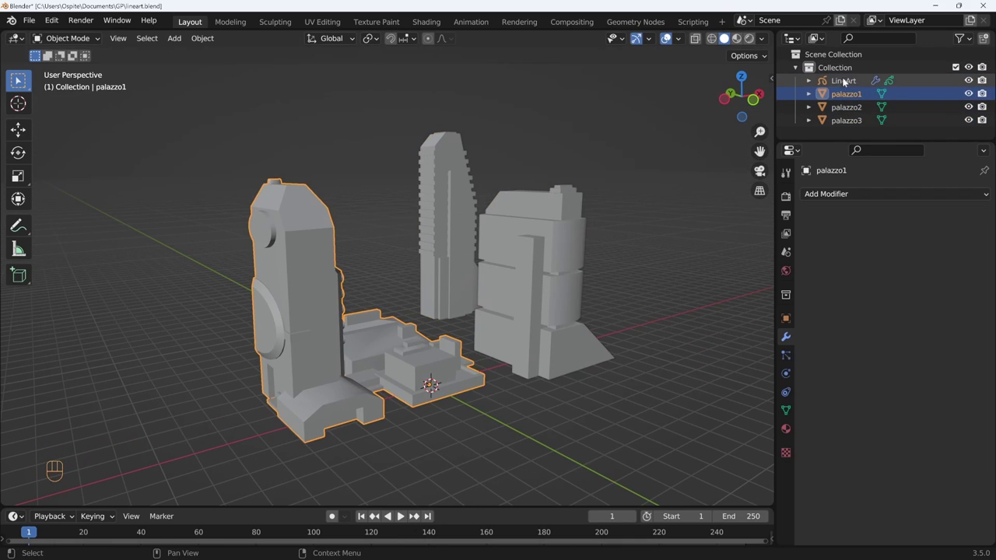
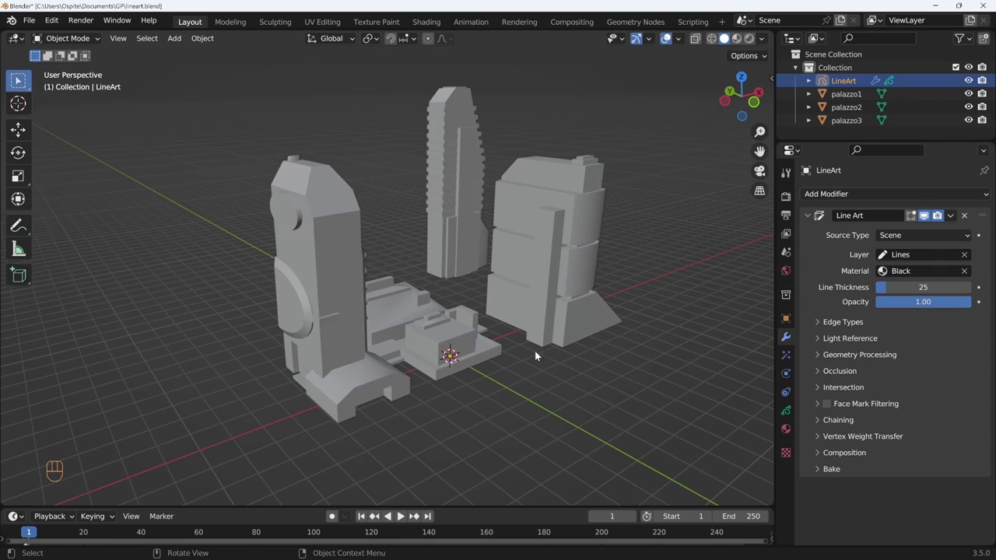
left_click_drag(541, 350, 532, 356)
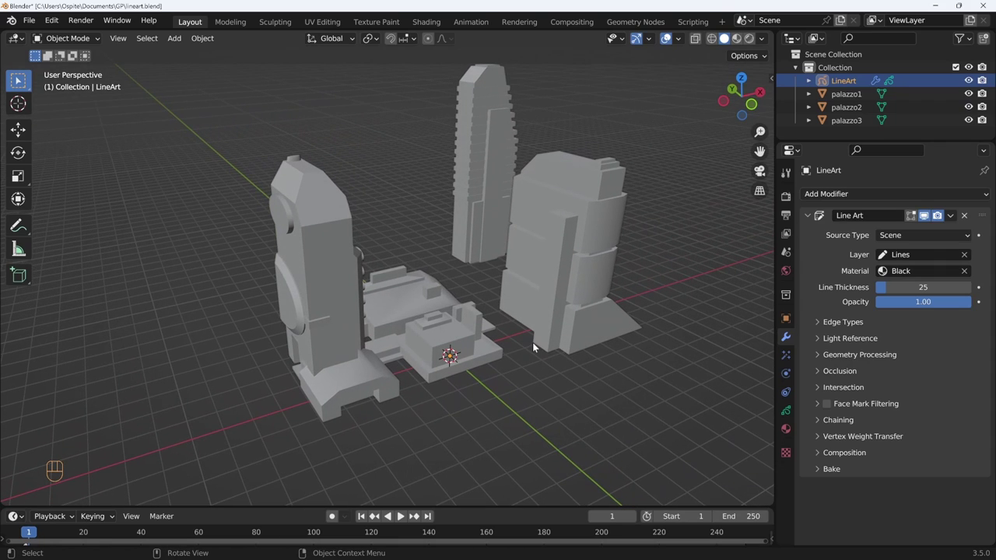
Add a camera and align it to the chosen viewpoint so it frames the building block.
key("shift+a")
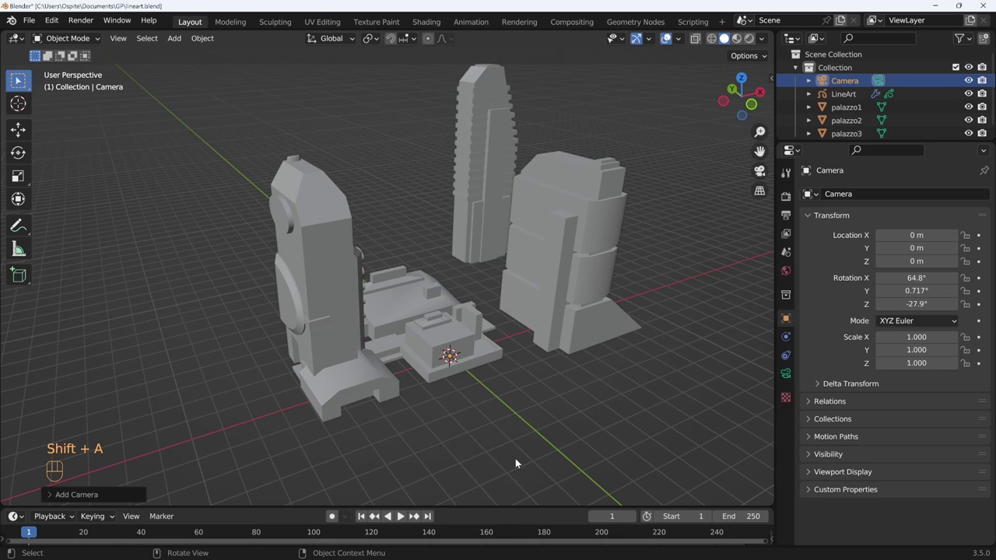
left_click_drag(592, 348, 587, 282)
left_click_drag(516, 370, 524, 415)
left_click_drag(539, 369, 526, 379)
left_click_drag(532, 344, 527, 364)
left_click_drag(536, 356, 543, 340)
middle_click(543, 330)
key("ctrl+alt+KP_0")
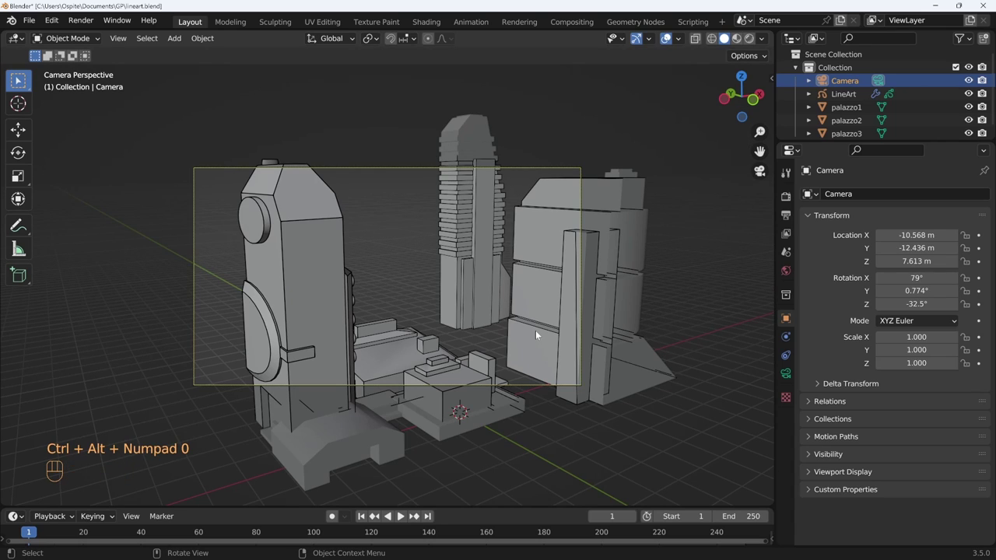
left_click(655, 365)
left_click_drag(650, 354, 571, 366)
left_click_drag(421, 343, 475, 356)
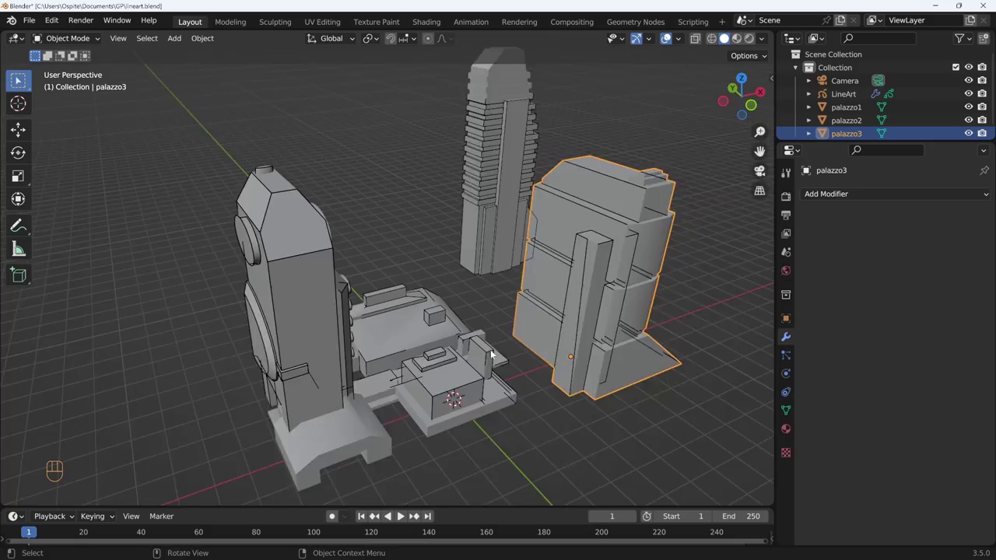
Select LineArt and enable In Front under Object Properties > Viewport Display.
left_click_drag(542, 339, 434, 334)
left_click_drag(510, 383, 466, 337)
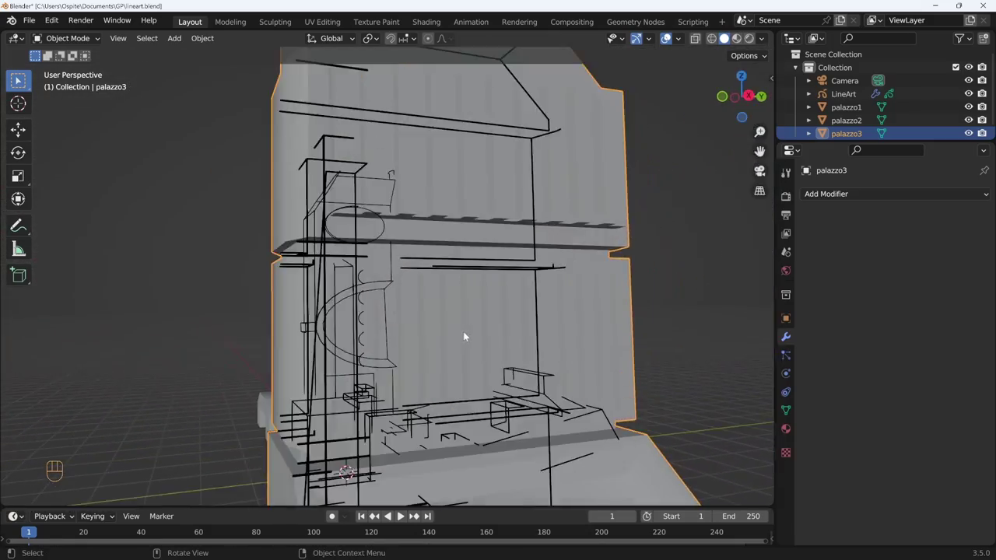
left_click_drag(470, 341, 522, 359)
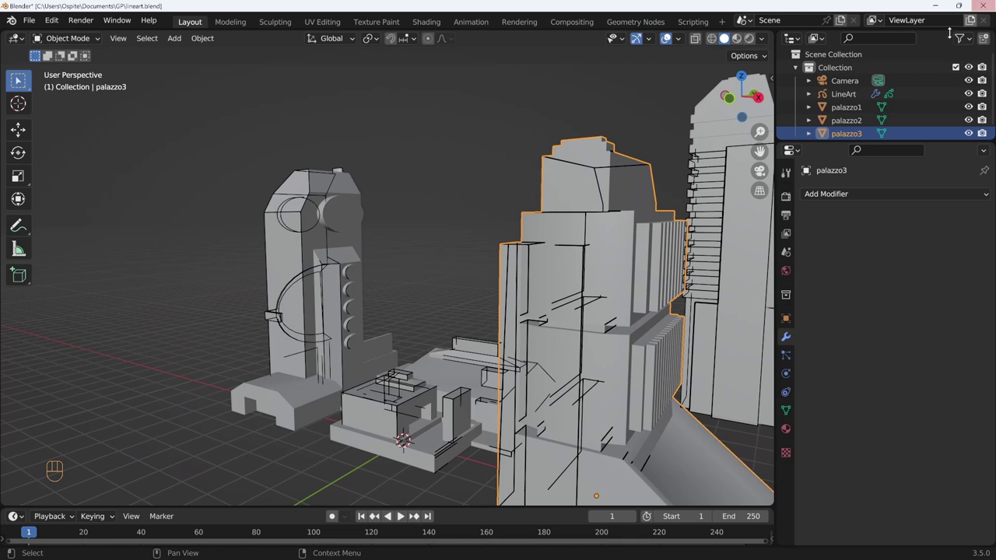
left_click_drag(632, 348, 618, 338)
left_click_drag(617, 338, 638, 340)
left_click(847, 96)
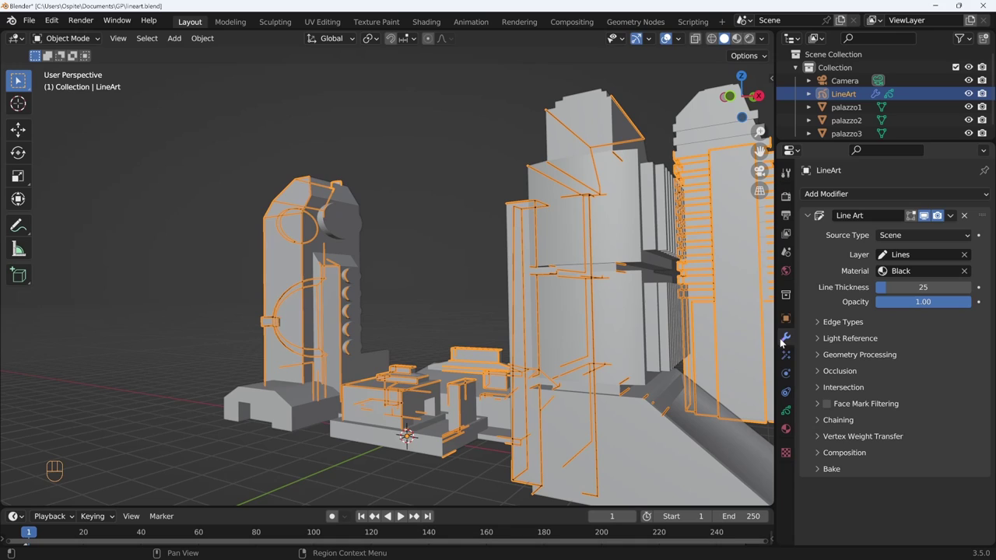
left_click(791, 317)
left_click(862, 474)
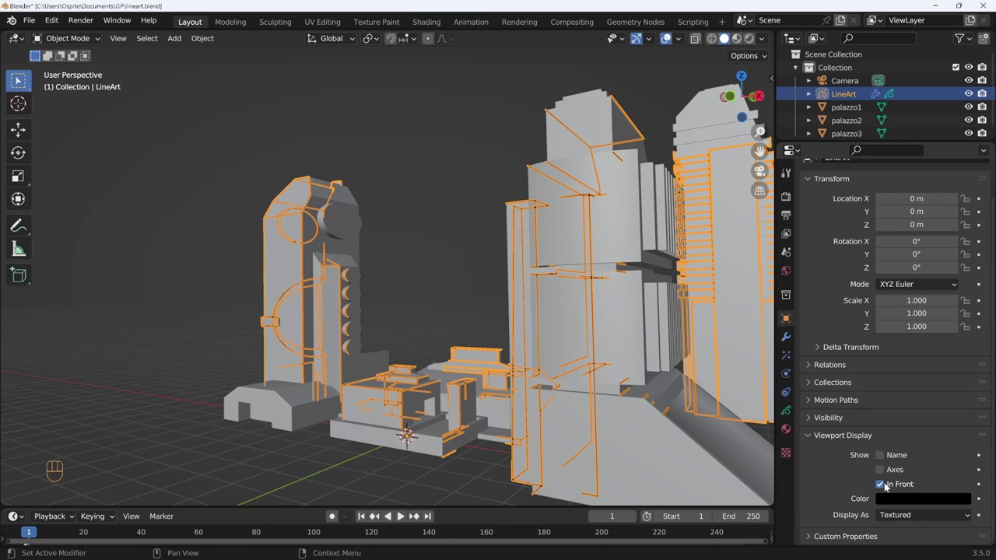
Toggle In Front off and on while orbiting to compare strokes hidden versus drawn over the buildings.
left_click(887, 488)
left_click_drag(416, 350, 539, 365)
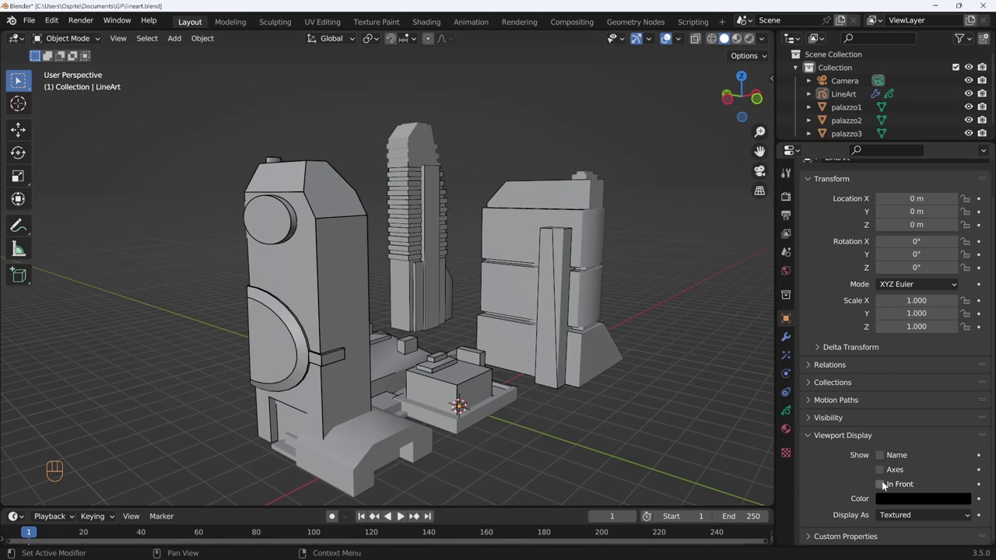
left_click(884, 489)
left_click_drag(610, 377, 546, 395)
left_click_drag(656, 315, 471, 314)
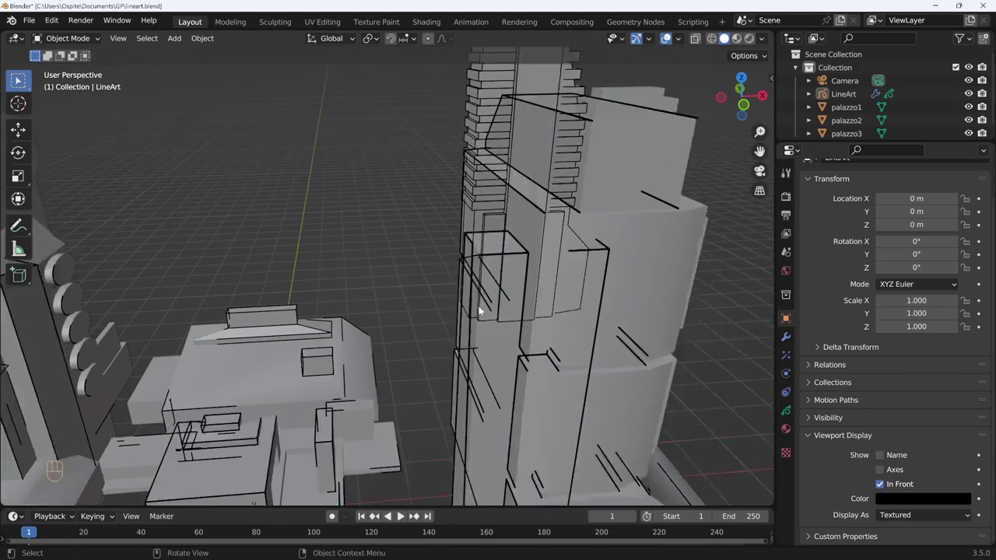
left_click(889, 485)
Leave In Front enabled and orbit the block to confirm strokes show through from every angle.
middle_click(493, 325)
left_click_drag(615, 234, 560, 258)
left_click_drag(563, 258, 622, 276)
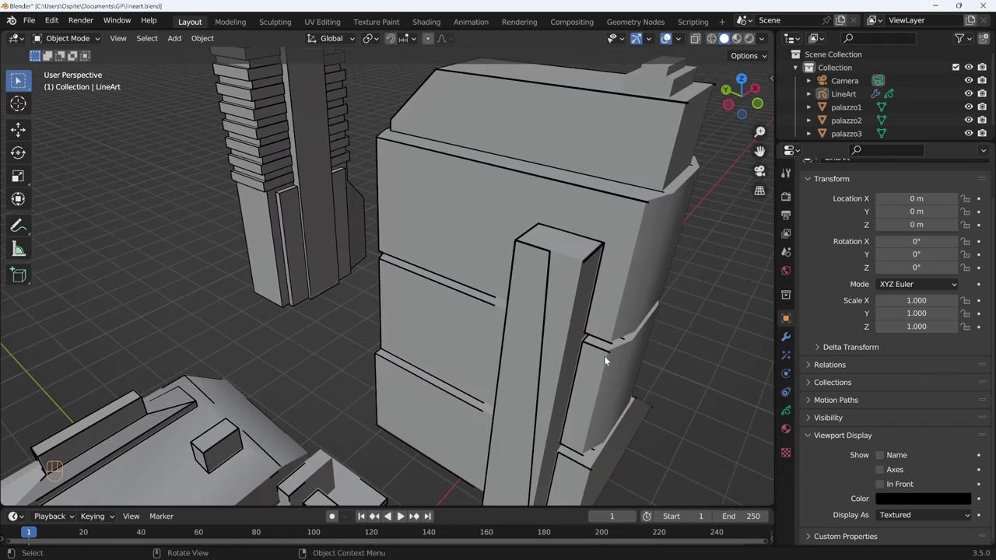
left_click_drag(605, 355, 577, 322)
left_click_drag(576, 326, 625, 335)
left_click(625, 335)
middle_click(629, 334)
left_click(636, 333)
middle_click(638, 332)
middle_click(613, 339)
left_click_drag(581, 348, 502, 372)
middle_click(460, 379)
left_click_drag(476, 356, 525, 349)
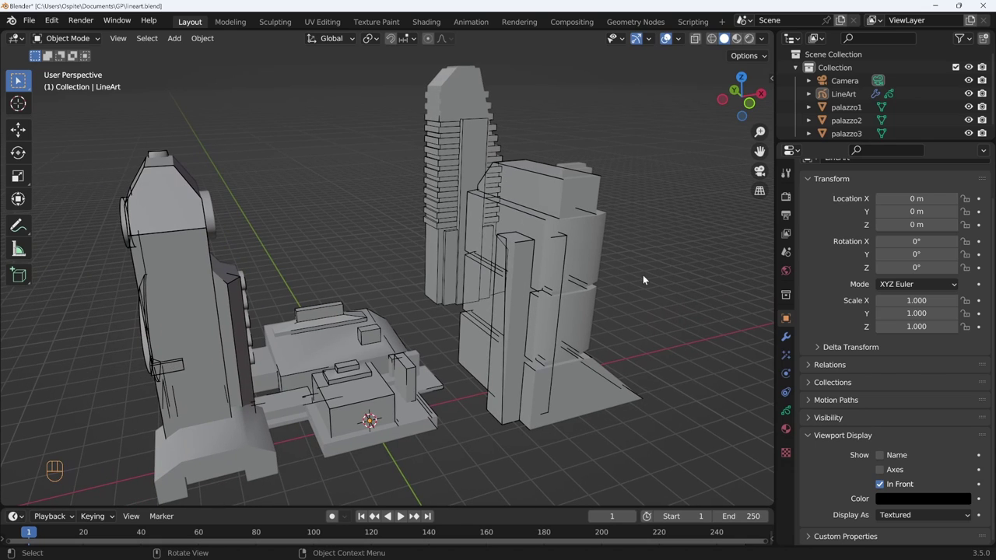
Enter the camera view and enable Lock Camera to View in the N sidebar View tab.
key("KP_0")
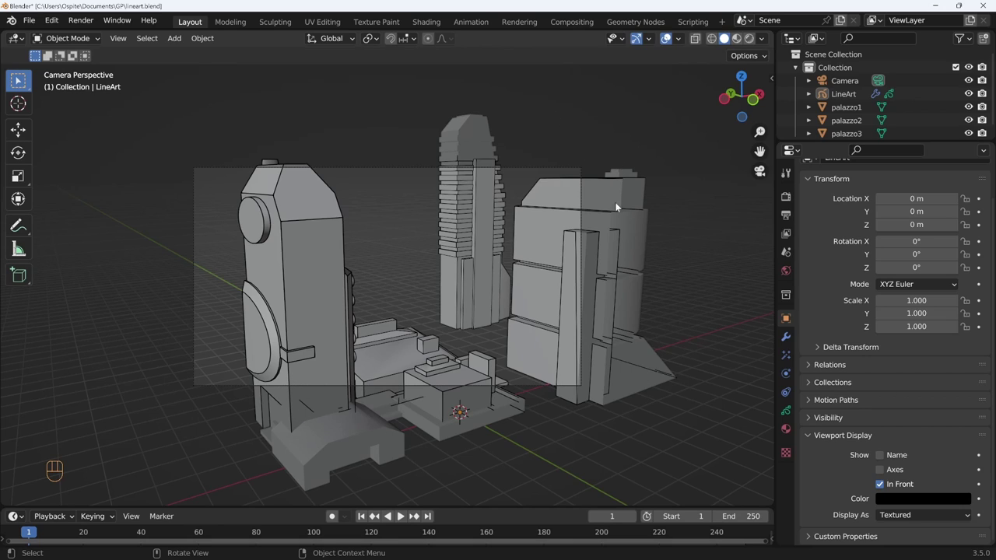
key("KP_0")
key("KP_0")
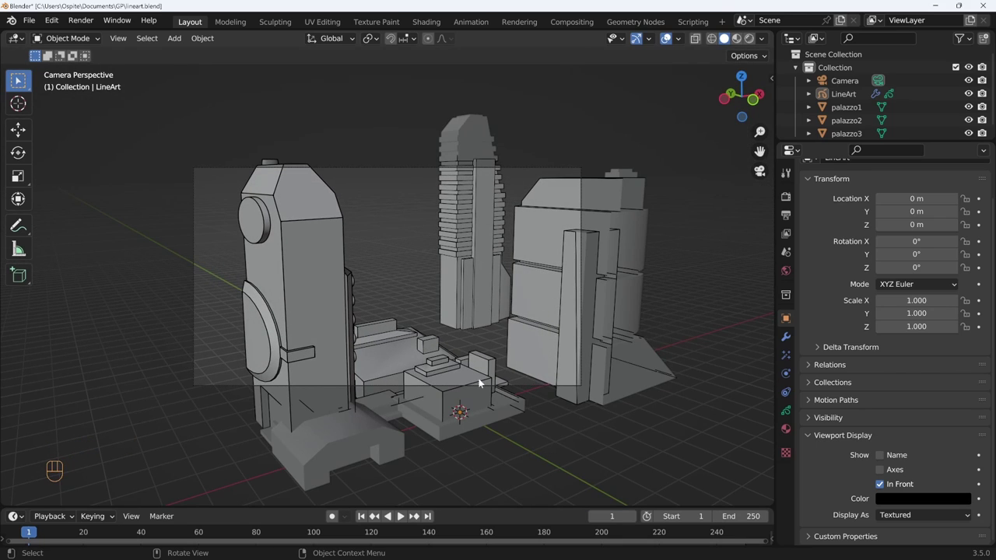
key("n")
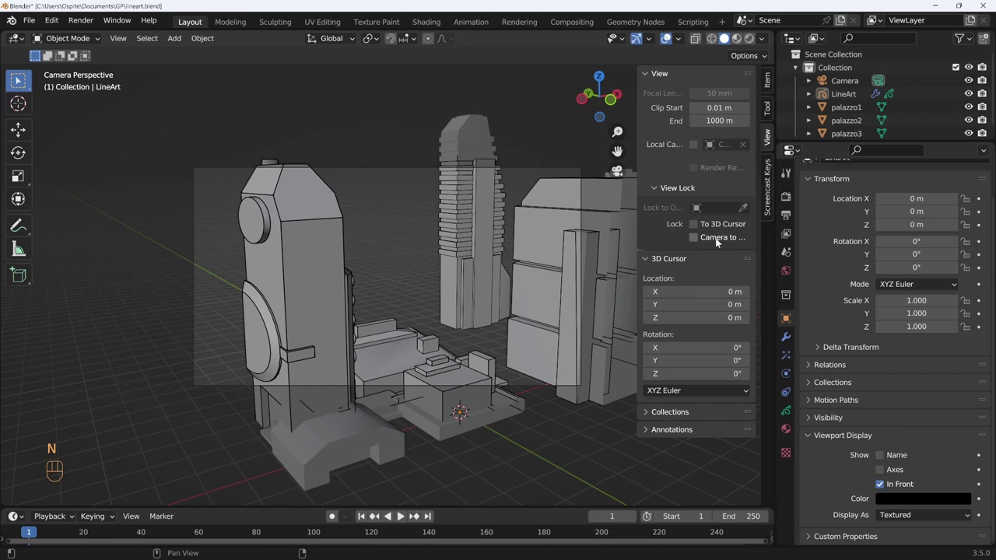
left_click(720, 241)
left_click_drag(445, 328, 426, 329)
key("n")
Navigate inside the camera view to reframe the buildings.
middle_click(398, 301)
left_click_drag(430, 283, 398, 330)
left_click_drag(425, 312, 365, 326)
left_click_drag(439, 270, 438, 323)
middle_click(438, 315)
middle_click(439, 310)
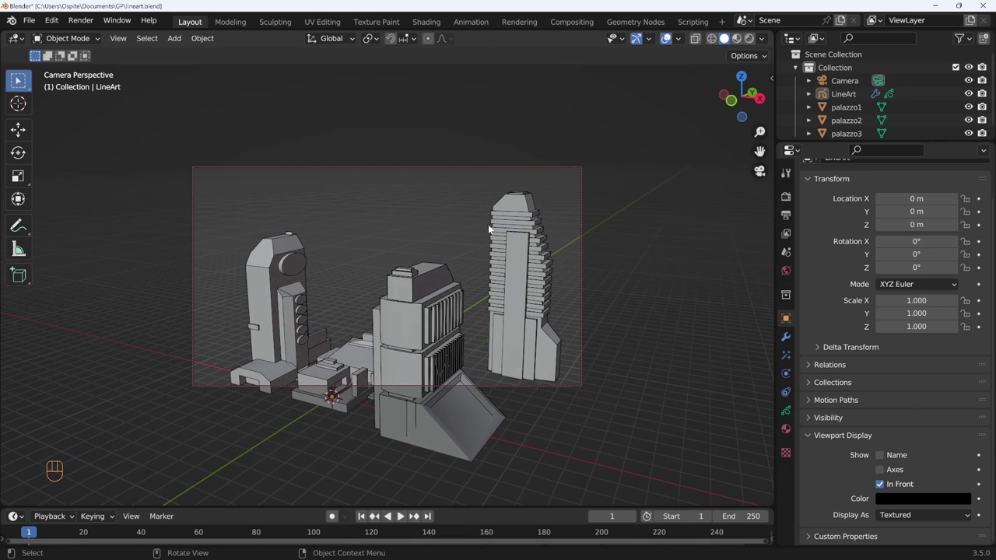
Leave the camera view and orbit freely around the city block to check the shot.
key("KP_0")
left_click_drag(514, 218, 592, 270)
middle_click(601, 269)
middle_click(409, 199)
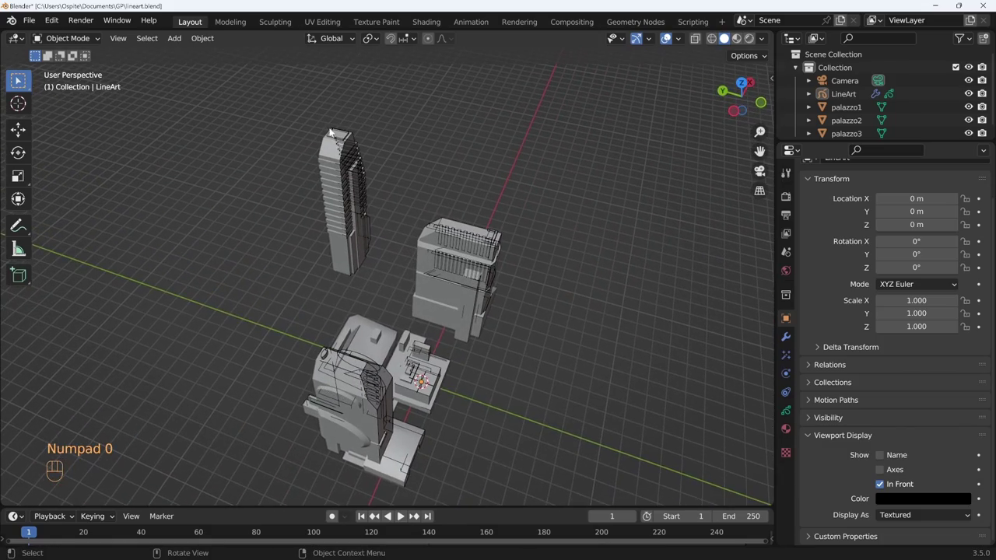
left_click_drag(356, 146, 457, 460)
left_click_drag(420, 397, 336, 381)
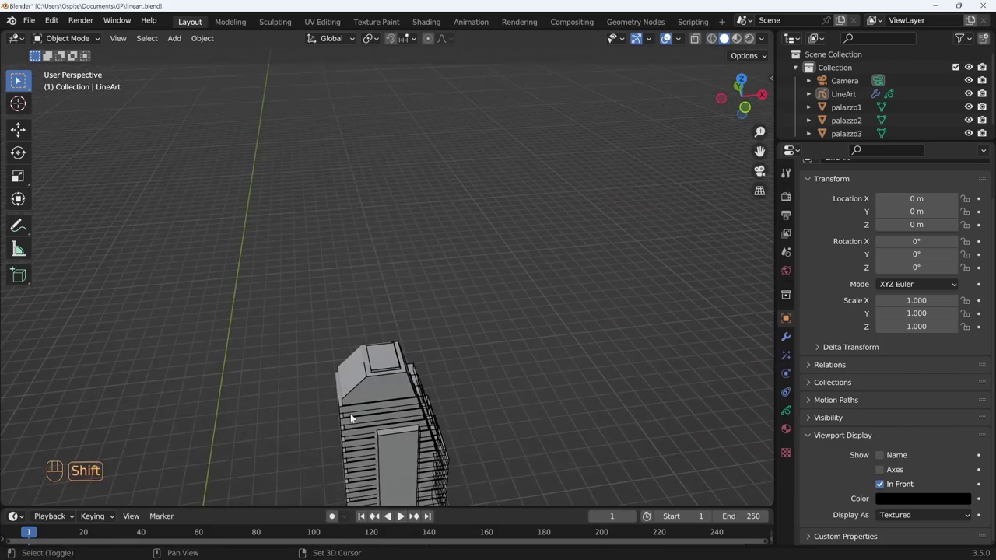
left_click_drag(367, 363, 414, 251)
left_click_drag(442, 445, 542, 259)
left_click_drag(533, 277, 469, 257)
left_click_drag(500, 219, 578, 229)
Return to the camera view and lower the camera so all three buildings fit the frame.
key("KP_0")
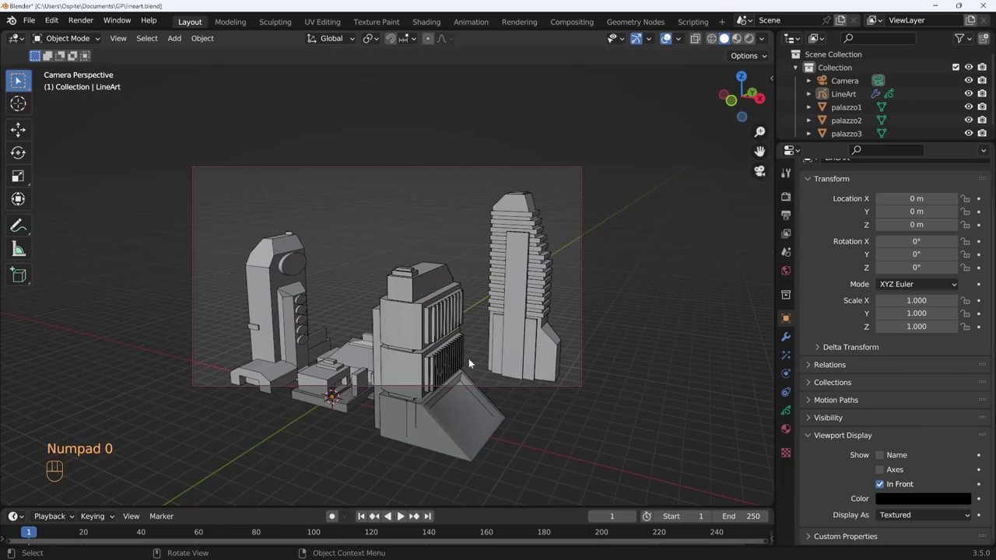
left_click_drag(475, 350, 479, 331)
left_click_drag(484, 321, 594, 289)
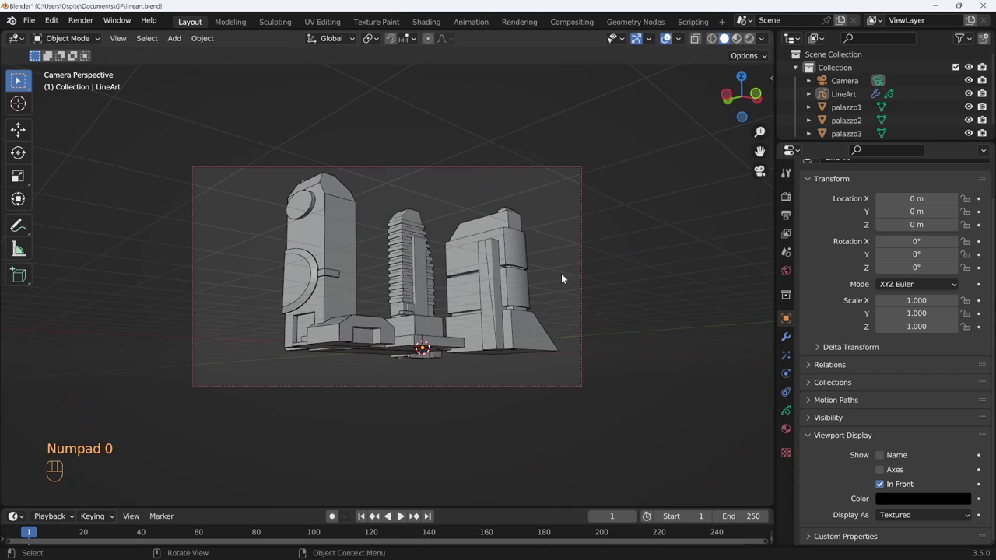
Orbit the block, briefly toggle edit mode, and go back through the camera view.
left_click_drag(518, 274, 529, 295)
left_click_drag(492, 339, 493, 316)
left_click_drag(487, 290, 467, 268)
left_click_drag(464, 273, 456, 288)
middle_click(457, 286)
middle_click(447, 284)
key("Tab")
key("Tab")
key("KP_0")
left_click_drag(474, 269, 538, 260)
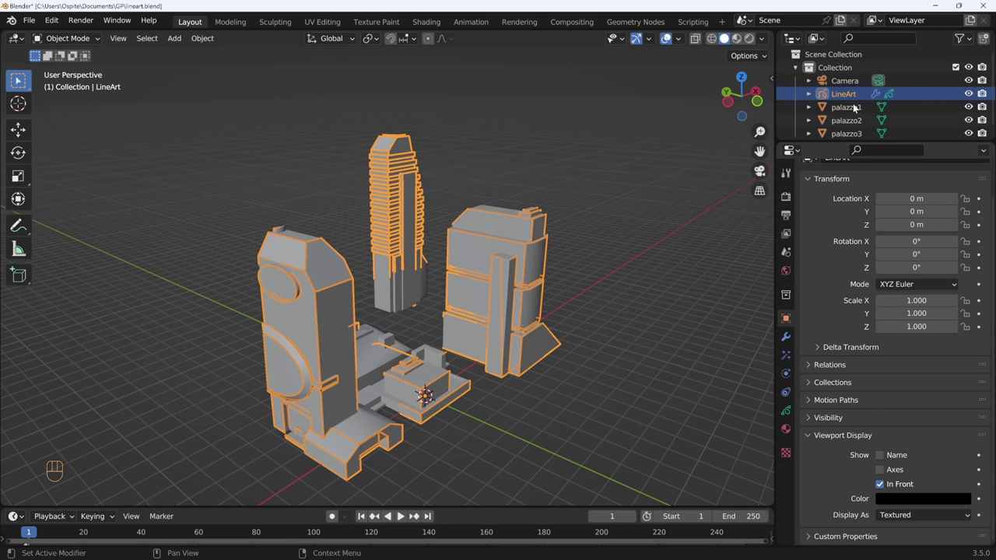
Select LineArt and review its Object Data and Line Art modifier settings (Lines, Black, thickness 25).
left_click(610, 267)
left_click_drag(610, 267, 538, 272)
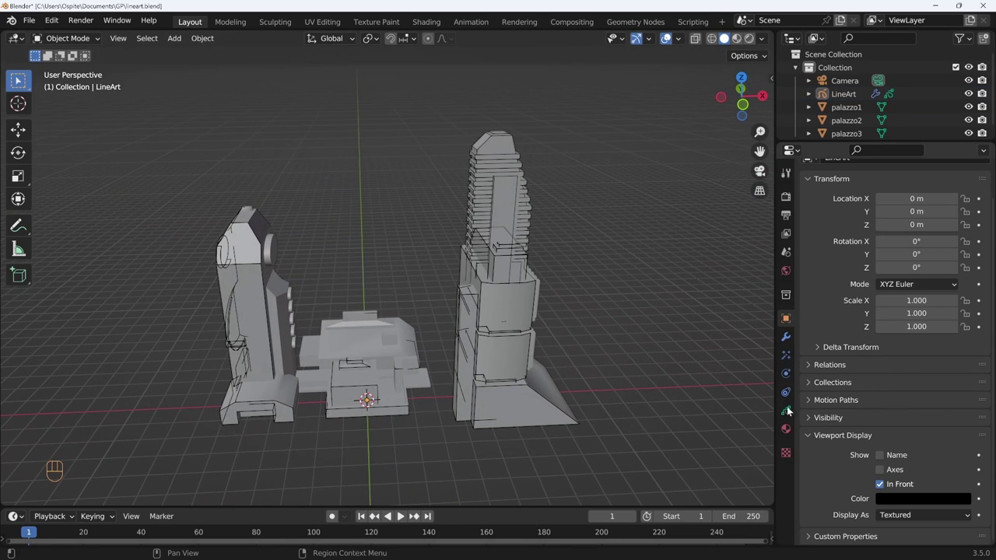
left_click(788, 413)
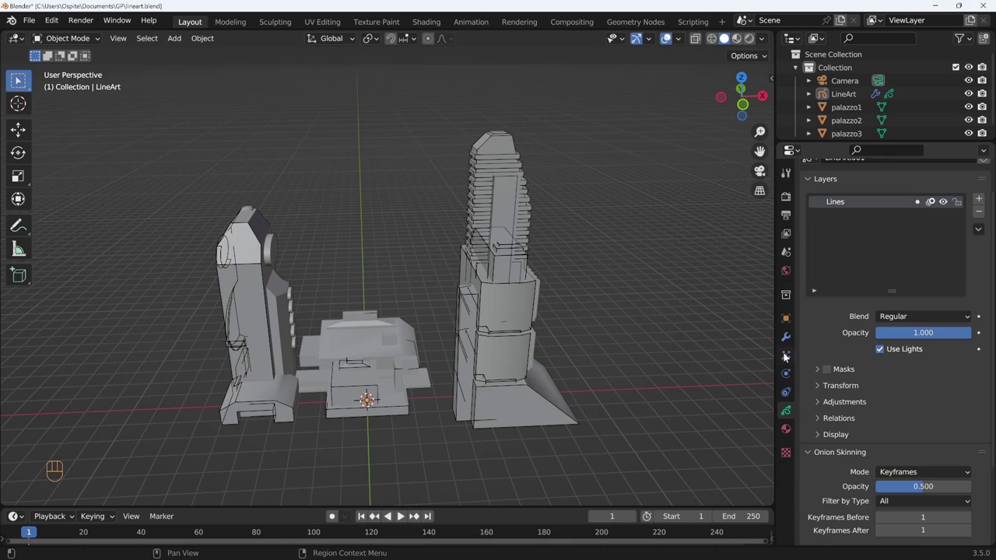
left_click(789, 340)
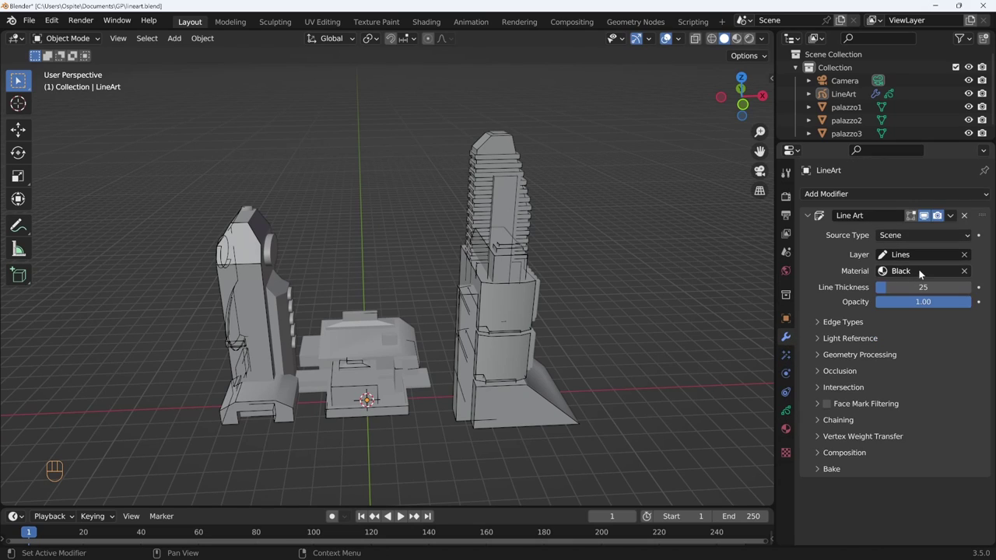
Set the world color to white, add a Sun light, and rotate it to cast shadows on the buildings.
key("KP_0")
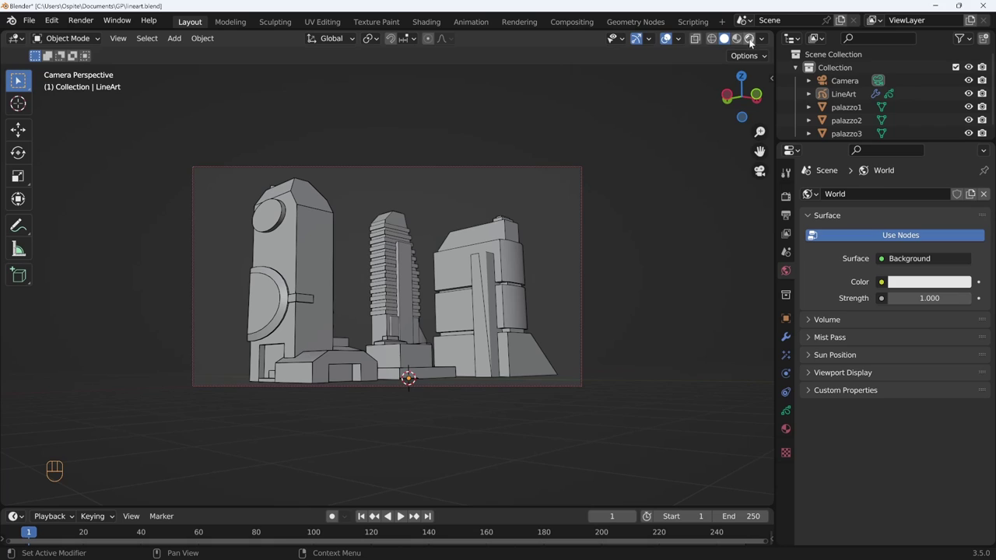
key("shift+a")
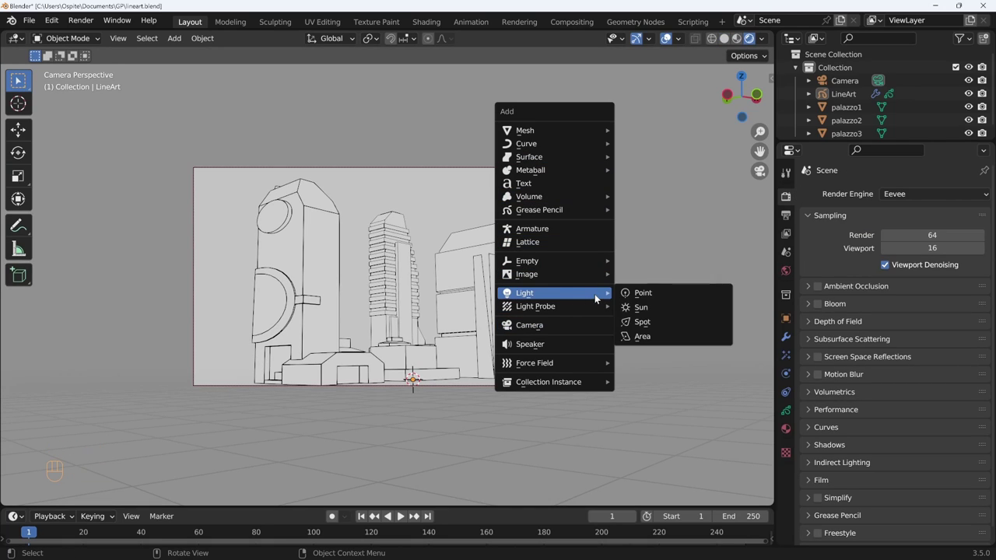
key("g")
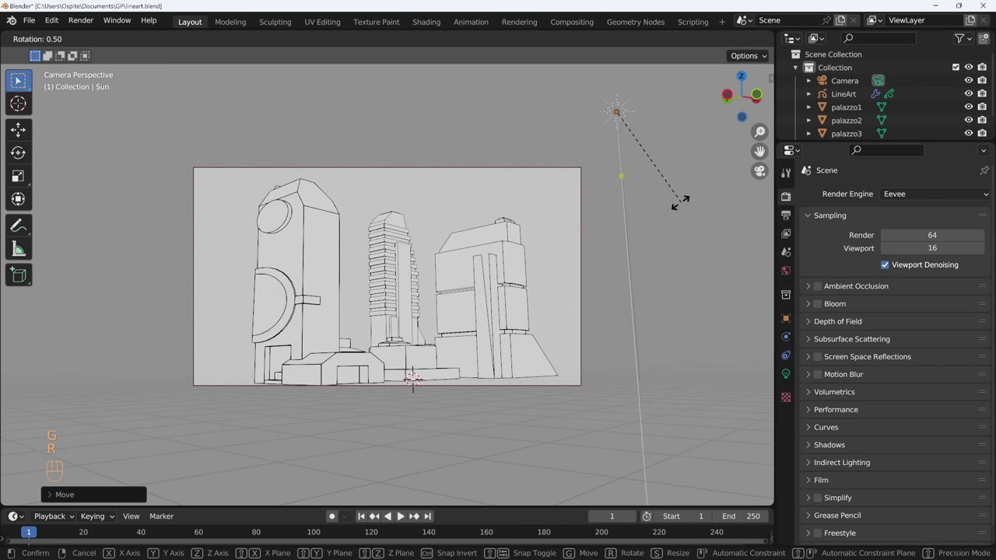
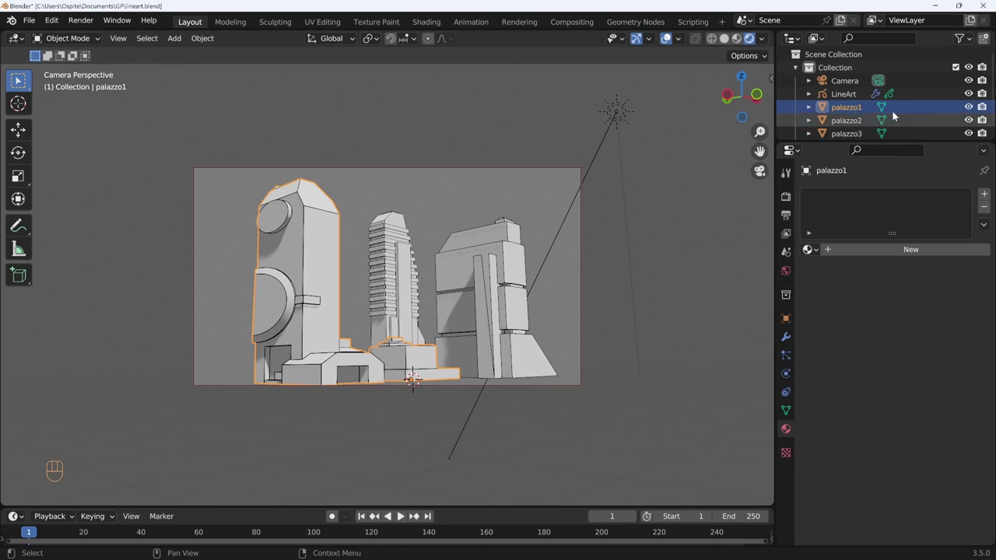
Set Line Art thickness to 50, hide viewport overlays, and expand the Edge Types options.
left_click(794, 338)
left_click_drag(919, 297, 921, 294)
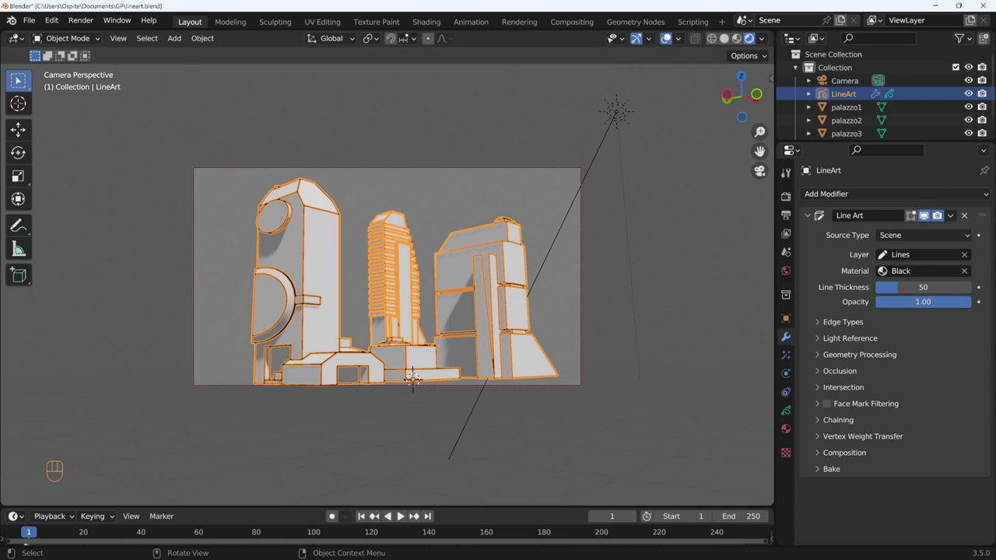
left_click(670, 42)
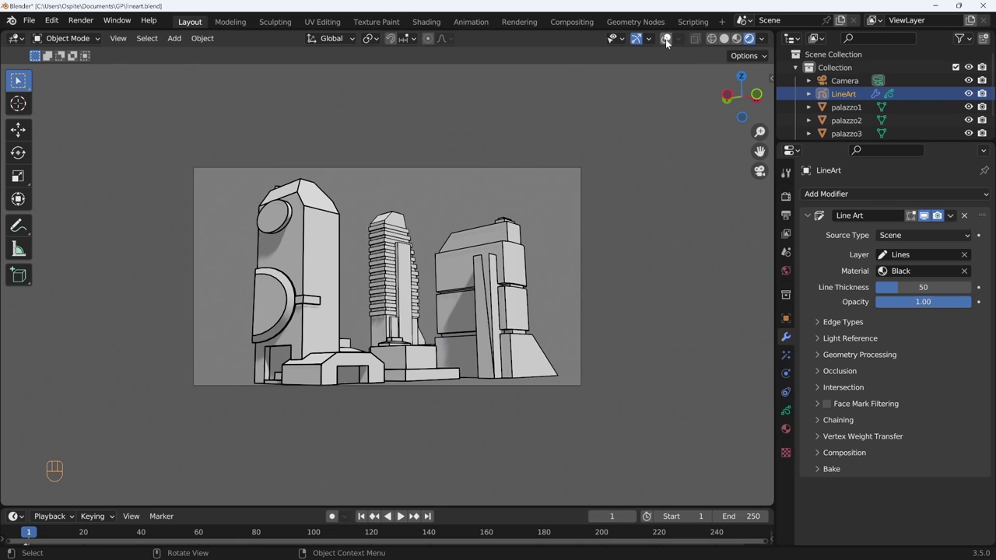
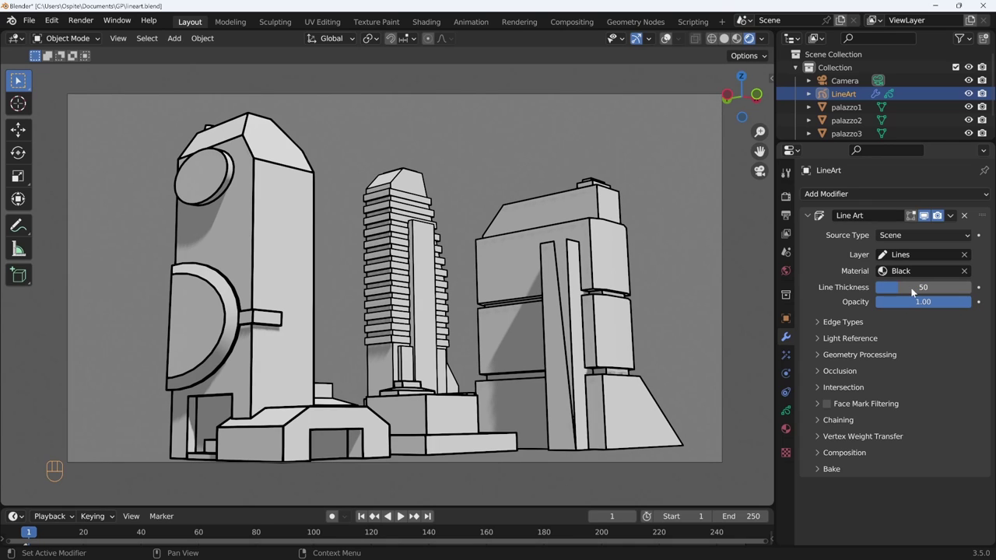
left_click_drag(949, 304, 973, 310)
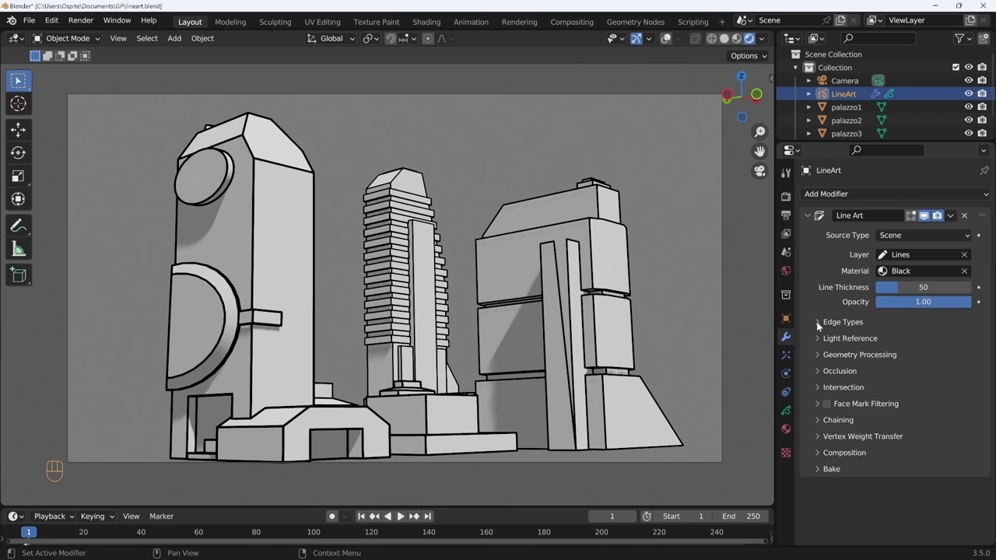
Expand the Line Art edge types and toggle Contour repeatedly to compare, leaving it enabled.
left_click(821, 324)
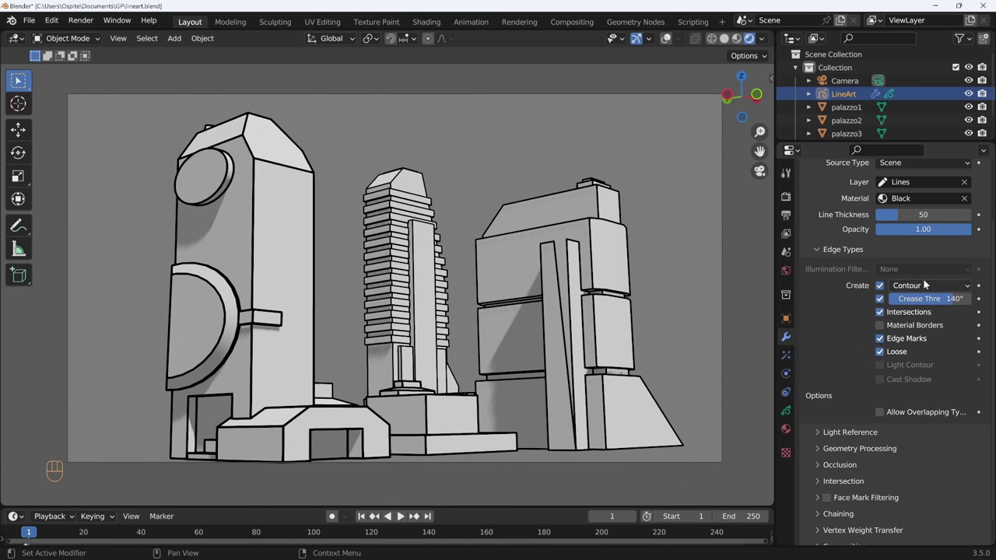
left_click_drag(931, 284, 924, 322)
left_click_drag(933, 288, 931, 328)
left_click_drag(930, 291, 920, 306)
left_click(883, 289)
left_click(883, 289)
left_click(883, 289)
double_click(882, 289)
left_click(883, 289)
left_click(883, 290)
left_click(883, 290)
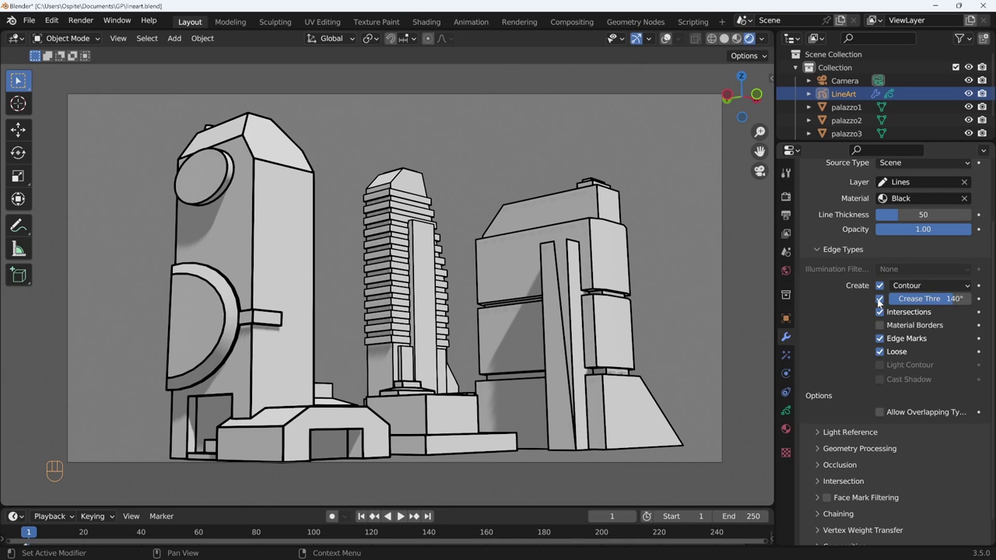
Toggle crease, intersection, loose and edge-mark lines to compare, leaving all enabled, and move on to palazzo3.
left_click(883, 302)
left_click(882, 302)
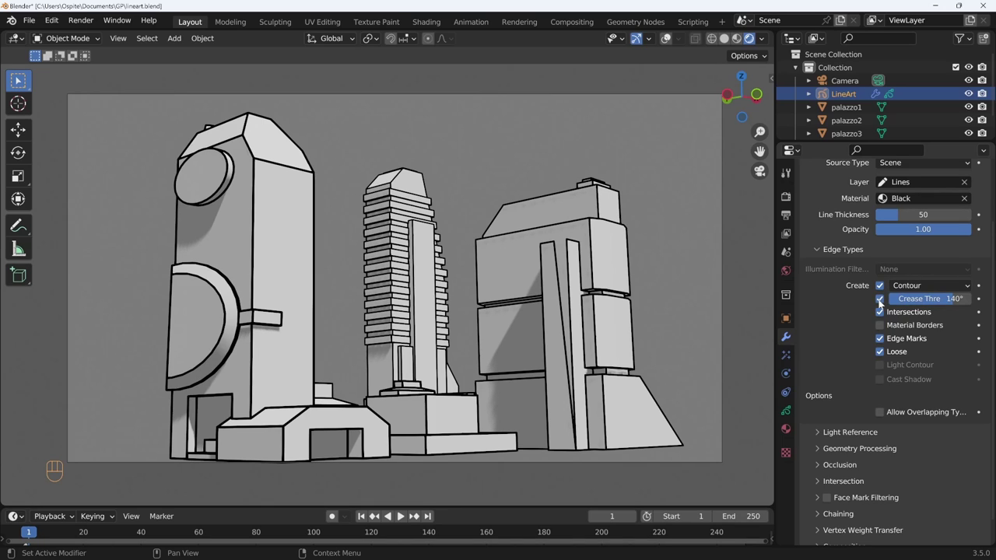
left_click(882, 302)
left_click(882, 302)
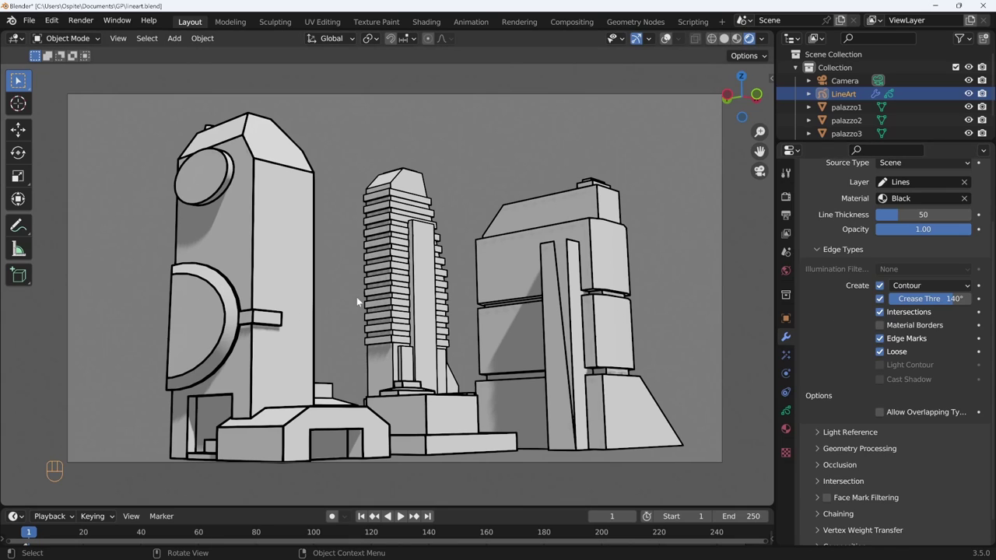
left_click(885, 314)
left_click(885, 314)
left_click(886, 326)
left_click(886, 325)
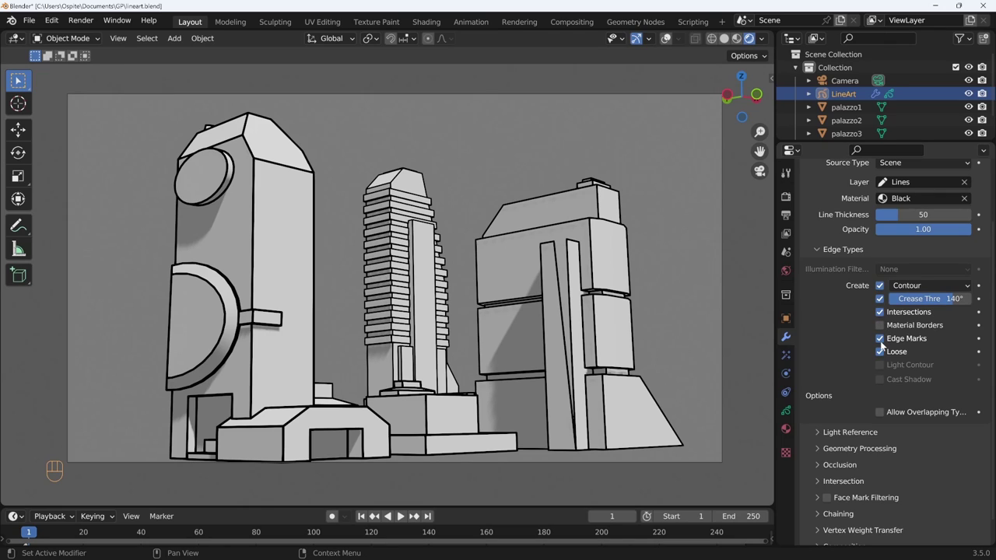
left_click(885, 344)
left_click(883, 344)
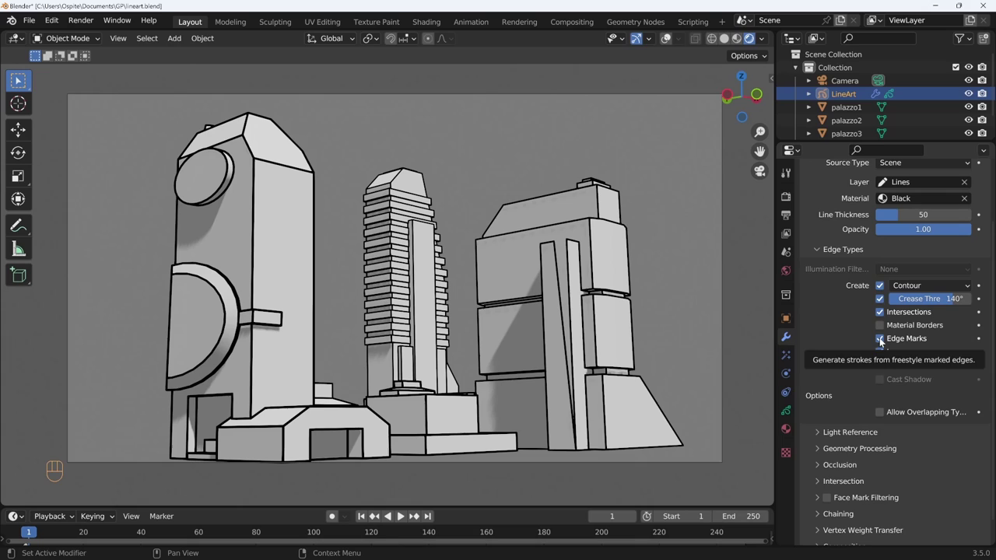
key("Tab")
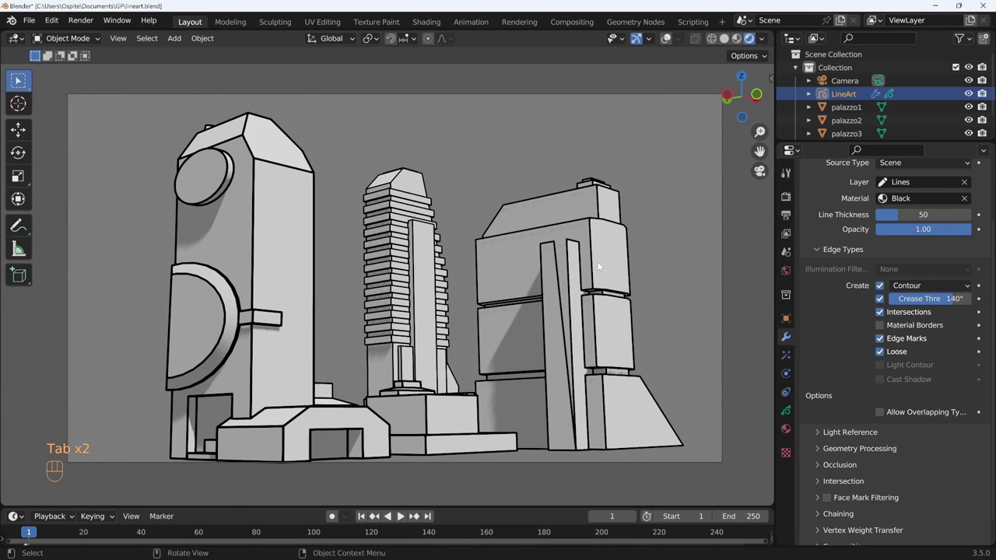
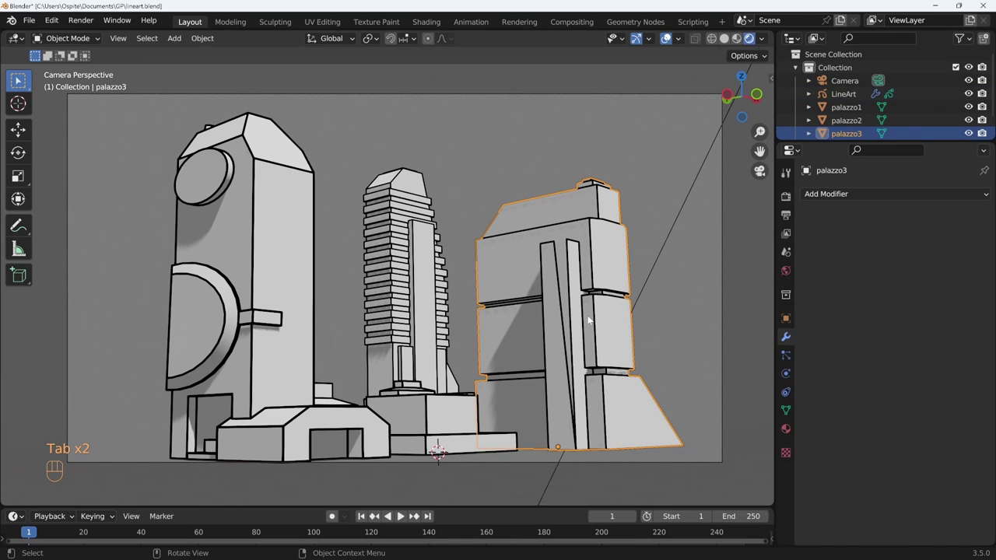
Edit the palazzo3 mesh and loop-cut horizontal edge loops across its upper block.
key("Tab")
key("ctrl+r")
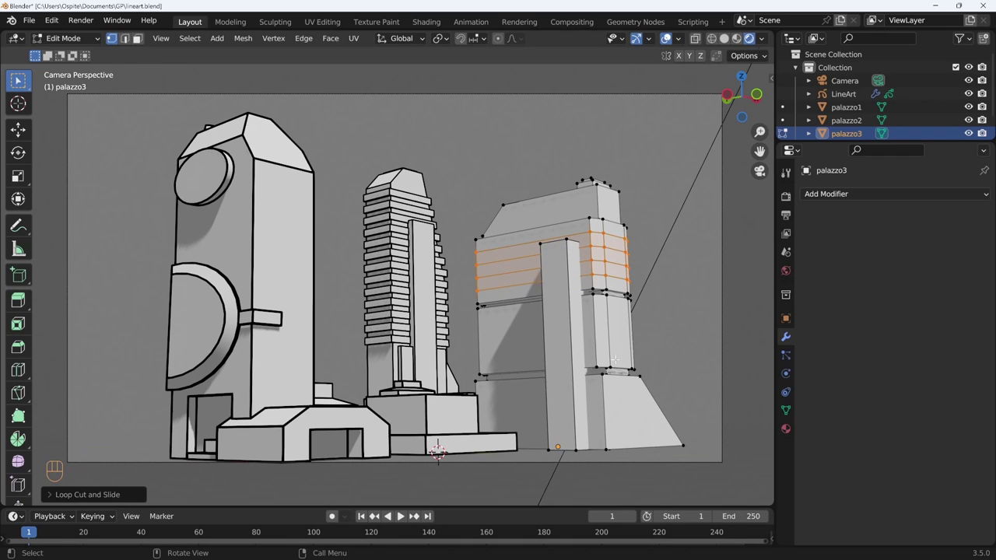
key("ctrl+r")
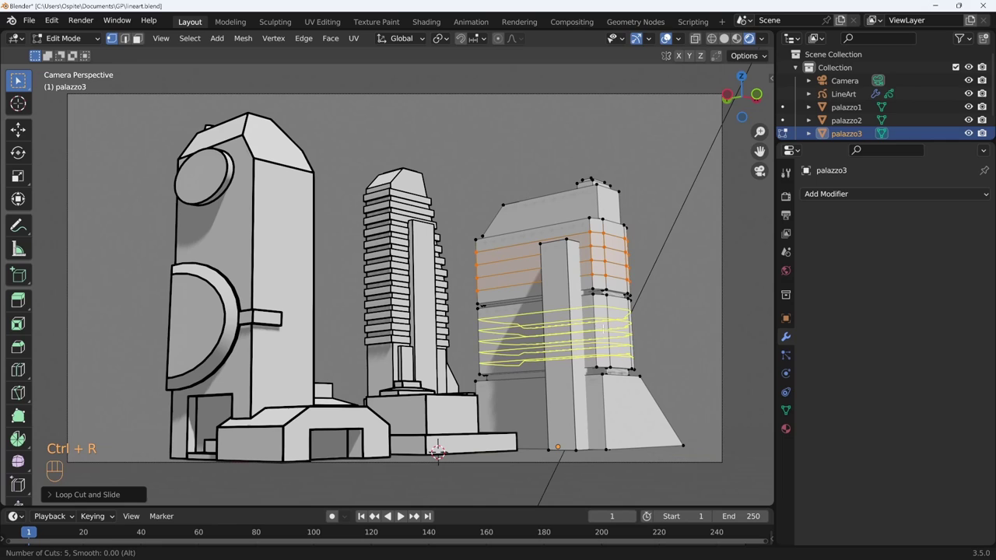
key("ctrl+r")
key("alt+2")
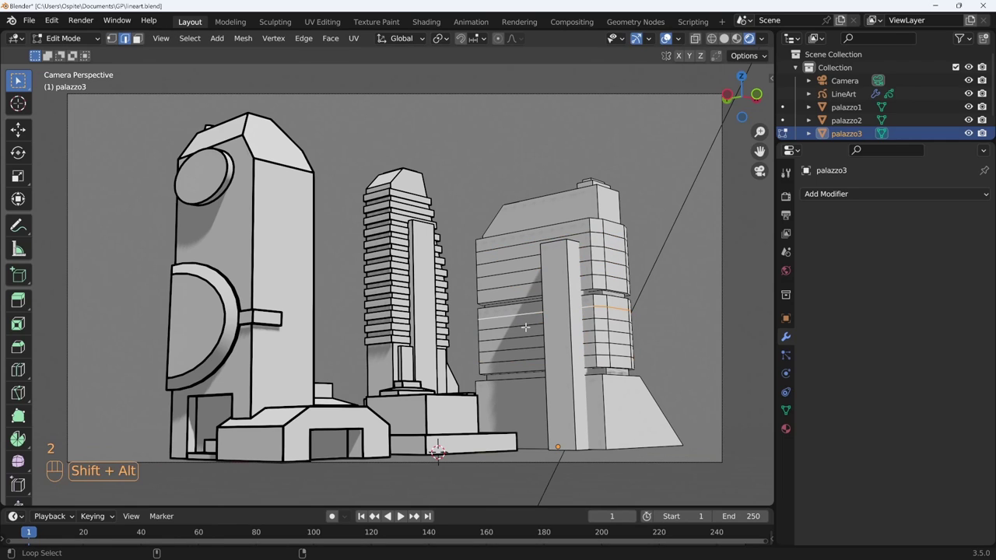
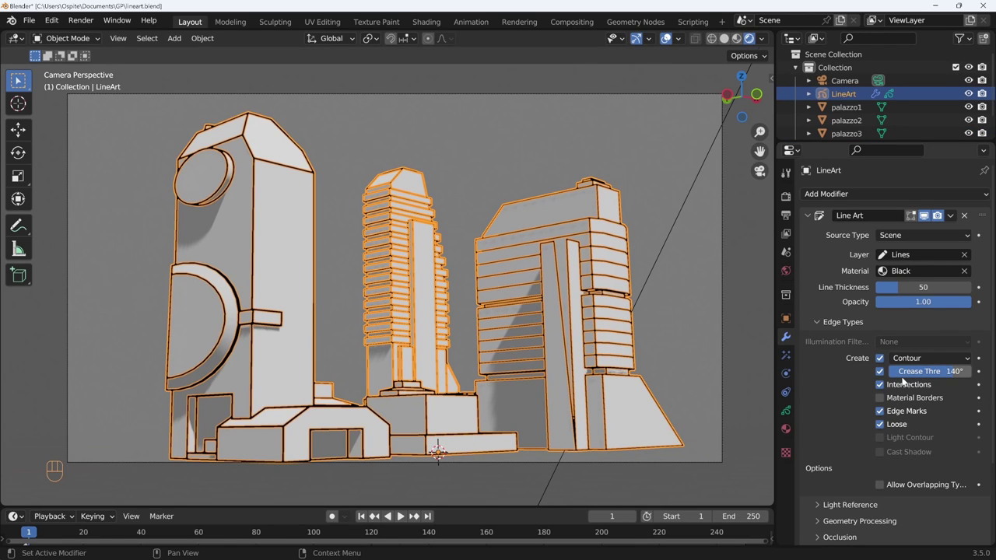
Add more horizontal floor-band loops and spread them across the rest of the building.
key("Tab")
key("Tab")
key("Tab")
left_click_drag(441, 442, 591, 449)
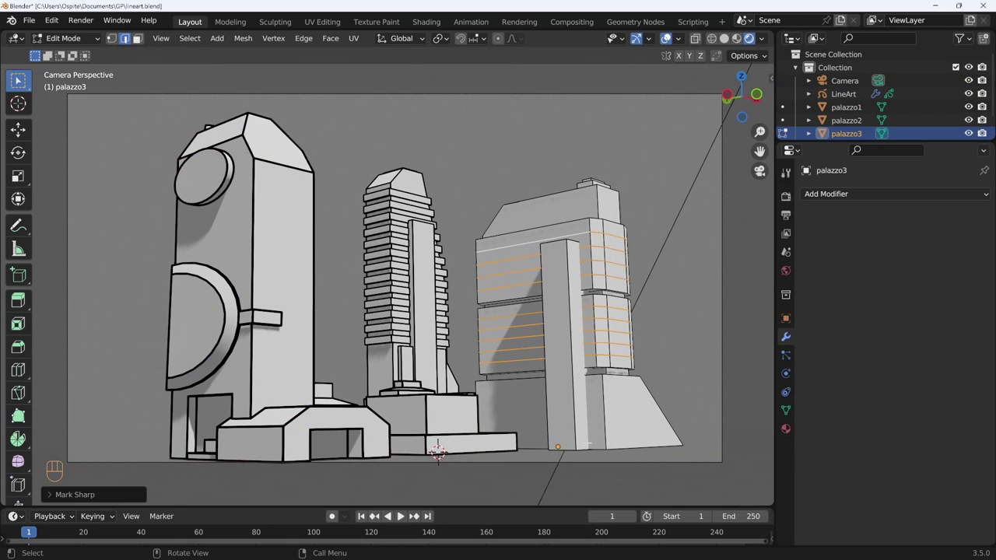
left_click_drag(529, 287, 533, 464)
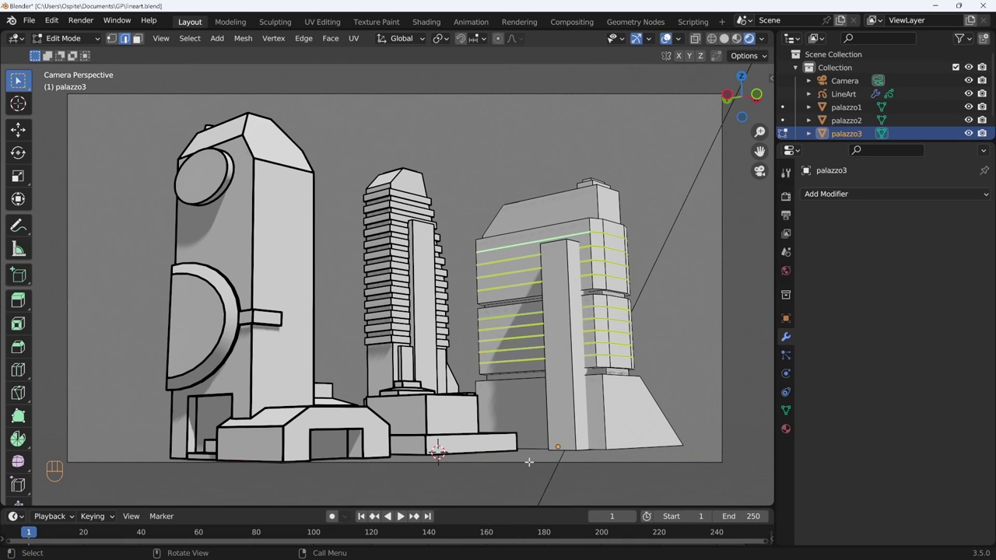
Leave Edit Mode and toggle the Line Art edge types on and off to compare stroke results.
key("Tab")
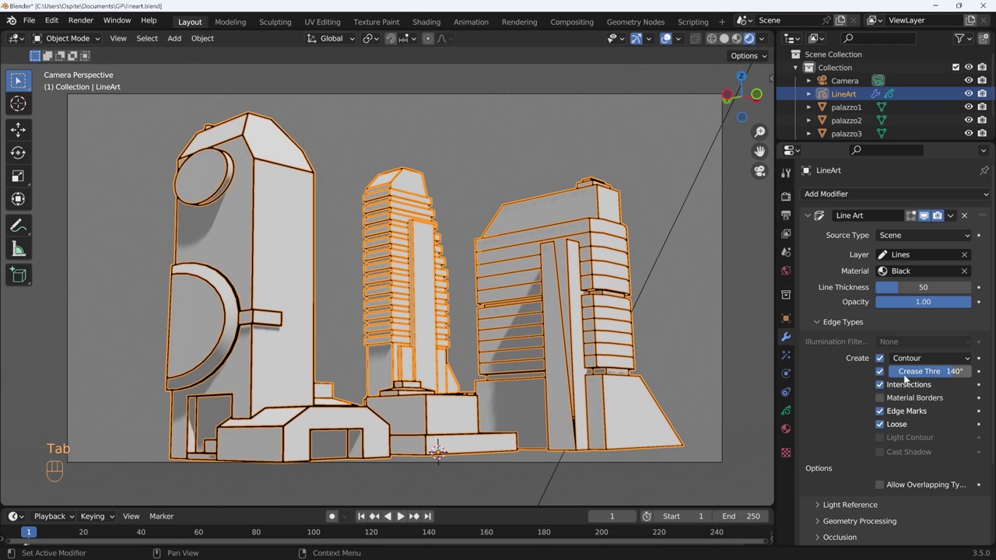
left_click(883, 411)
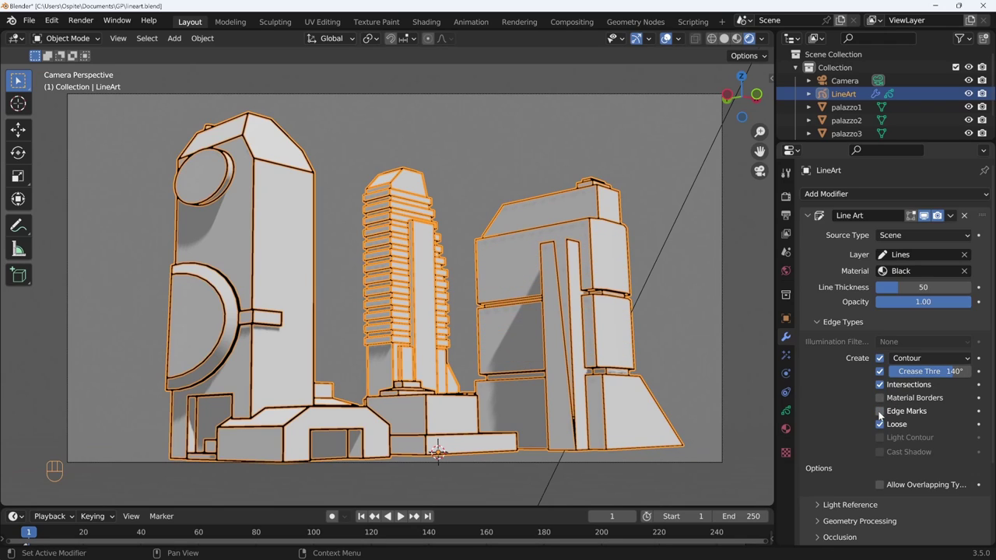
left_click(882, 414)
left_click(882, 414)
left_click(882, 414)
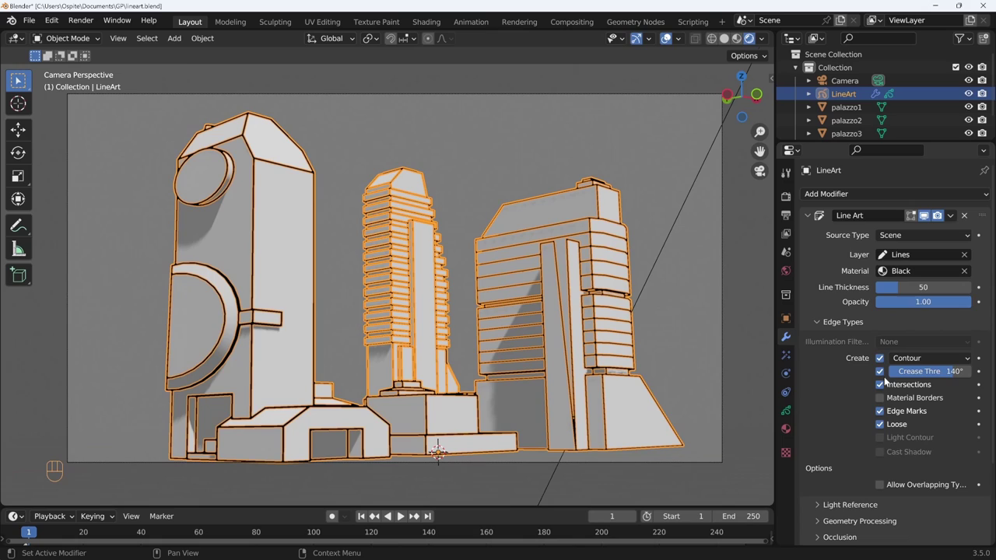
left_click(884, 378)
left_click(883, 378)
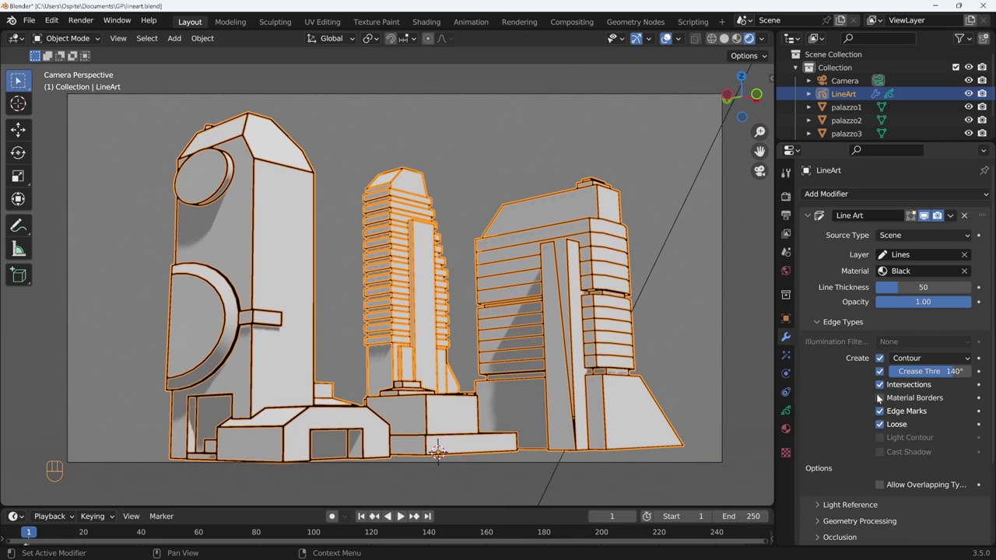
left_click(883, 415)
left_click(883, 415)
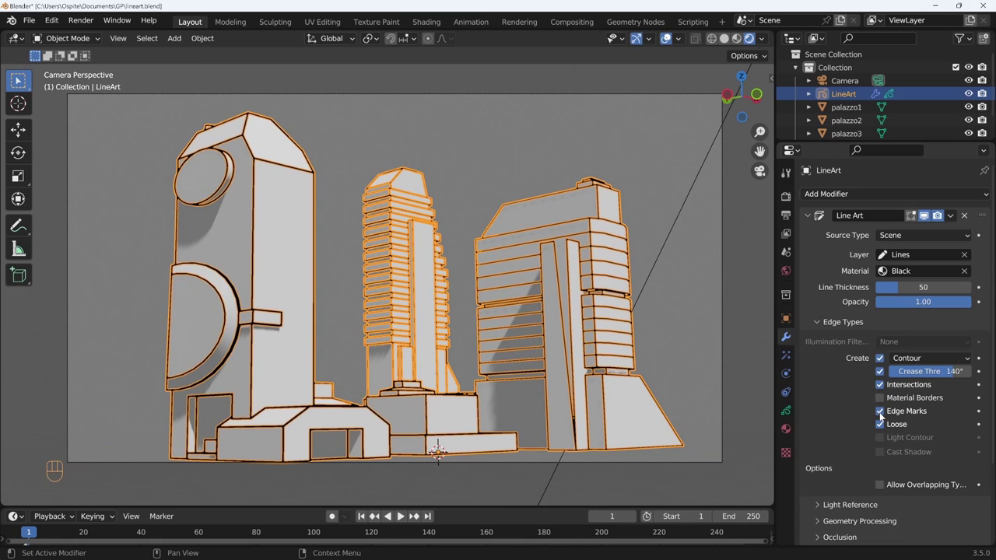
left_click(883, 415)
Keep only contour and loose lines at thickness 60, disabling intersections, edge marks and crease.
left_click_drag(883, 415, 836, 466)
key("ctrl+shift+alt+g")
left_click(854, 406)
left_click(855, 407)
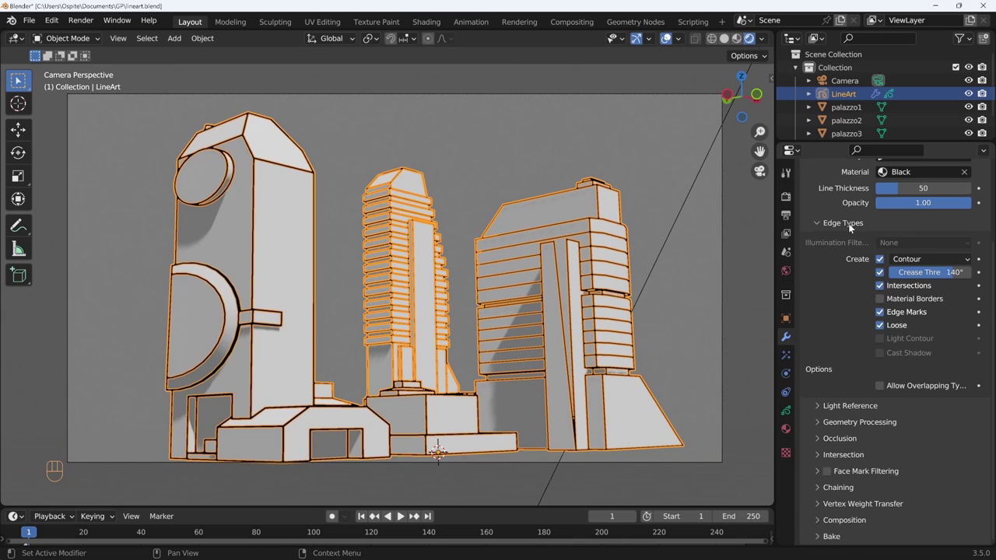
left_click(851, 229)
key("KP_0")
left_click(829, 321)
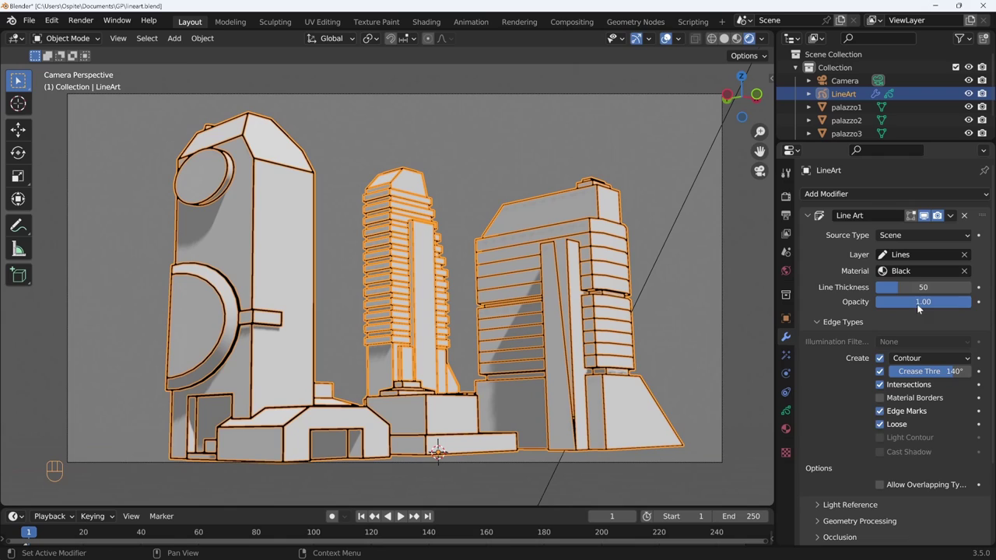
left_click(885, 391)
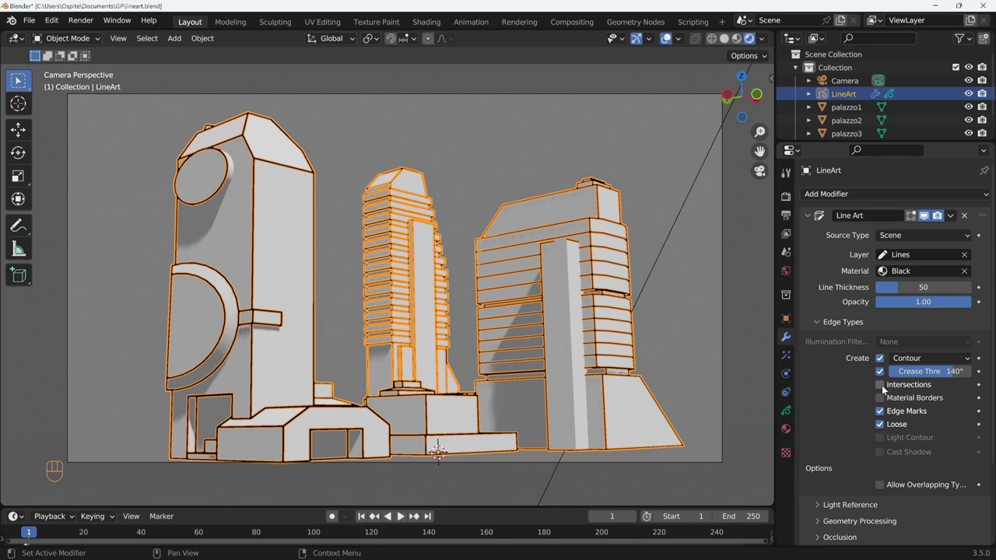
left_click(881, 417)
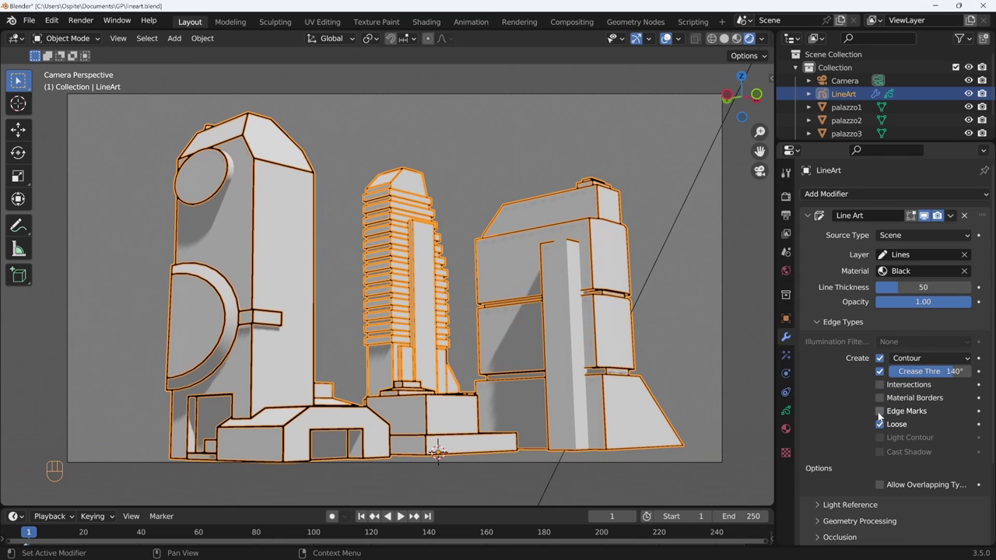
left_click(885, 370)
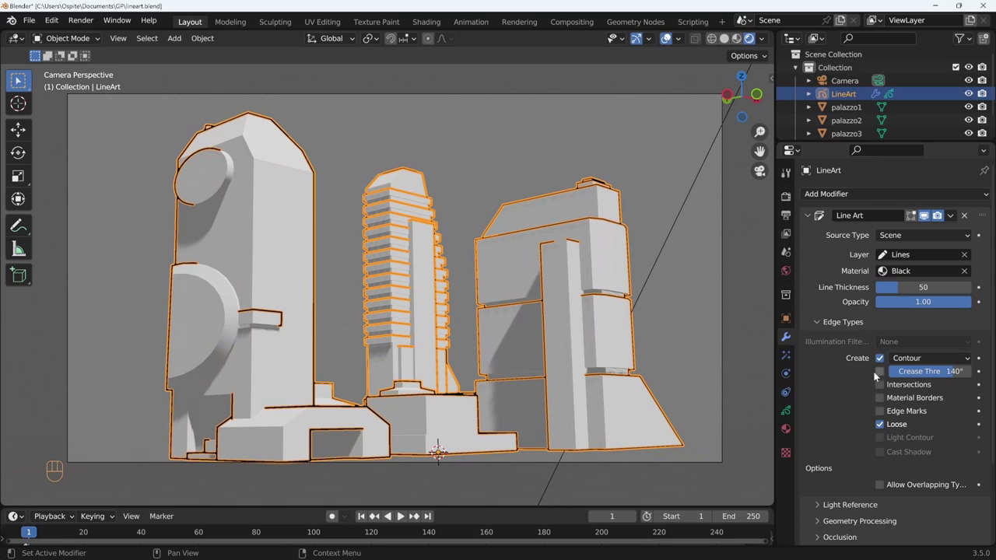
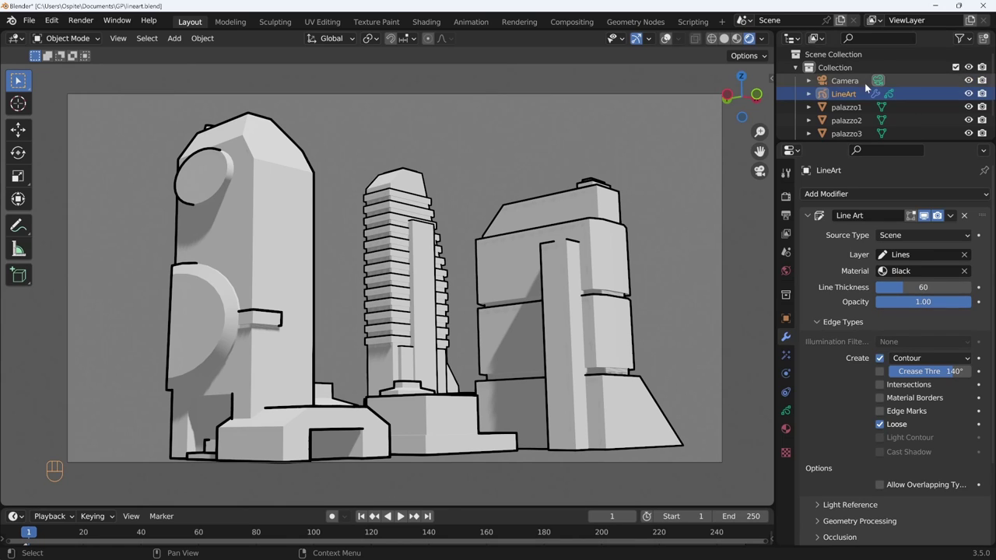
Duplicate the LineArt object as LineArt.001 for thinner interior lines and collapse its settings.
left_click(843, 98)
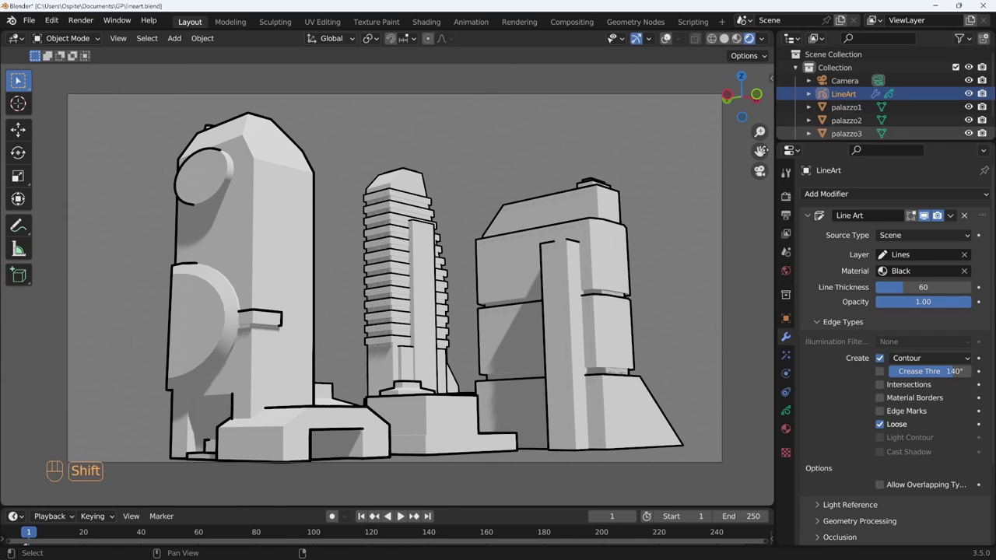
key("shift+d")
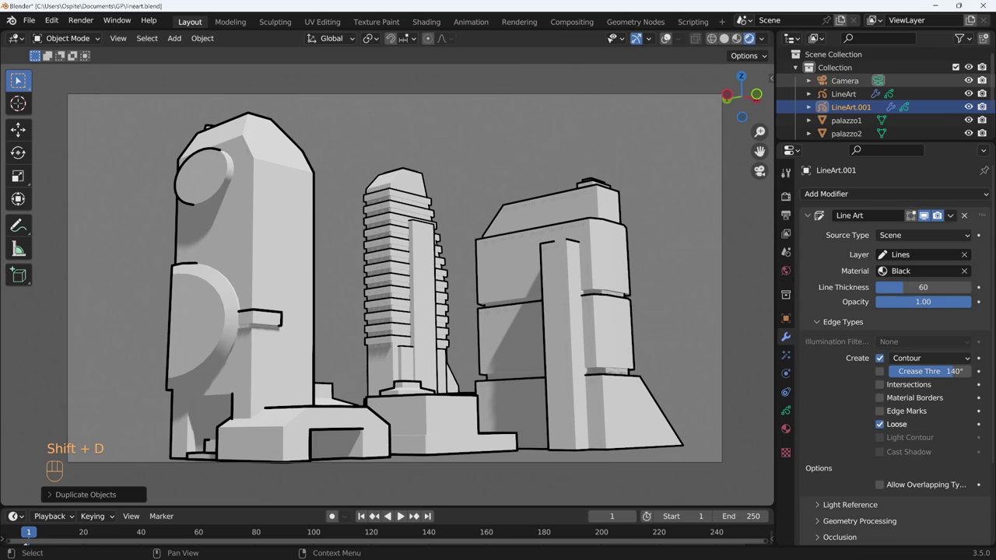
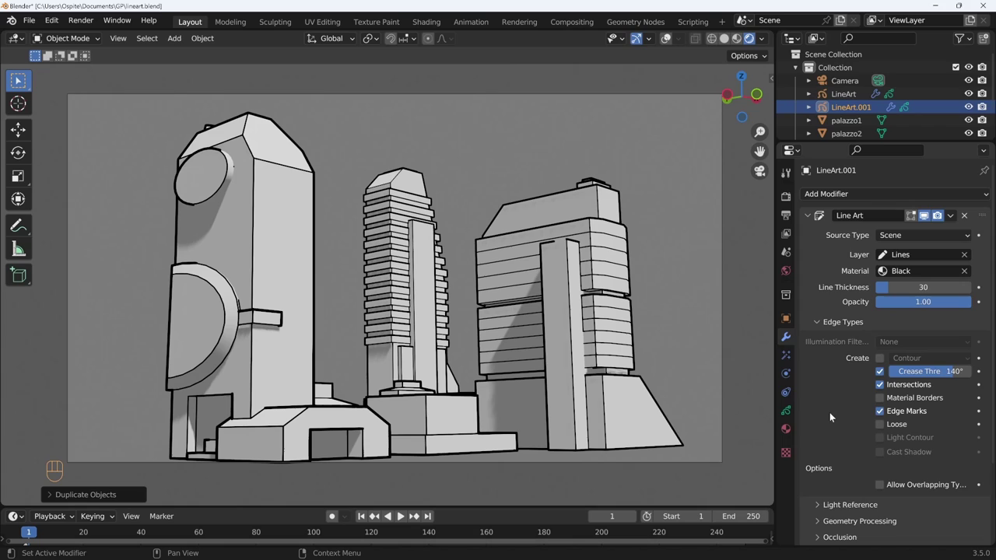
left_click(808, 223)
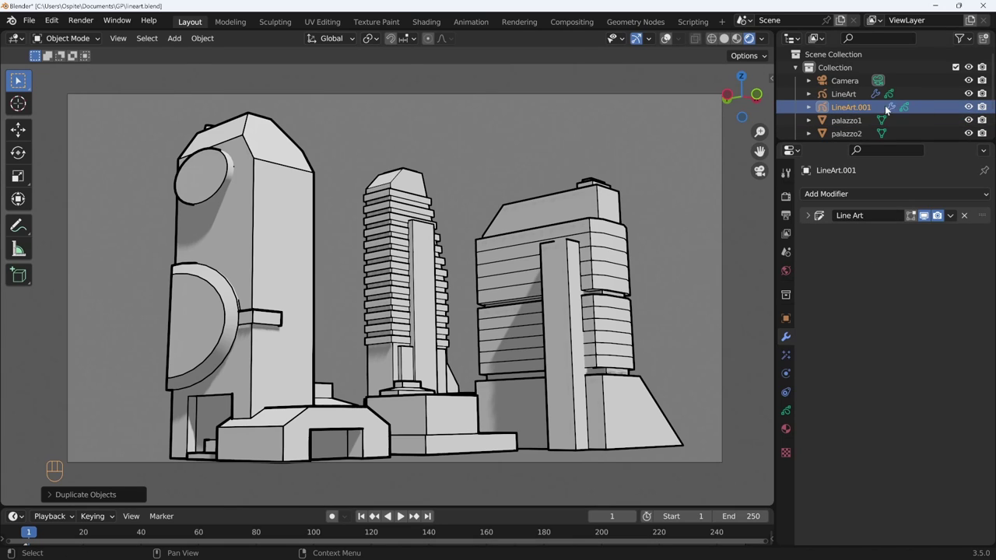
left_click(853, 102)
left_click(851, 116)
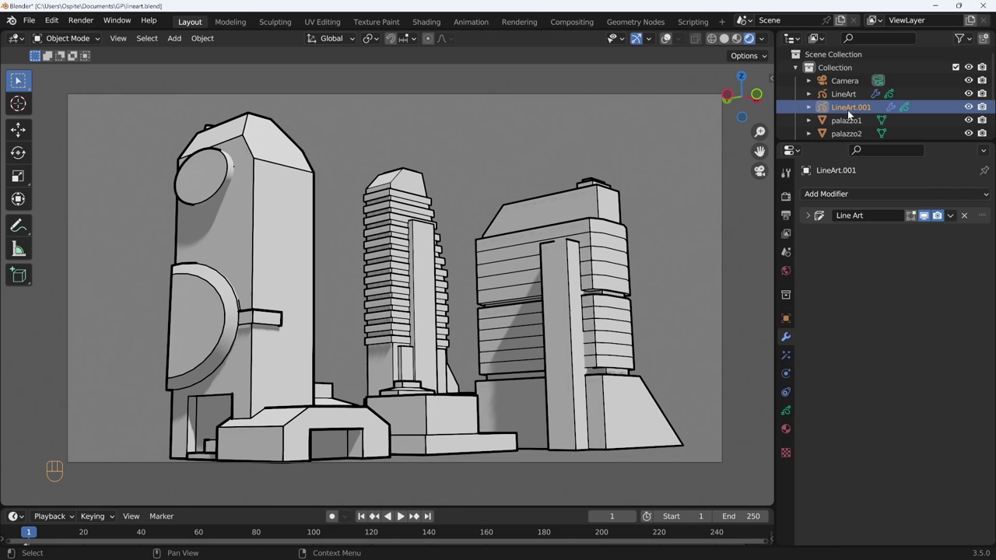
Delete the duplicate object and expand the second Line Art modifier on LineArt instead.
key("Delete")
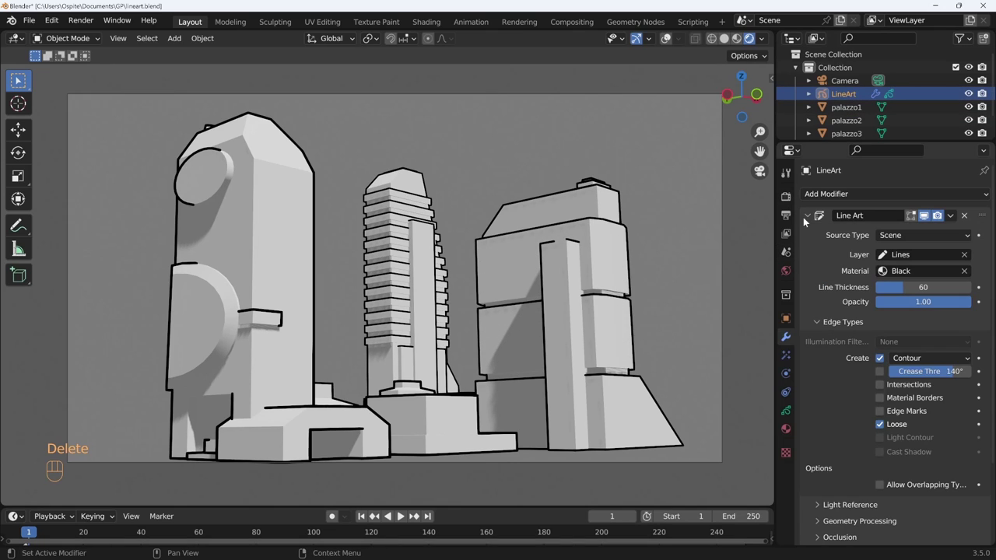
left_click(806, 222)
left_click_drag(956, 220, 924, 248)
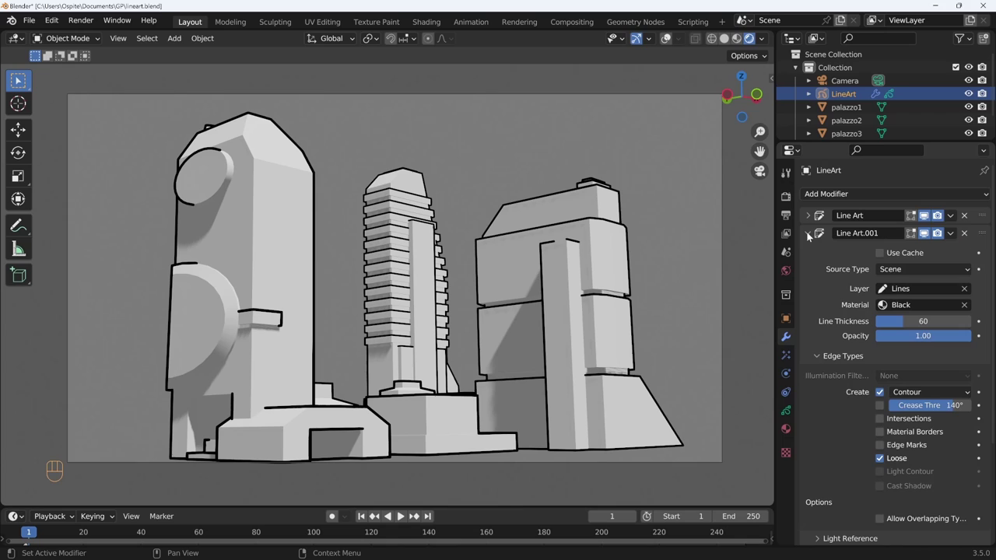
Set it to thickness 30 drawing crease, intersection, material-border and edge-mark lines only, renamed Line Art interne.
left_click(925, 330)
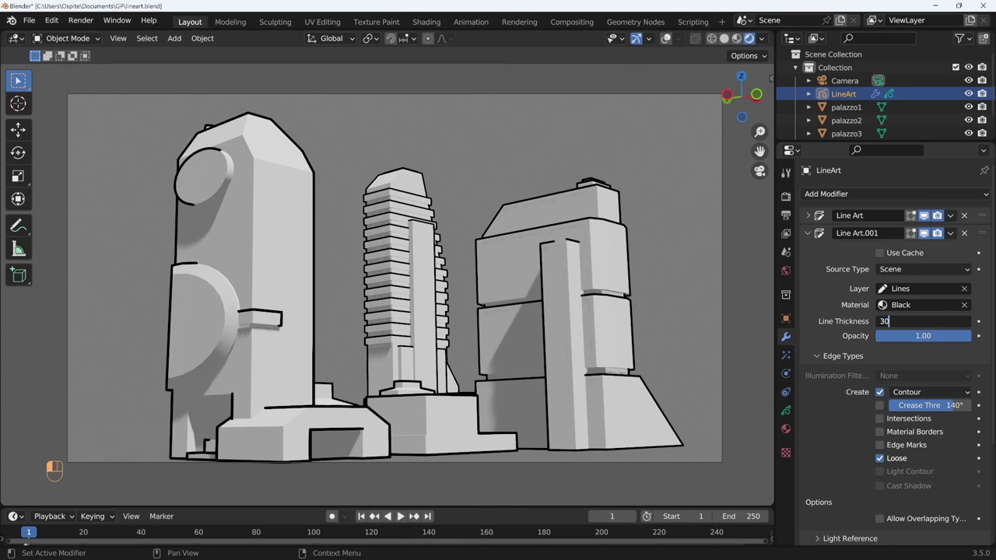
left_click(882, 396)
left_click(880, 411)
left_click(880, 425)
left_click(885, 436)
left_click(883, 455)
left_click(882, 462)
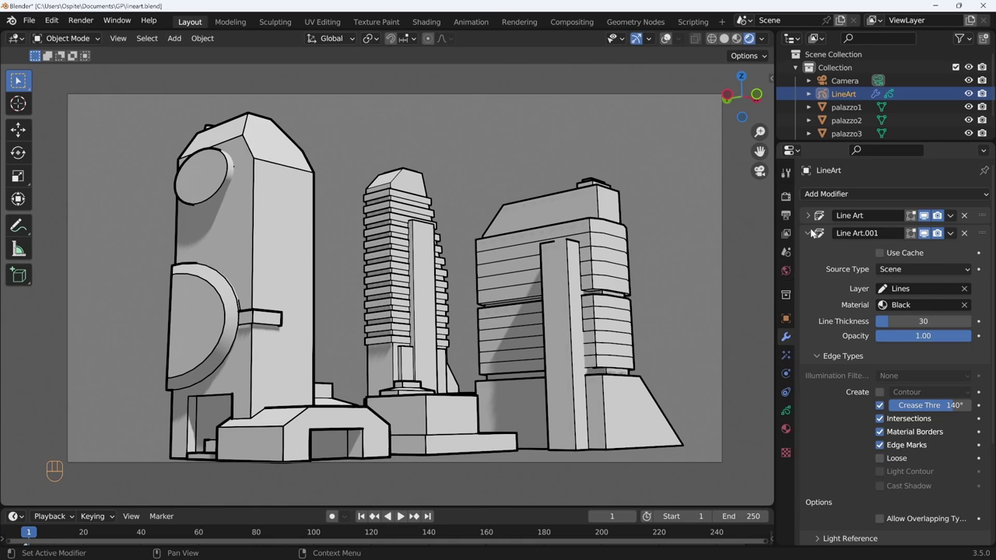
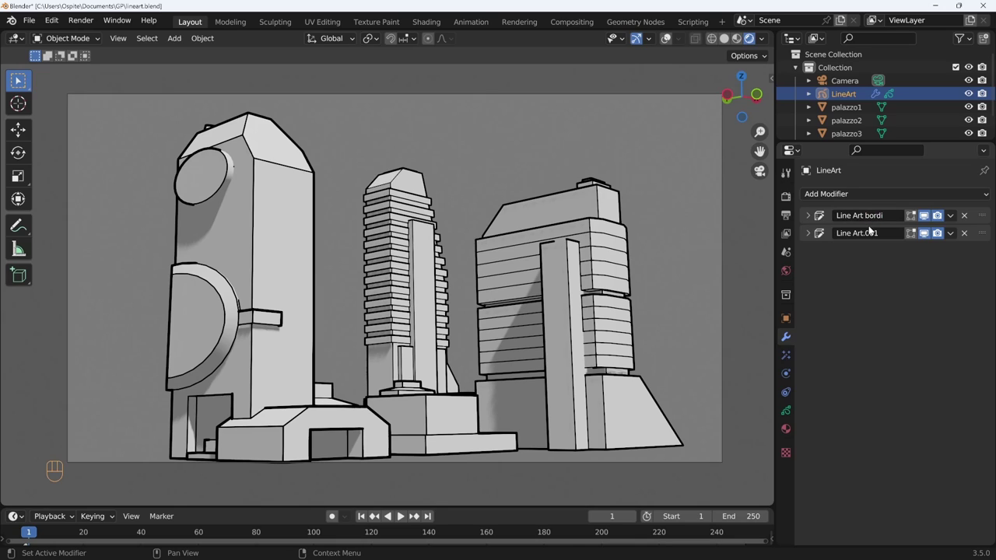
left_click_drag(872, 238, 906, 229)
key("BackSpace")
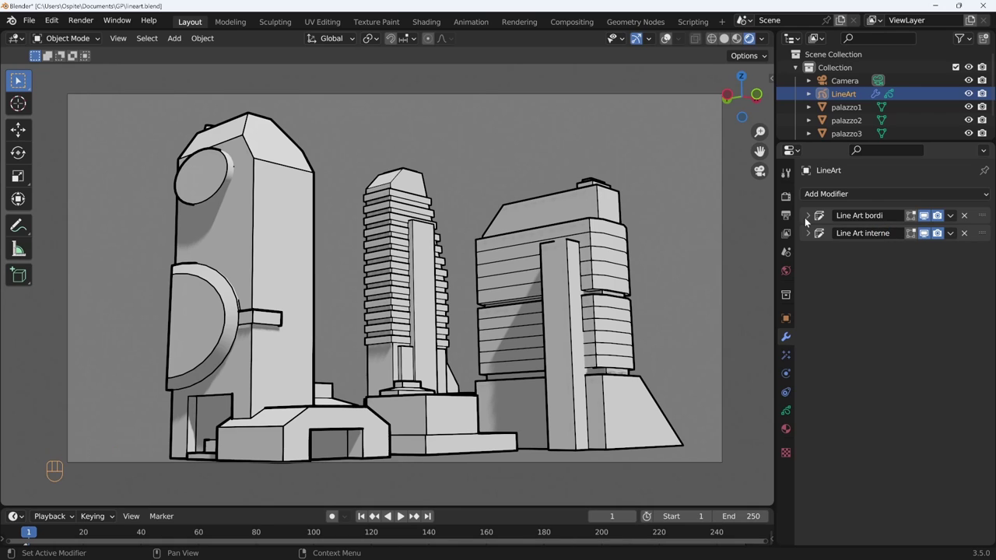
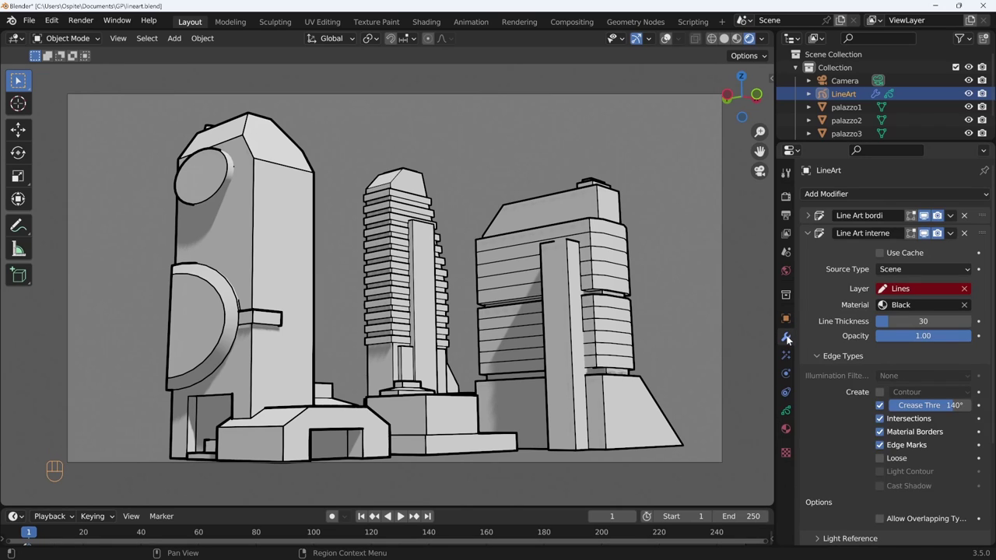
Assign Line Art interne's strokes to the Linee interne layer and collapse both modifier panels.
left_click(811, 215)
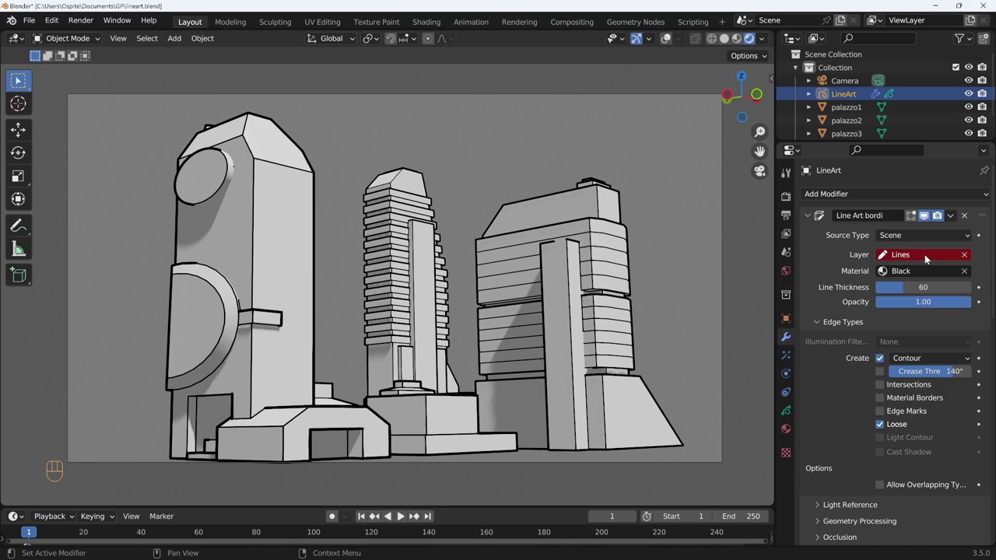
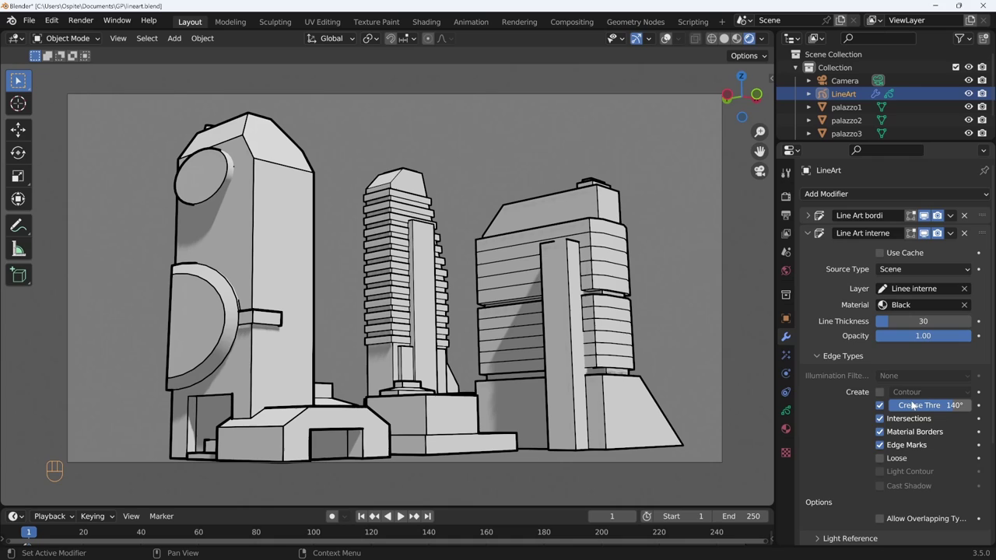
left_click(808, 239)
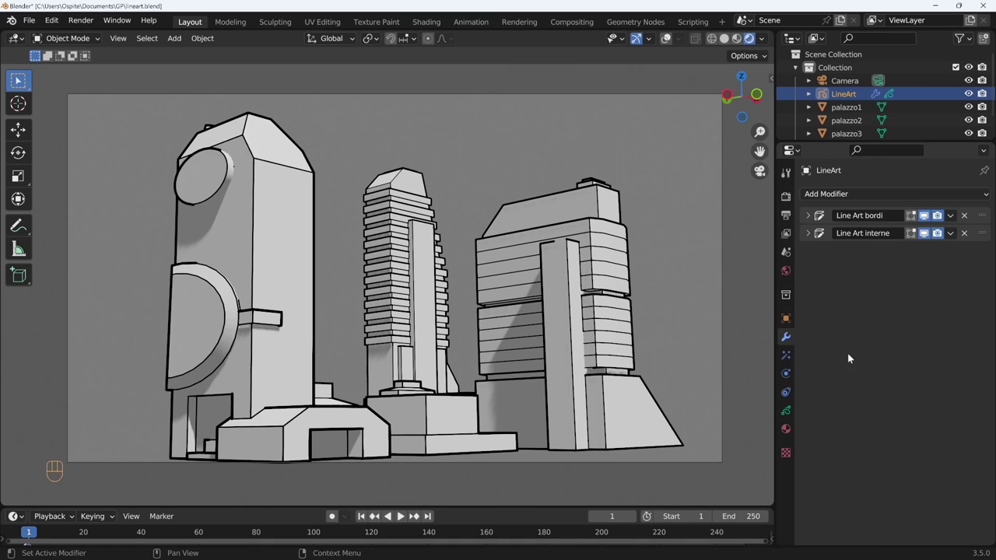
Add a Length modifier with Curvature off, limited to the Bordi layer.
left_click_drag(863, 197, 776, 290)
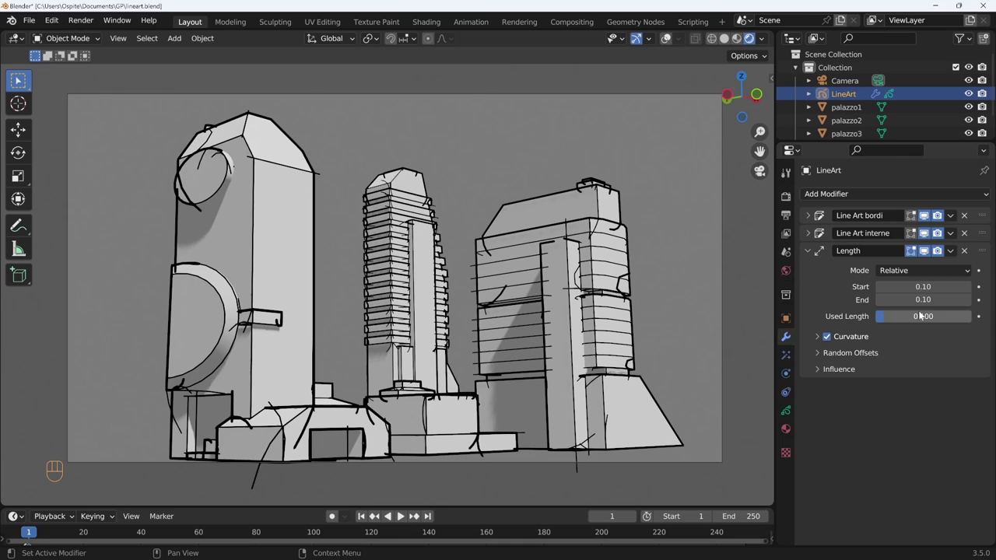
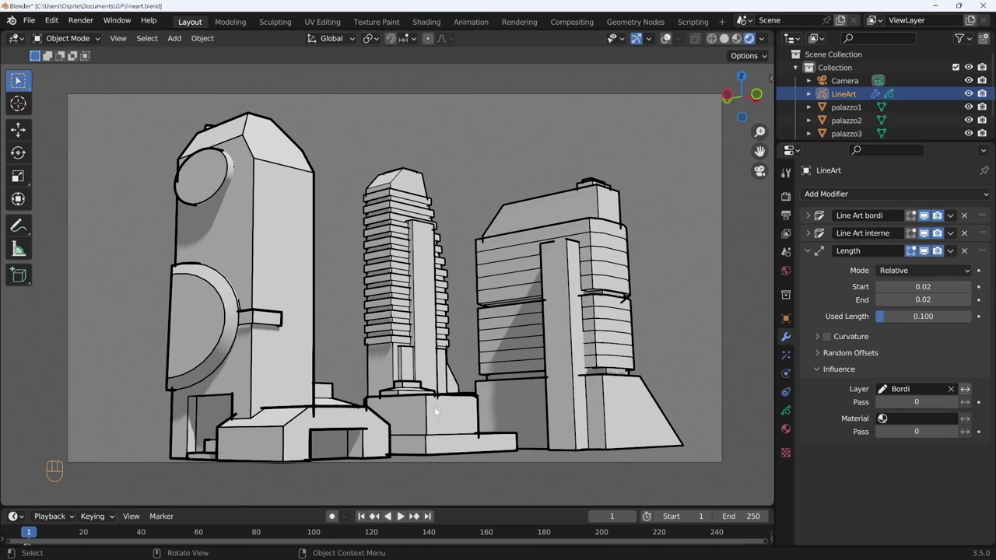
Set the Length overshoot to 0.02 at start and end and bring up the Add Modifier list.
left_click(809, 255)
Add a Noise modifier (Position 0.17, Strength 0.34, Thickness 0.18) on Linee interne and set border thickness 60.
left_click_drag(844, 198, 856, 282)
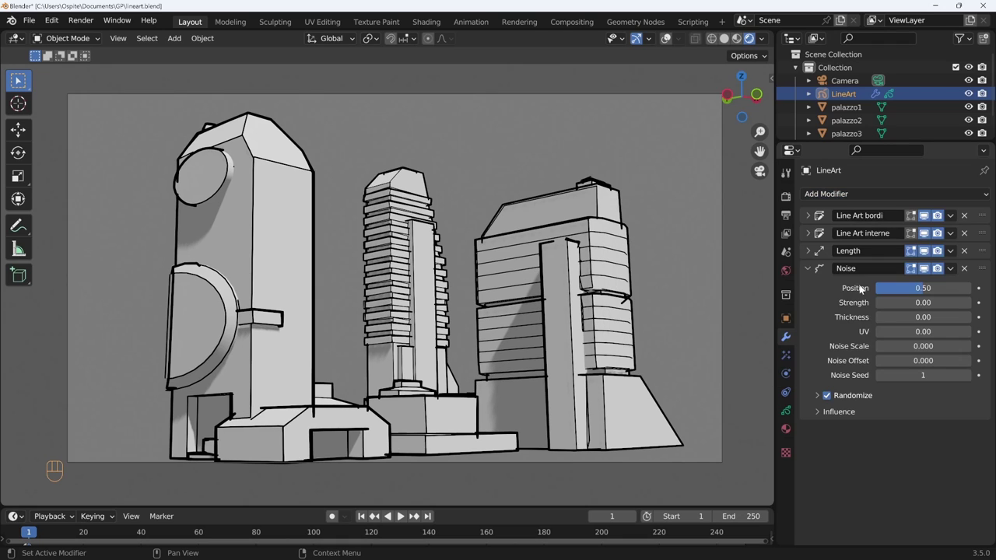
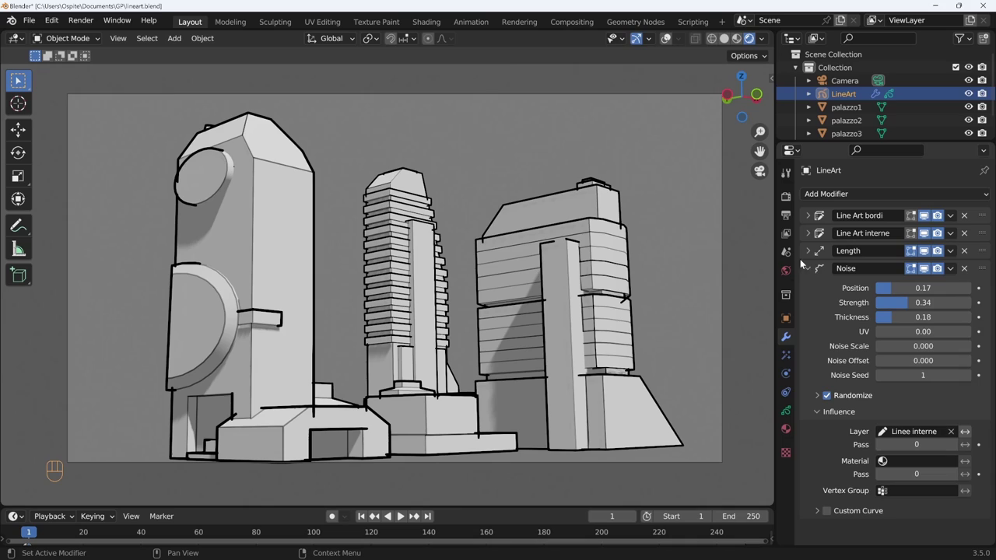
left_click(814, 221)
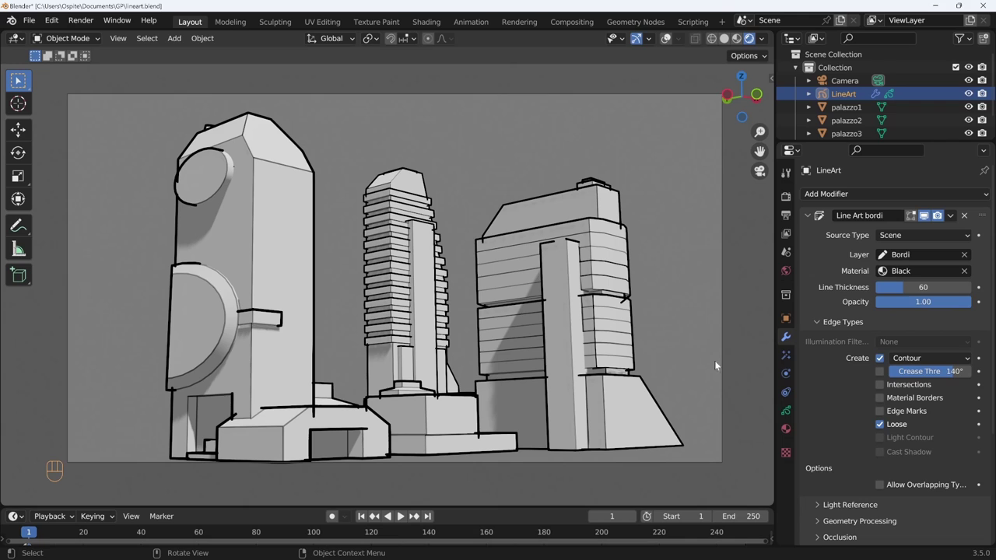
left_click(814, 219)
key("n")
key("ctrl+shift+alt+g")
Swing and reframe the camera to a new view of the buildings.
middle_click(539, 336)
left_click_drag(536, 339, 535, 340)
left_click_drag(535, 339, 500, 336)
middle_click(498, 330)
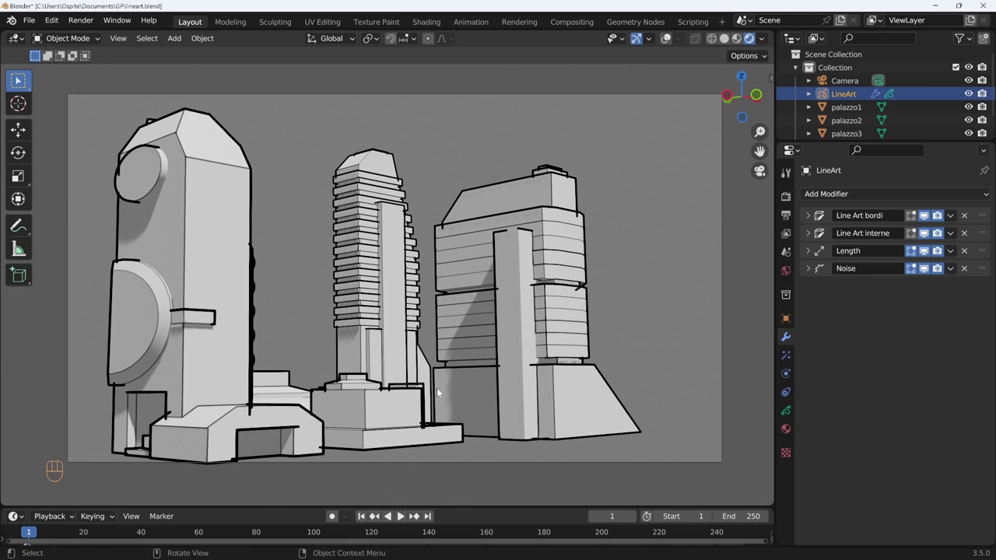
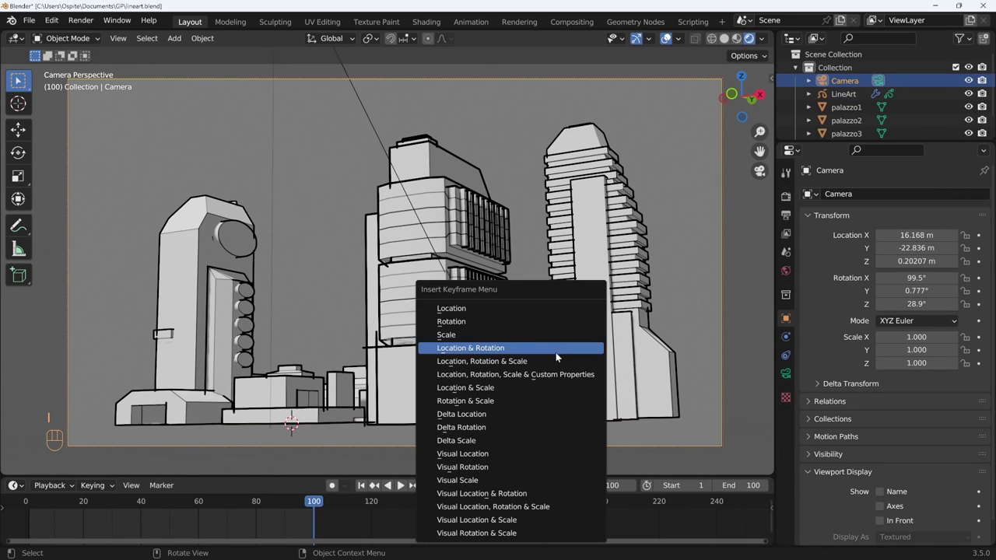
Keyframe the camera's location and rotation at frame 100, then at frame 1 from a new viewpoint.
key("shift+Left")
middle_click(313, 395)
left_click(424, 397)
left_click(446, 393)
left_click_drag(459, 394, 471, 393)
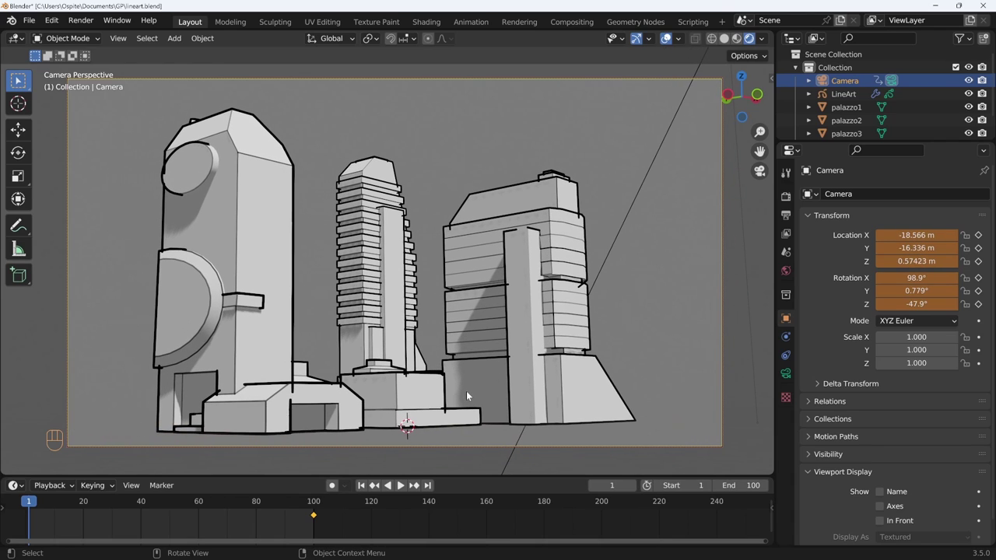
key("i")
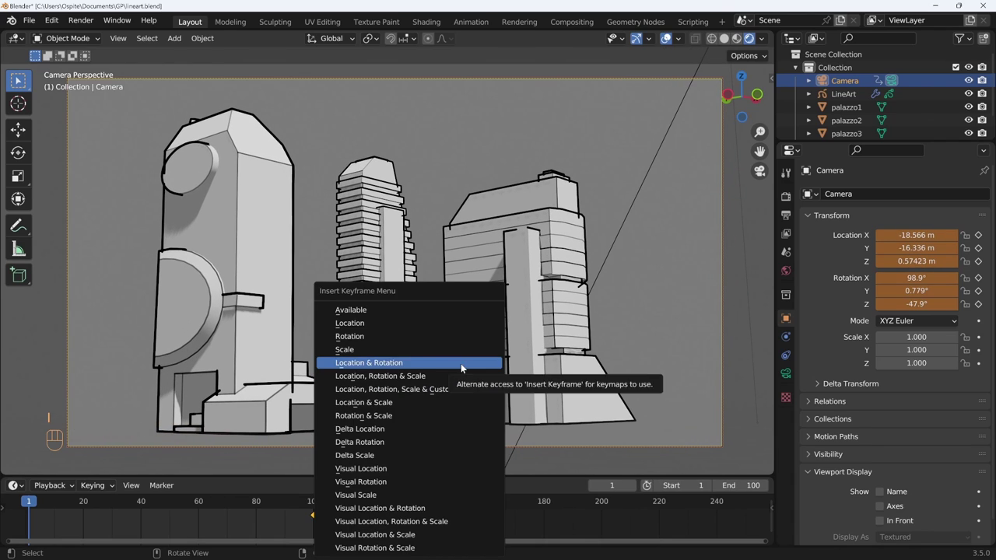
Play back the camera move, return to frame 1 and leave the camera view.
key("shift+space")
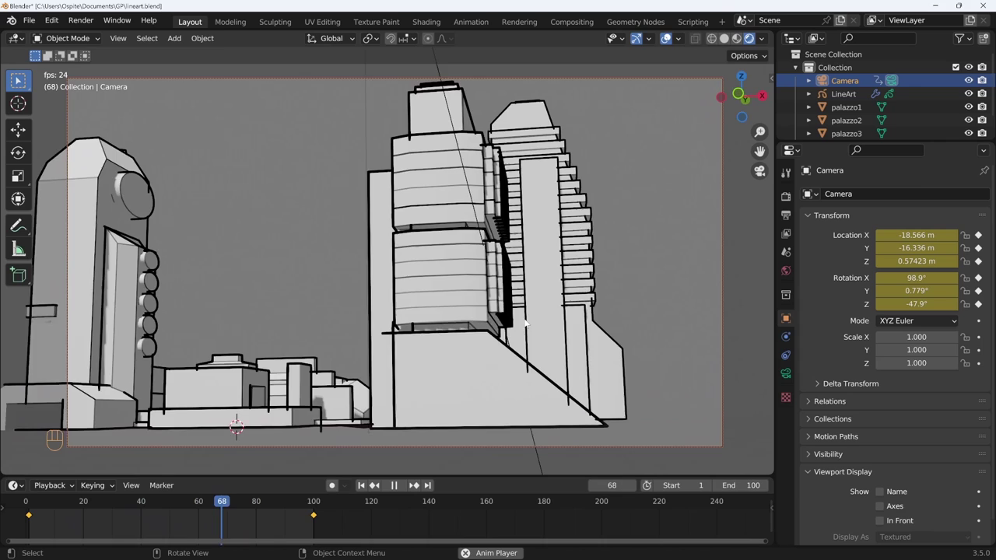
key("shift+space")
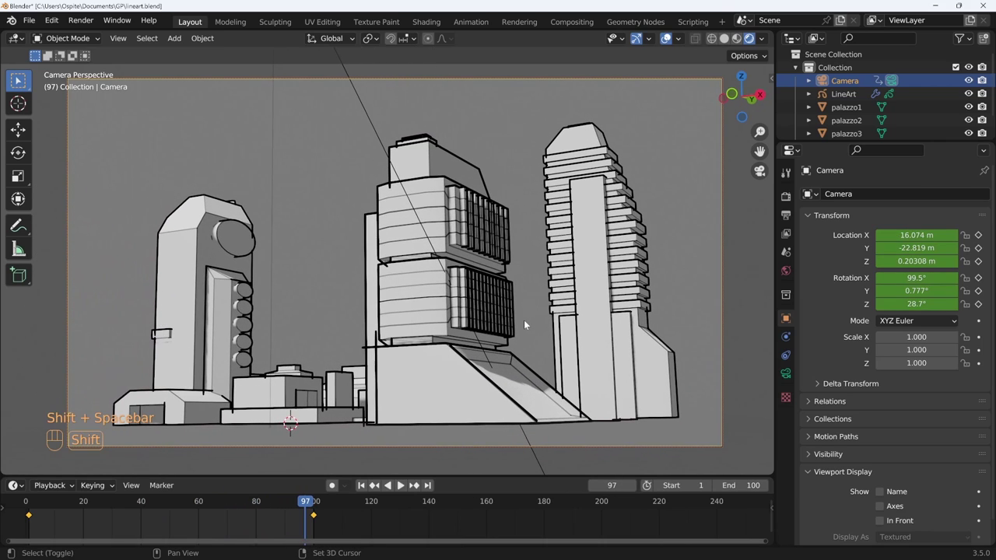
key("shift+Left")
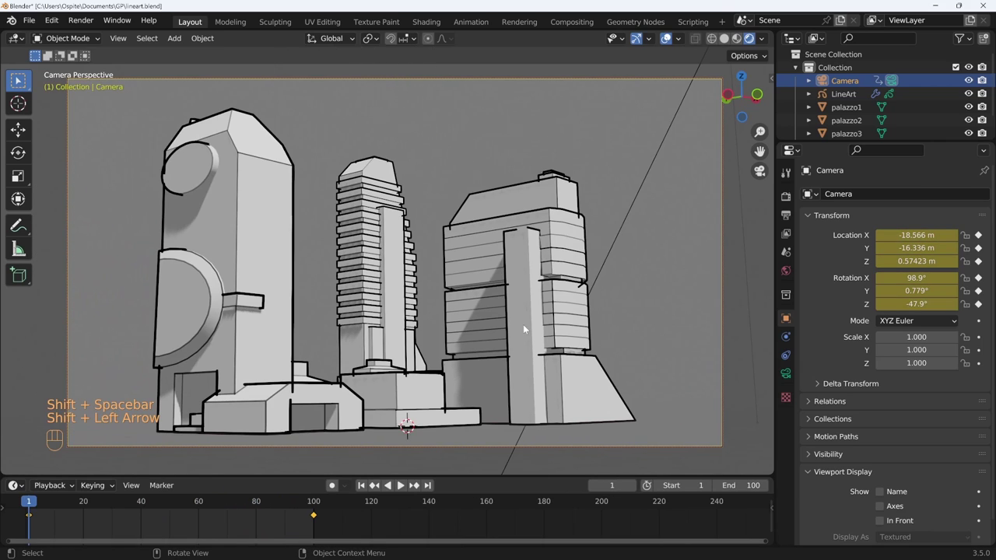
key("KP_0")
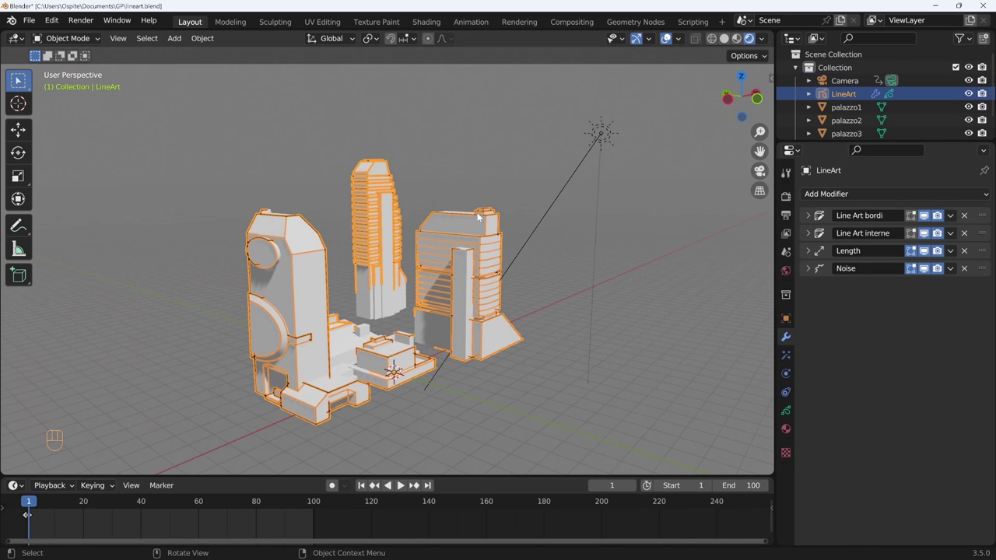
Review the camera animation on the timeline and return to the first frame with nothing selected.
left_click_drag(574, 264, 527, 312)
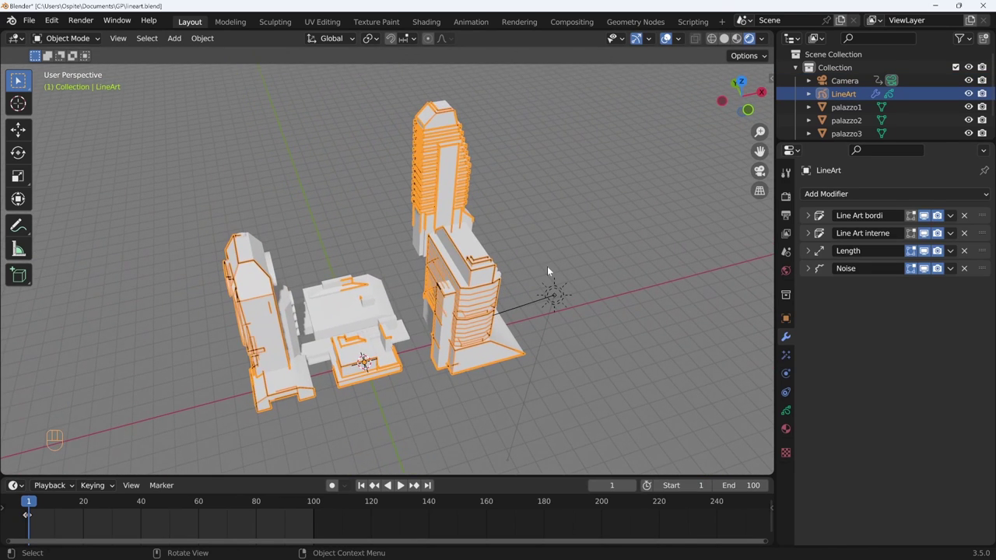
left_click(550, 271)
left_click_drag(34, 504, 119, 496)
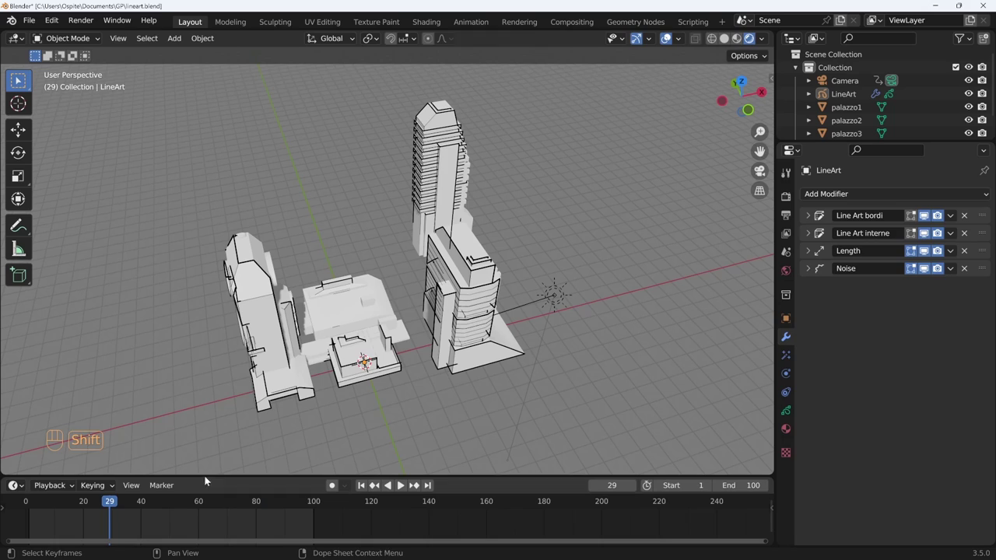
key("shift+Left")
Bake the line art for all objects and scrub through the baked result.
left_click(812, 232)
left_click(813, 218)
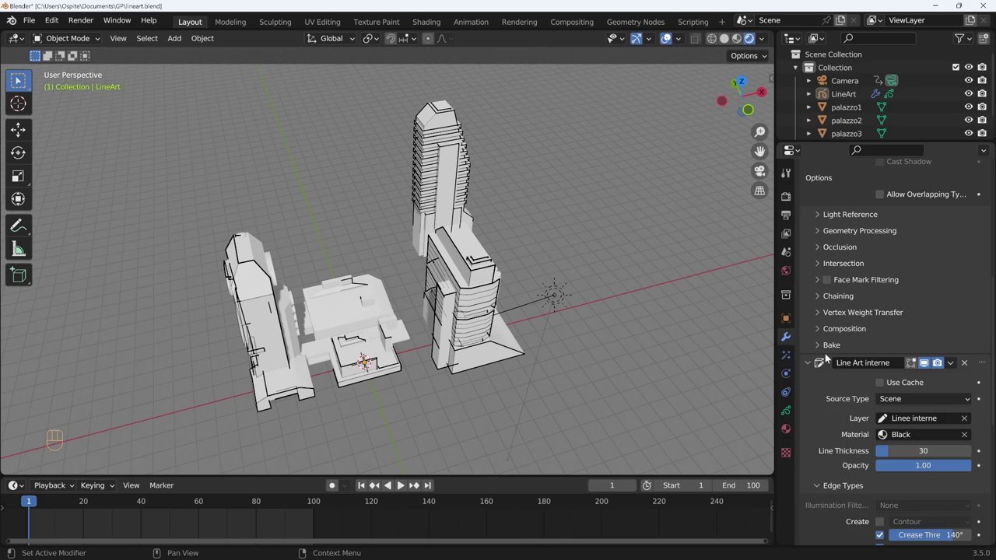
left_click(820, 308)
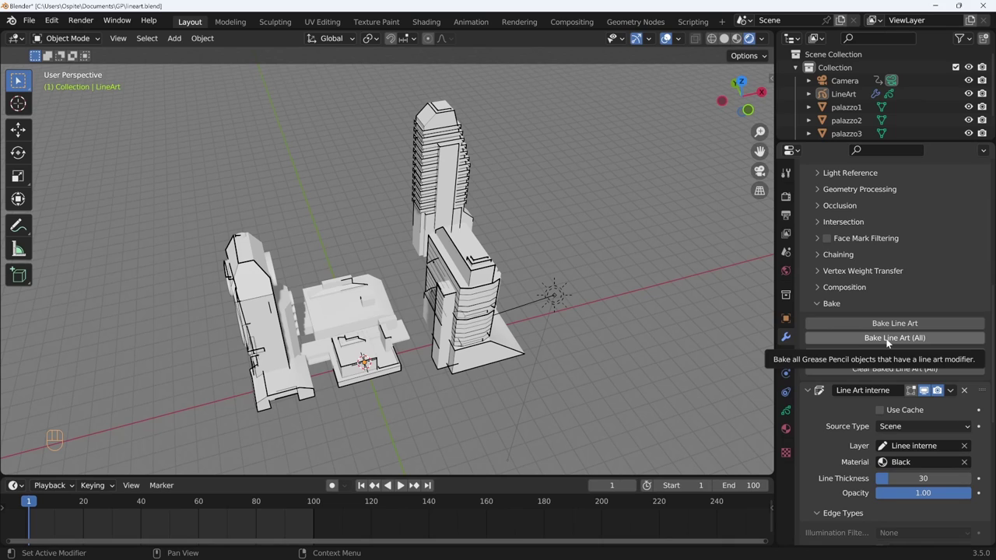
left_click(889, 344)
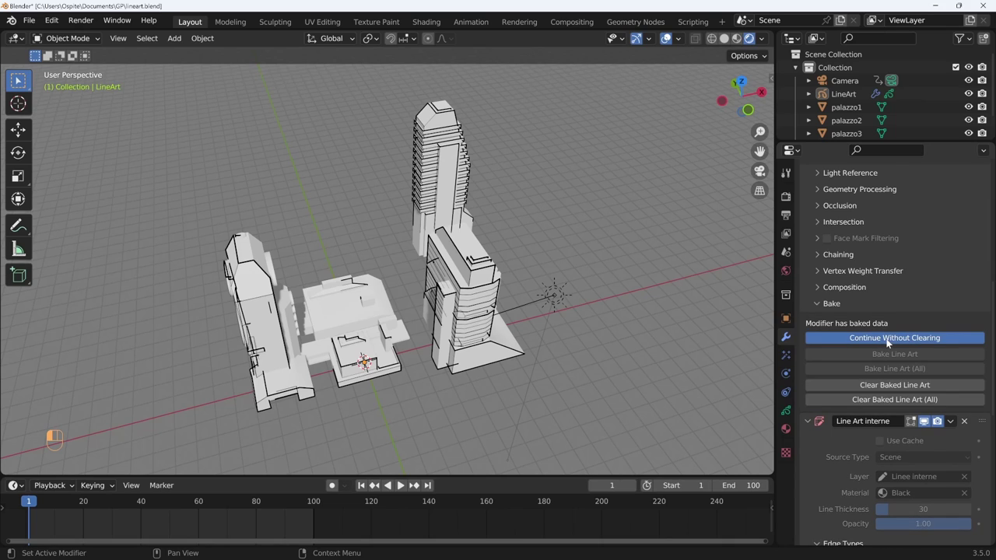
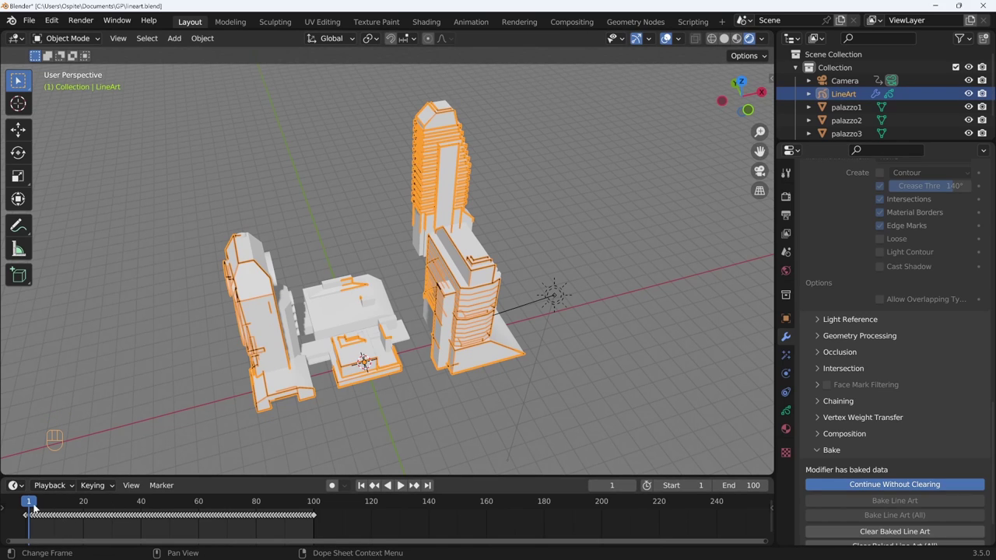
left_click_drag(38, 507, 146, 494)
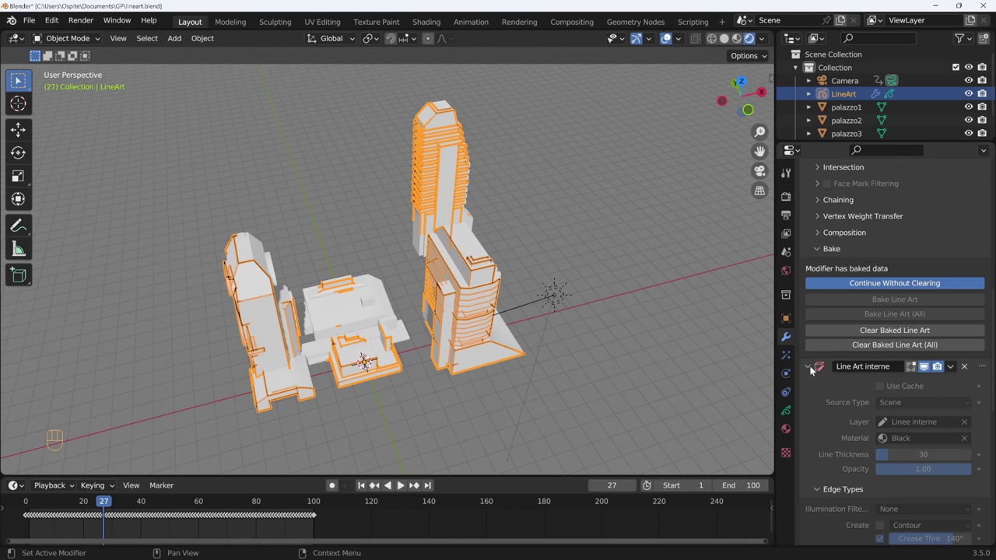
Fold up both Line Art modifiers and view the baked outlines through the scene camera around frame 91.
left_click(811, 369)
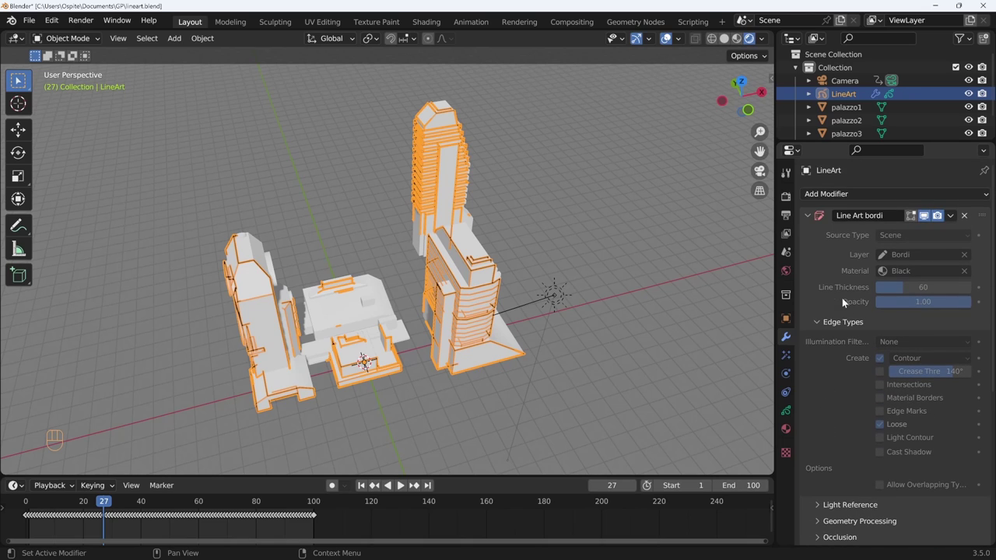
left_click(813, 218)
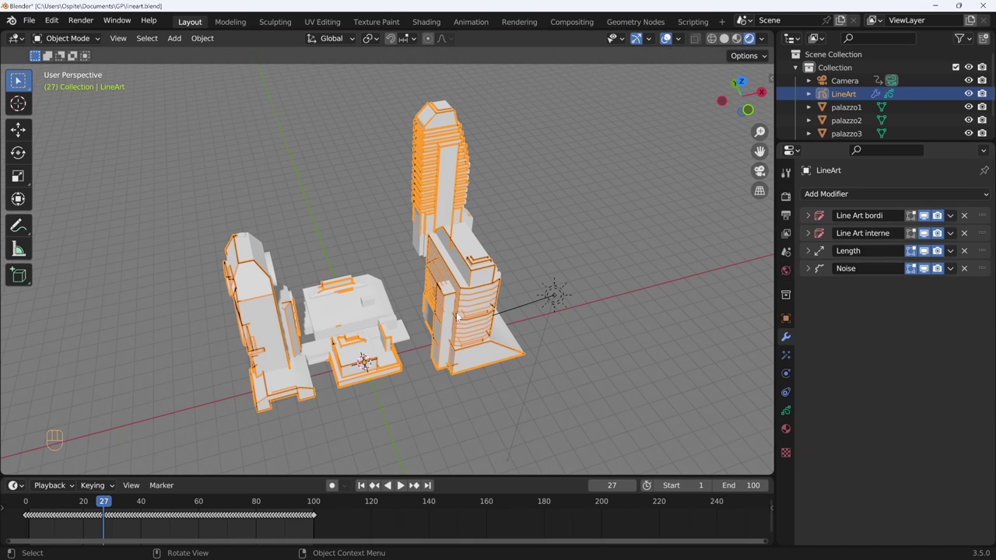
key("KP_0")
left_click_drag(105, 511, 291, 500)
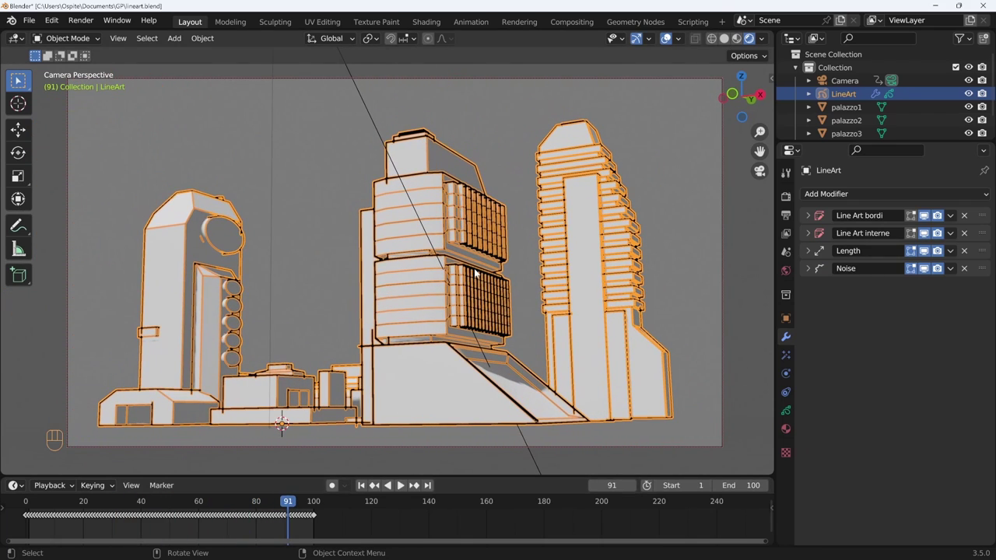
Sculpt some baked strokes on the central building with an enlarged brush, then show palazzo1–3 again in Object Mode.
key("ctrl+Tab")
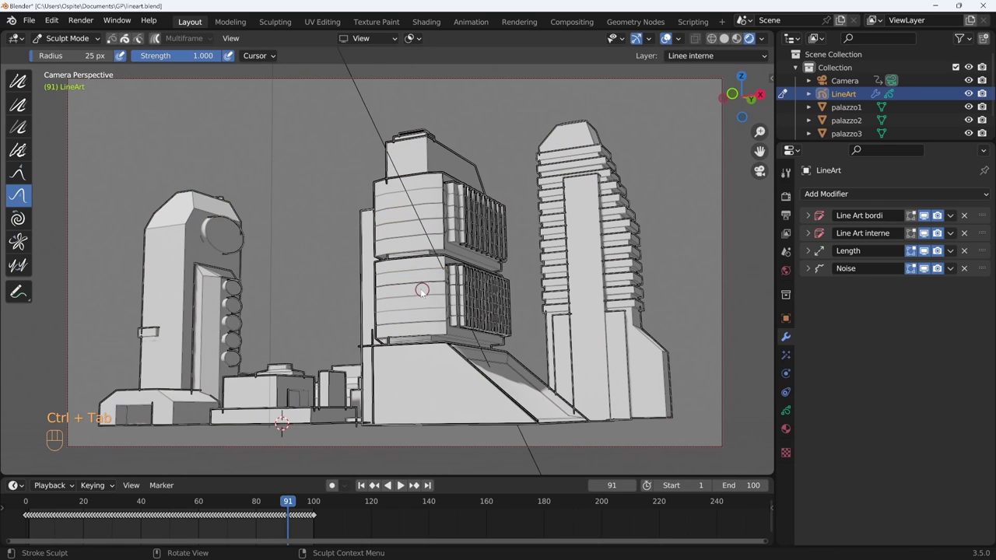
key("f")
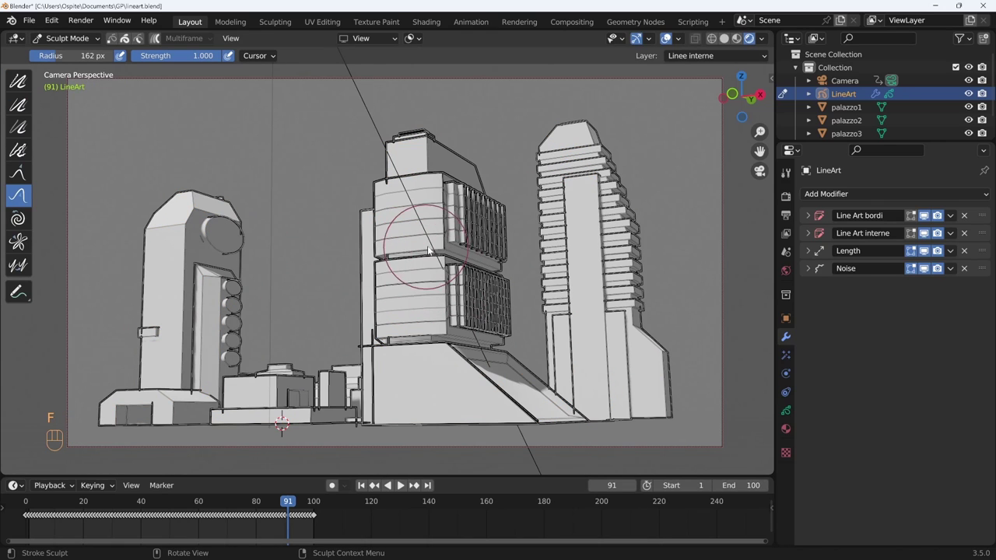
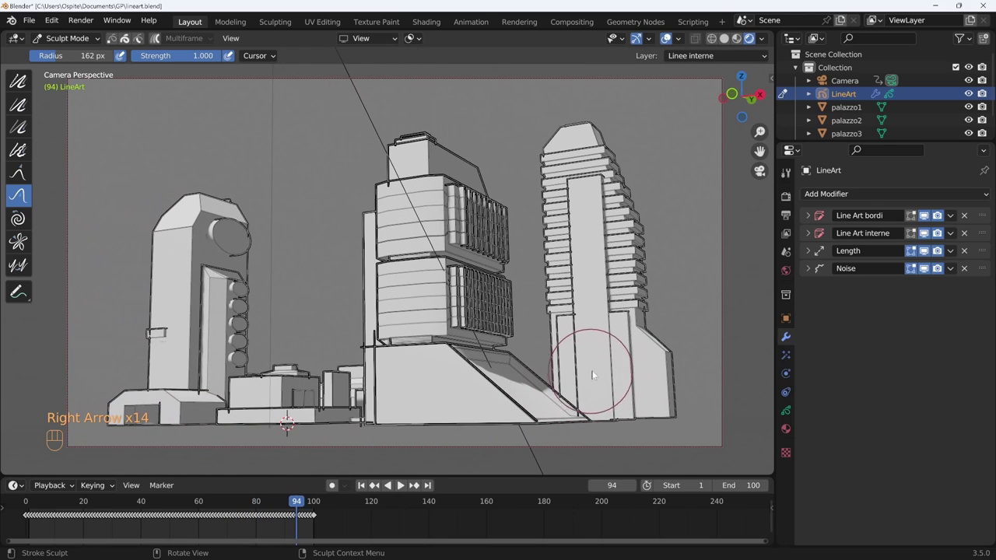
left_click(470, 334)
key("ctrl+Tab")
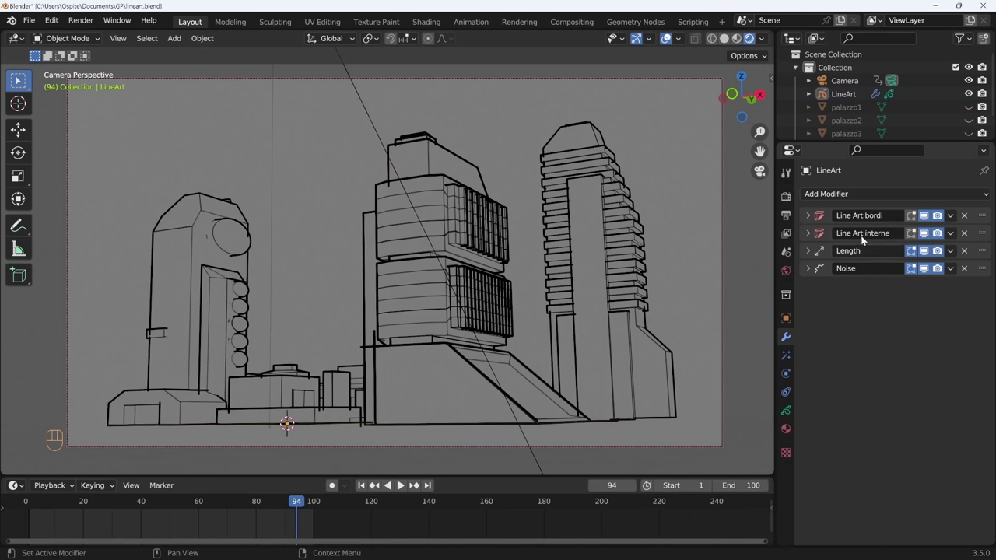
left_click_drag(299, 506, 310, 515)
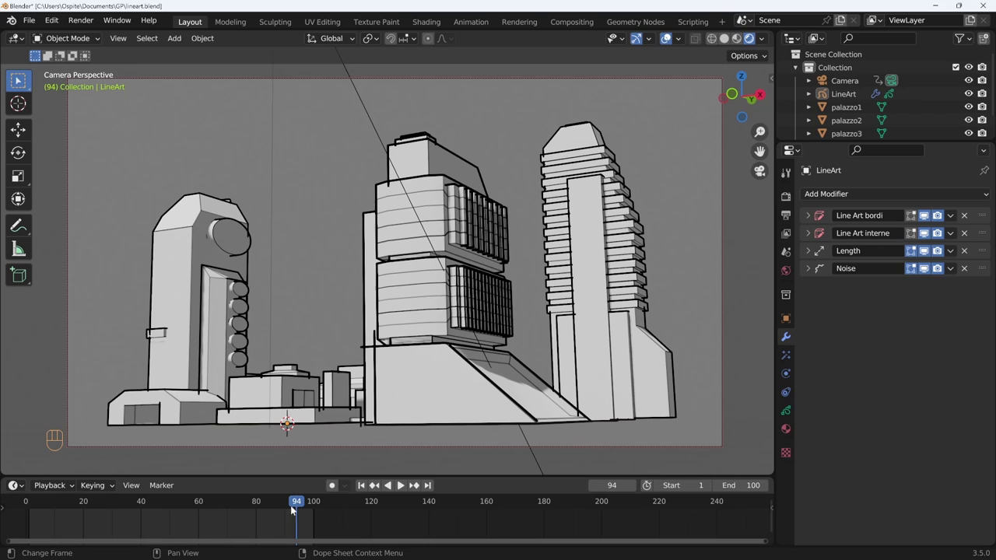
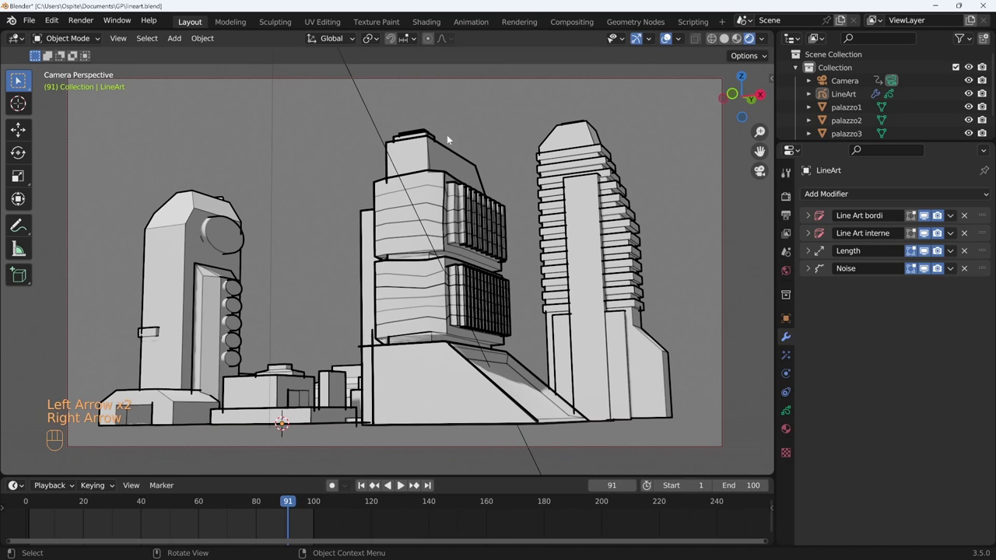
Clear the baked line art from all modifiers and scrub the animation to confirm live strokes.
left_click(812, 218)
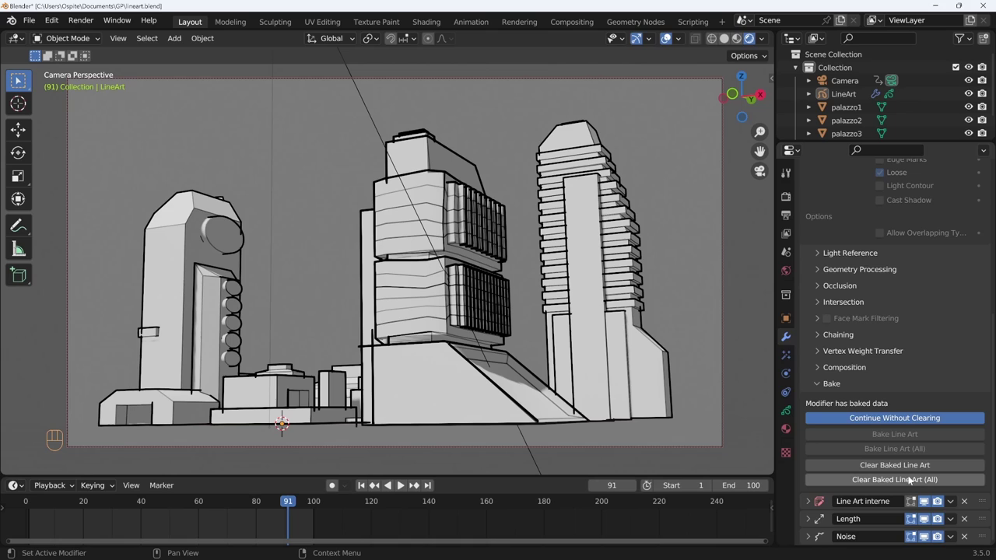
left_click(899, 488)
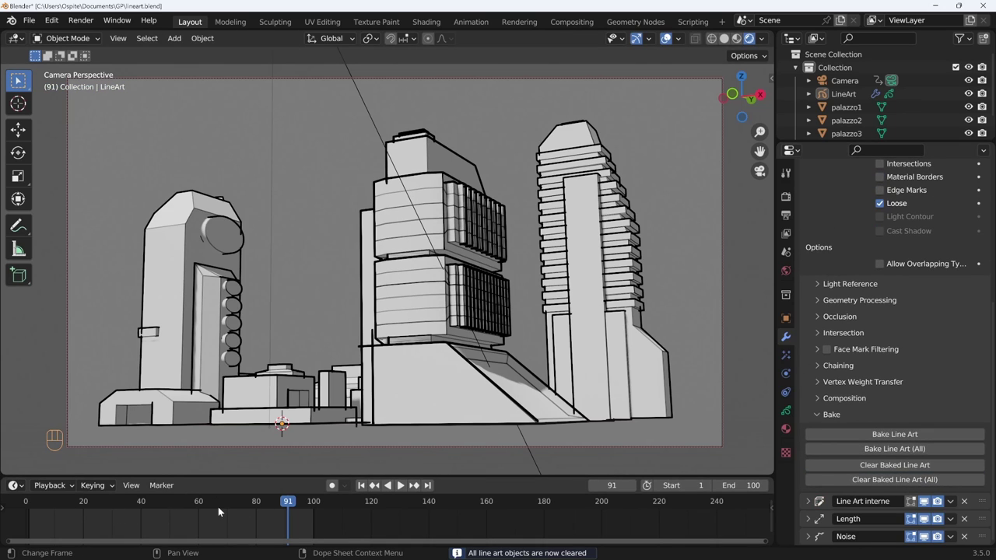
left_click_drag(293, 505, 316, 474)
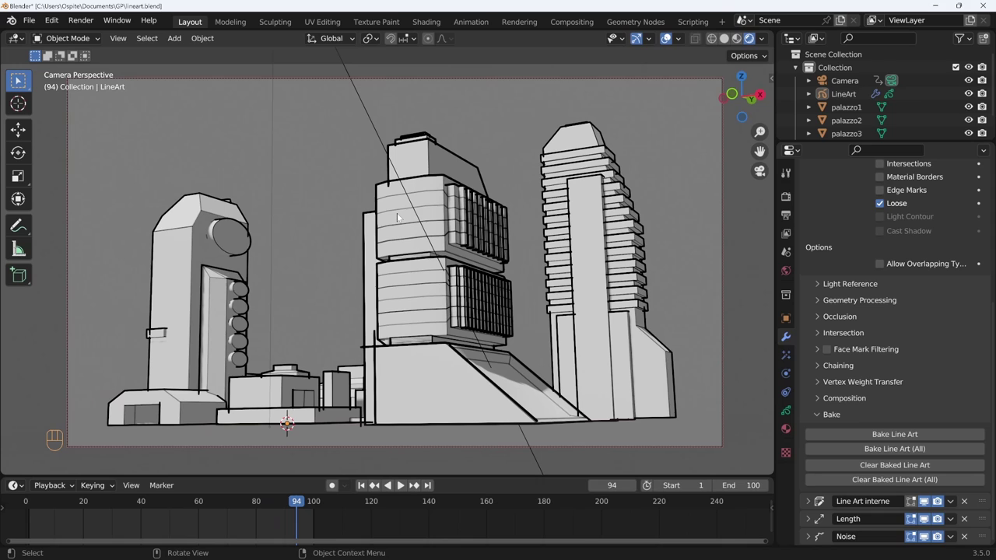
left_click_drag(301, 502, 52, 532)
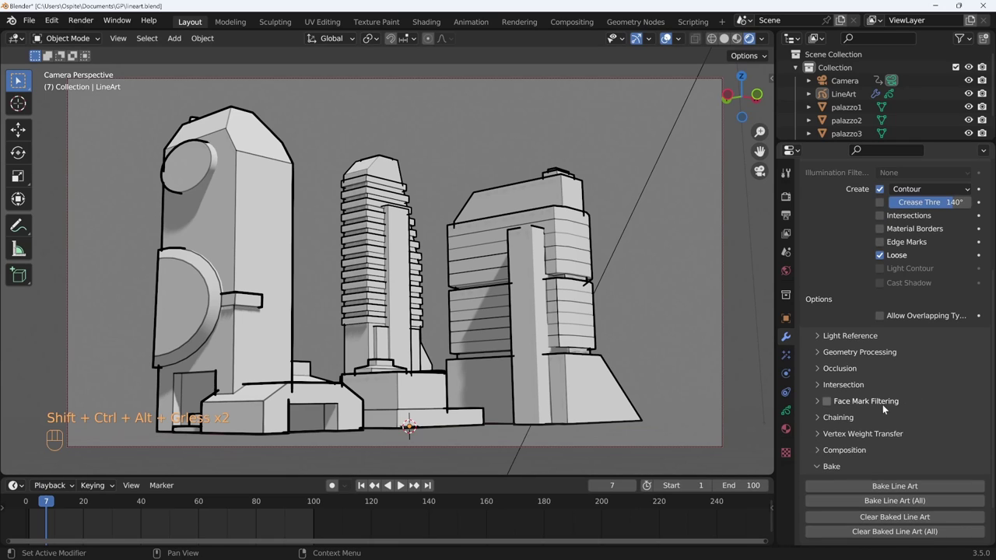
Inspect and collapse the Occlusion and Edge Types panels of the Line Art bordi modifier.
left_click(834, 370)
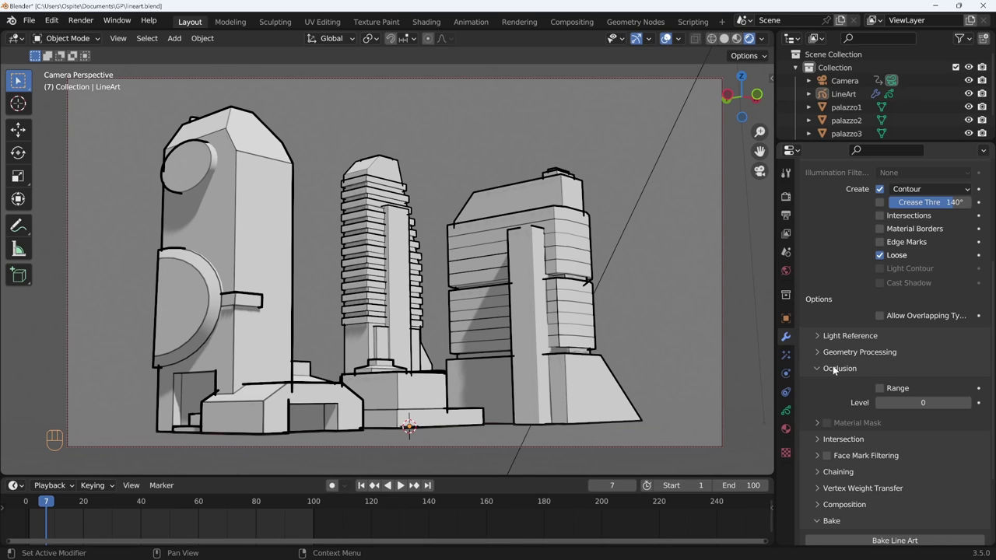
left_click(836, 371)
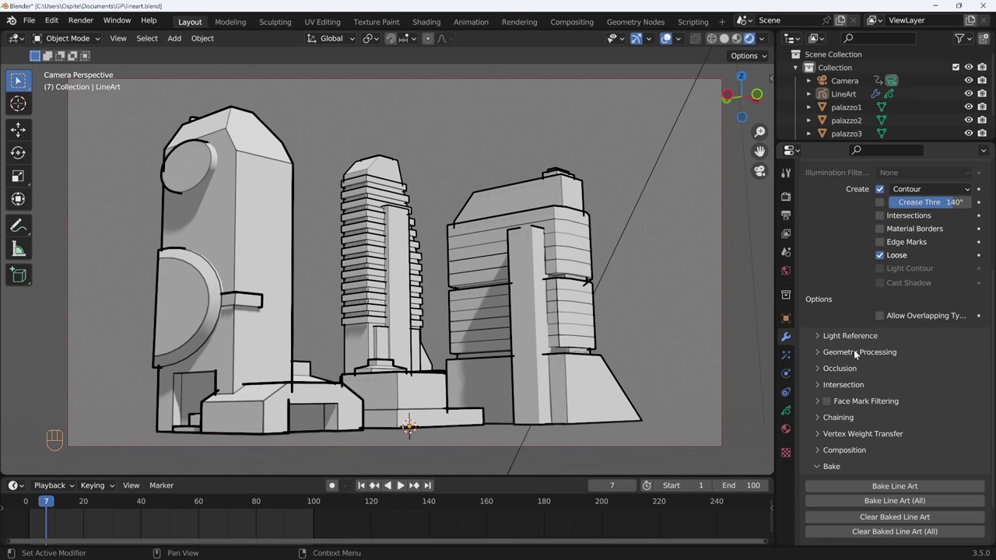
left_click(857, 355)
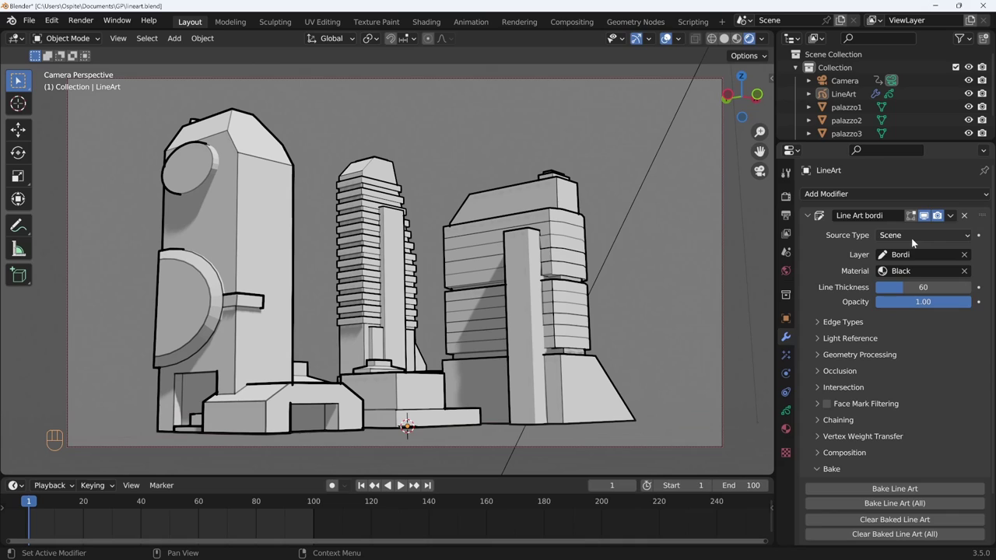
Set Line Art bordi's source to Object palazzo3, then select palazzo1 and palazzo2 together.
left_click_drag(917, 239, 912, 271)
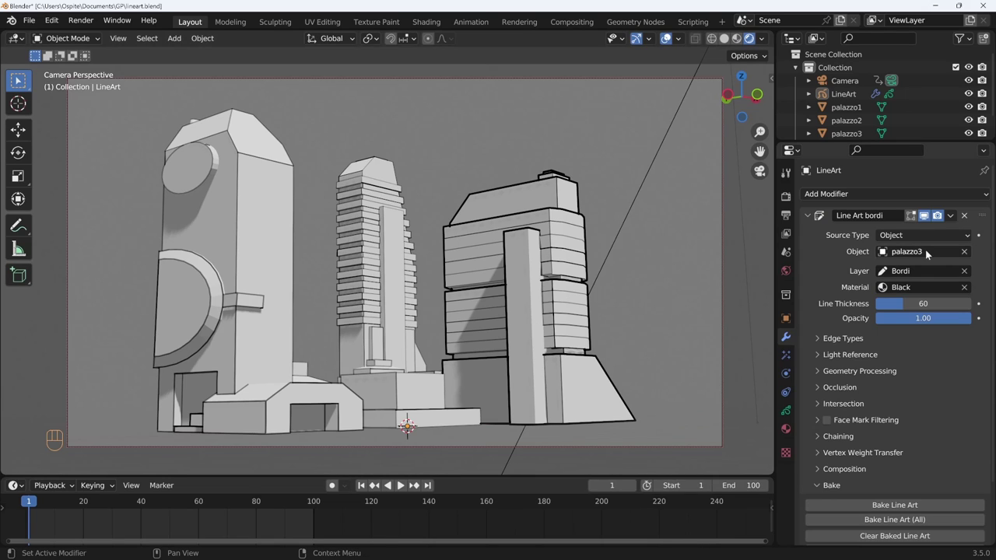
left_click_drag(931, 238, 917, 255)
left_click(843, 94)
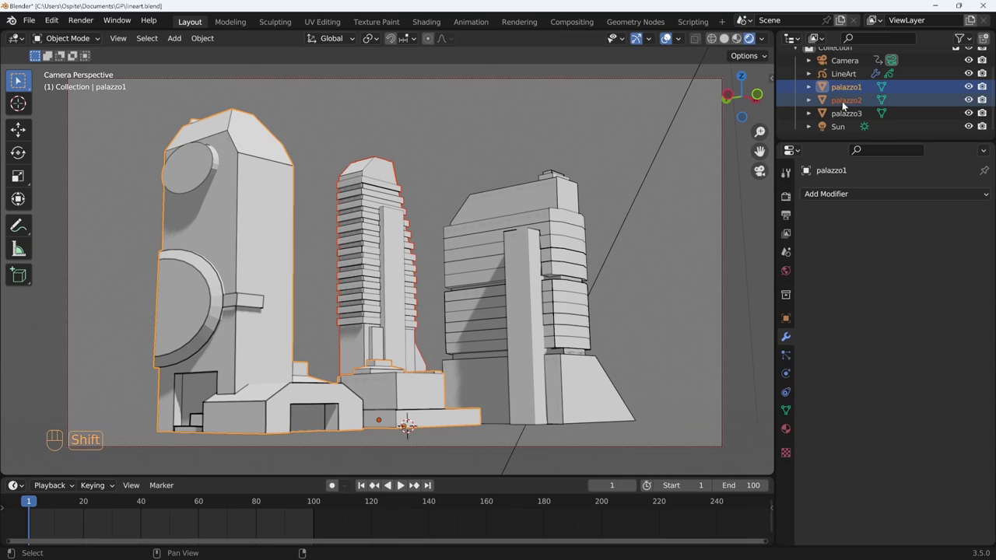
Move palazzo1 and palazzo2 into a new collection 'linee' and reselect the LineArt object.
key("m")
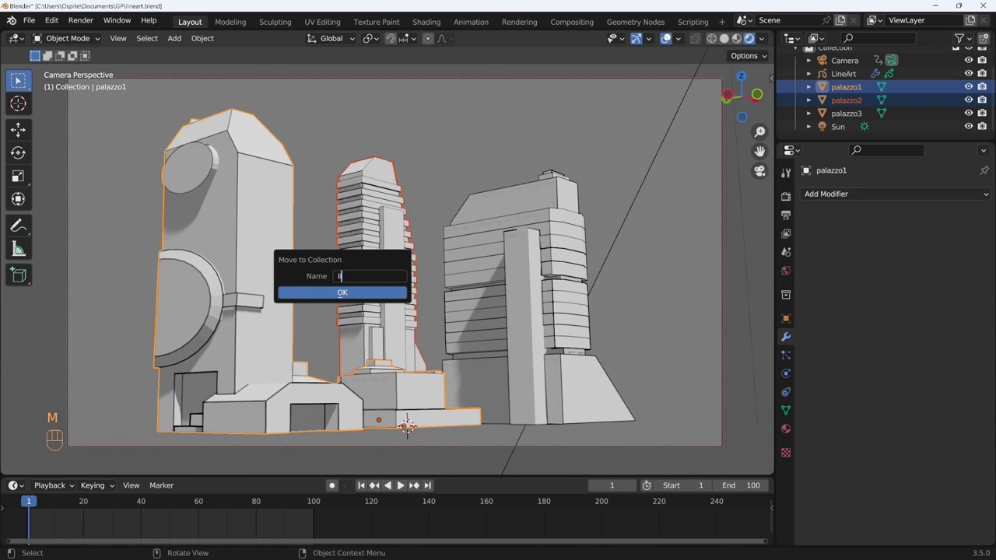
key("e")
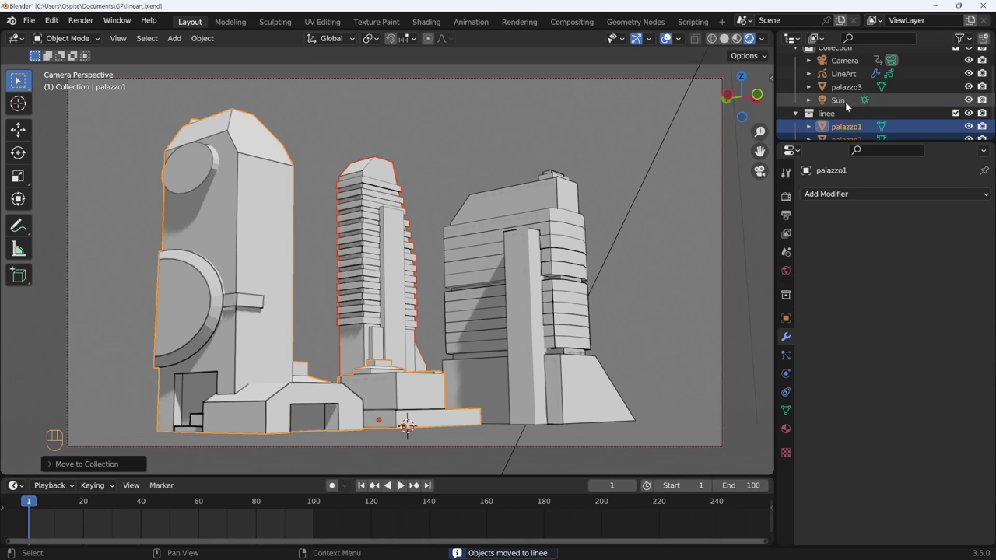
left_click(856, 74)
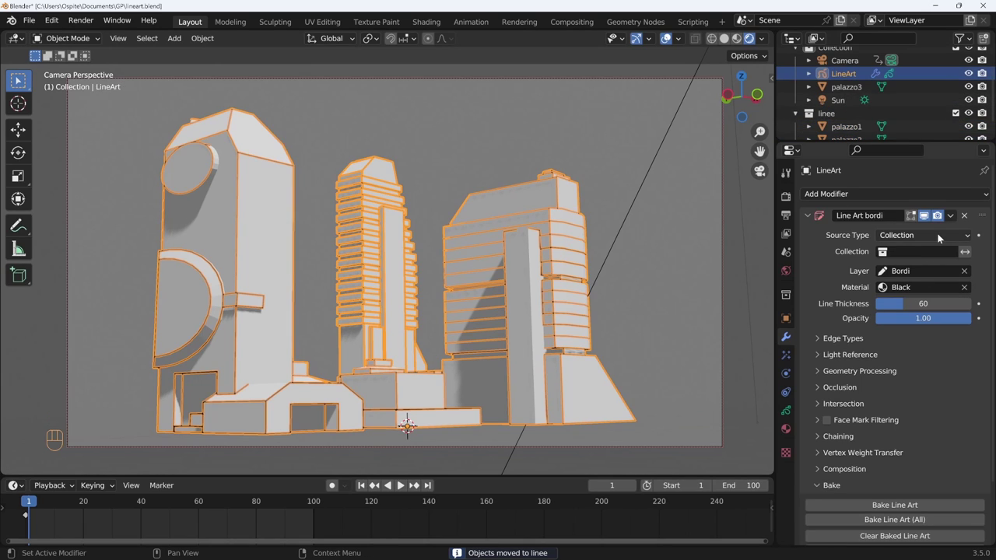
Source border lines from the linee collection with Invert on and the Red material.
left_click_drag(931, 256, 902, 287)
left_click(647, 250)
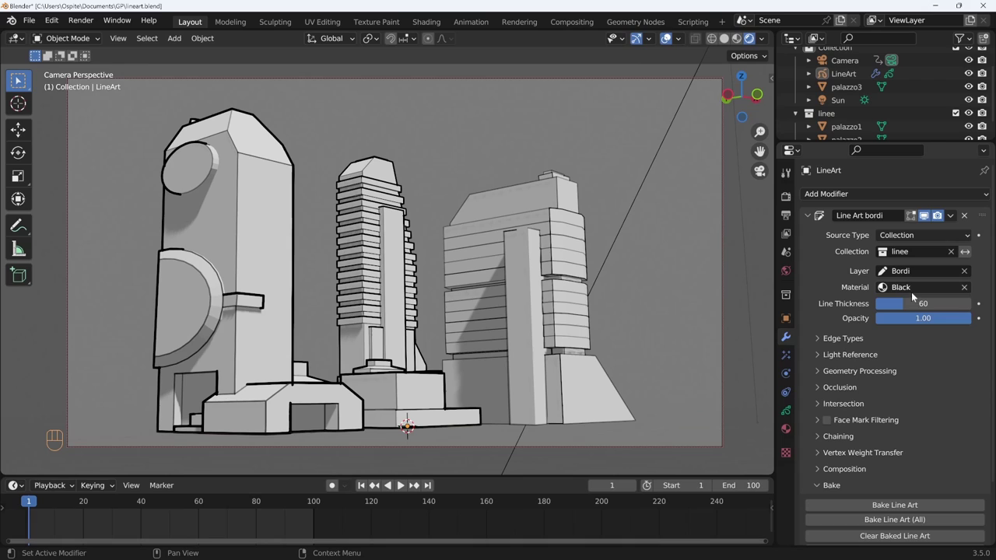
left_click(971, 254)
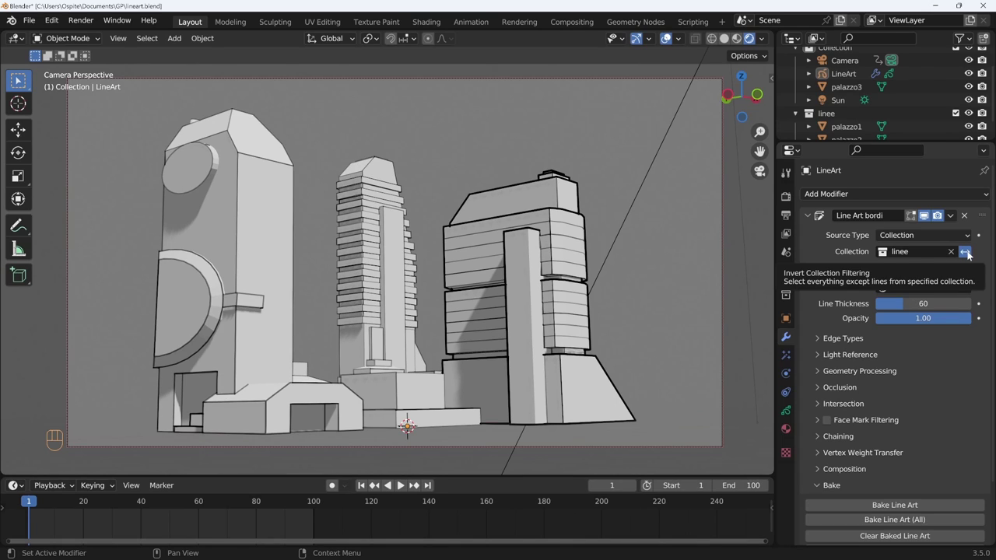
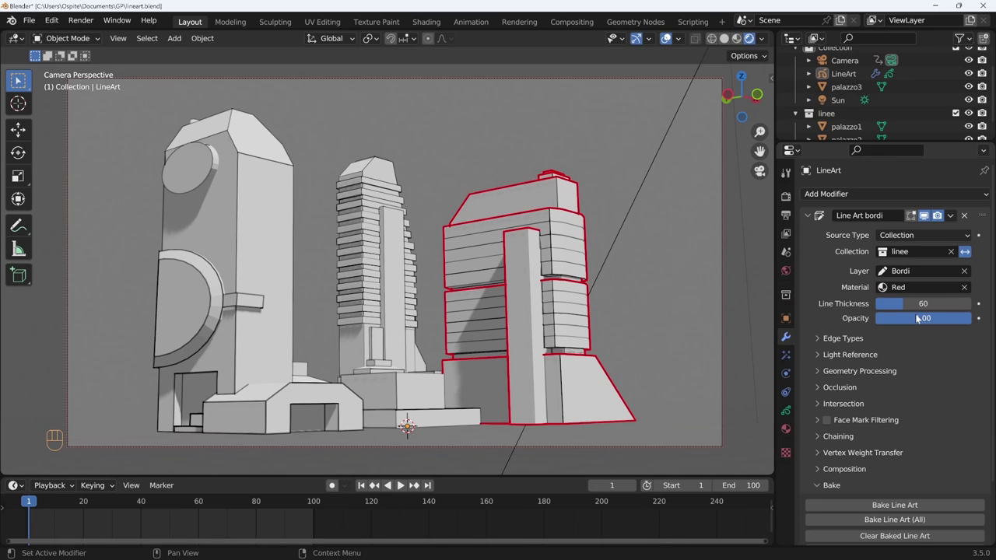
Switch the border source back to the whole Scene so all three buildings are outlined in red.
left_click_drag(957, 235, 924, 282)
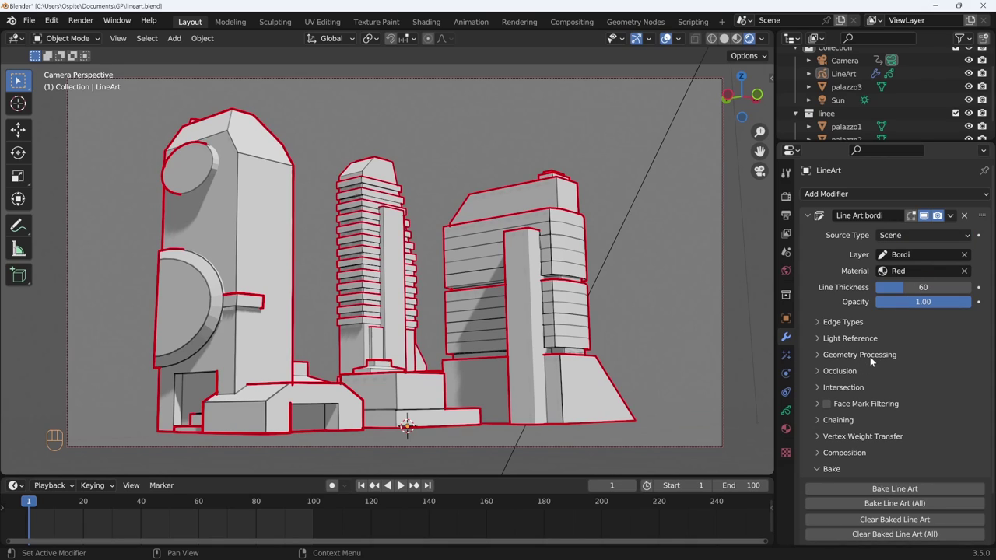
left_click(811, 225)
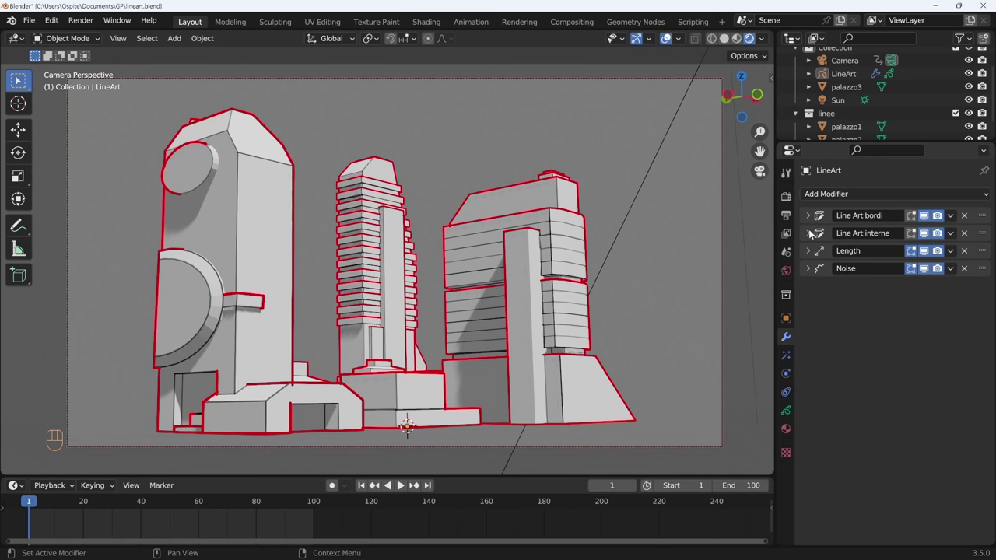
left_click(813, 221)
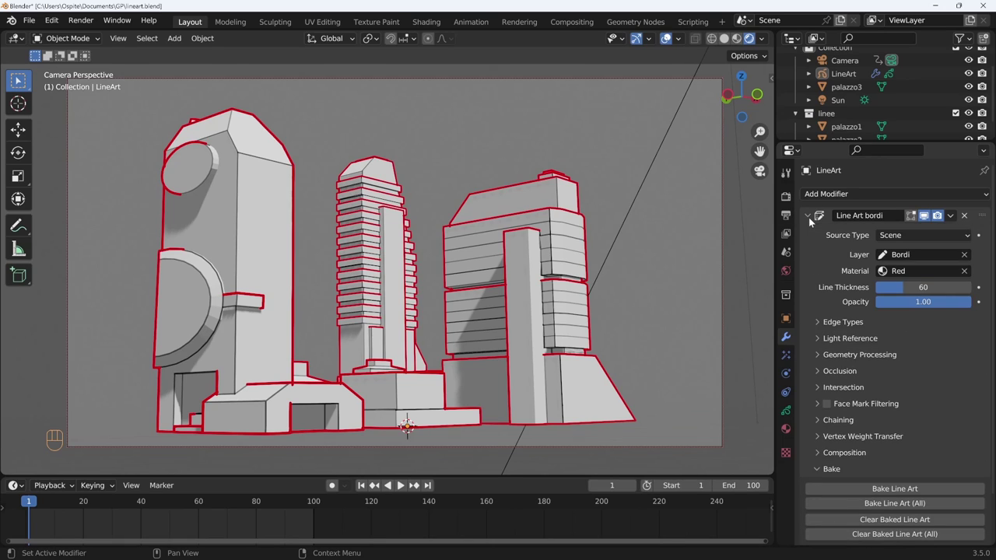